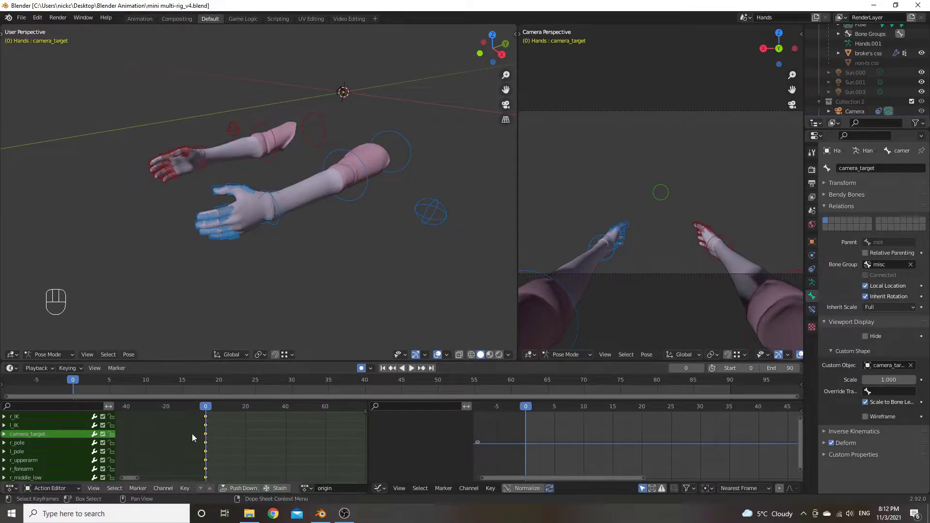
Step: Orbit the view around the rig's hands, fingertips and forearms before importing
{"action": "left_click_drag", "start_coordinate": [277, 446], "coordinate": [251, 434]}
{"action": "middle_click", "coordinate": [249, 457]}
{"action": "middle_click", "coordinate": [228, 443]}
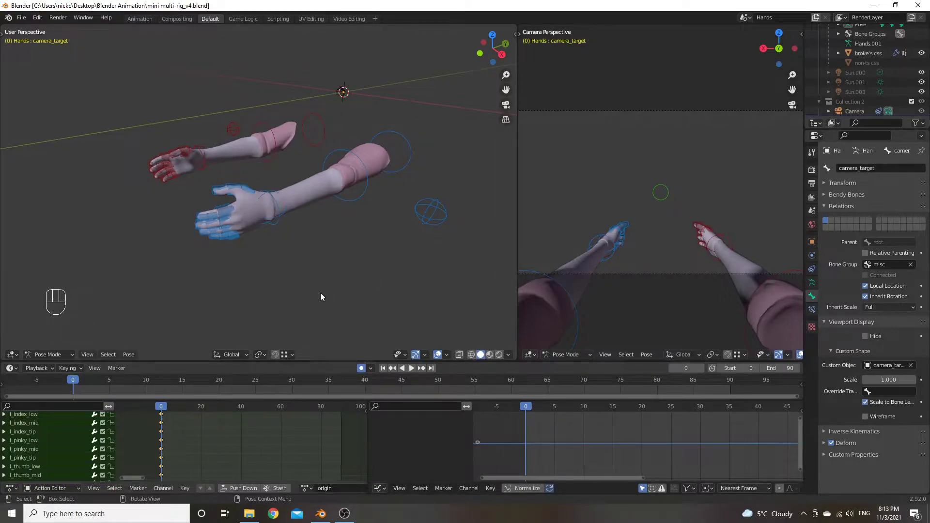
{"action": "left_click_drag", "start_coordinate": [286, 241], "coordinate": [248, 236]}
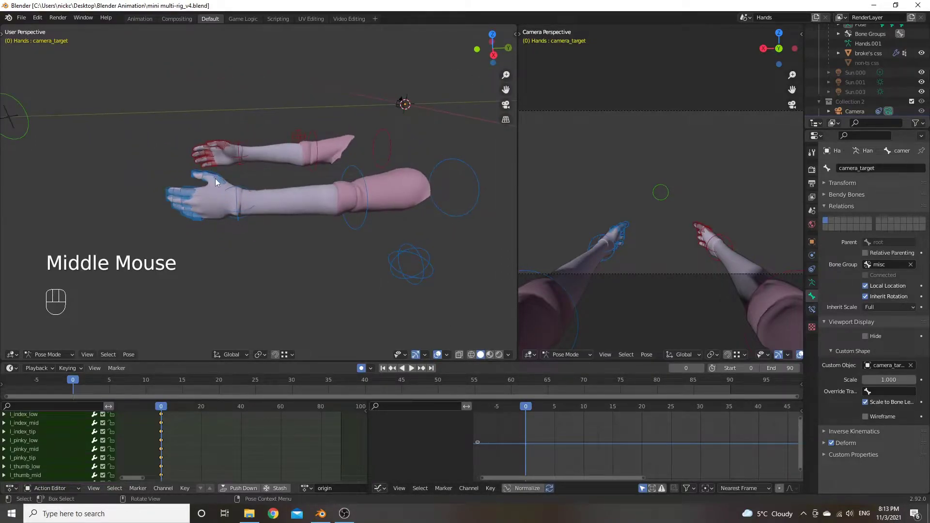
{"action": "left_click_drag", "start_coordinate": [225, 185], "coordinate": [297, 185]}
{"action": "key", "text": "shift+a"}
{"action": "left_click_drag", "start_coordinate": [301, 175], "coordinate": [262, 182]}
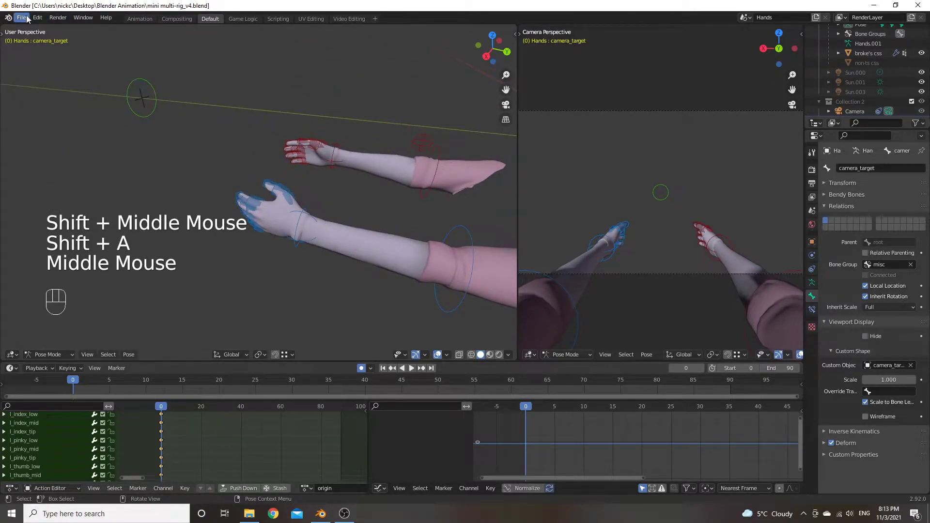
Step: Import the p2000 pistol OBJ into the scene at the origin beside the hands
{"action": "left_click_drag", "start_coordinate": [29, 18], "coordinate": [146, 231]}
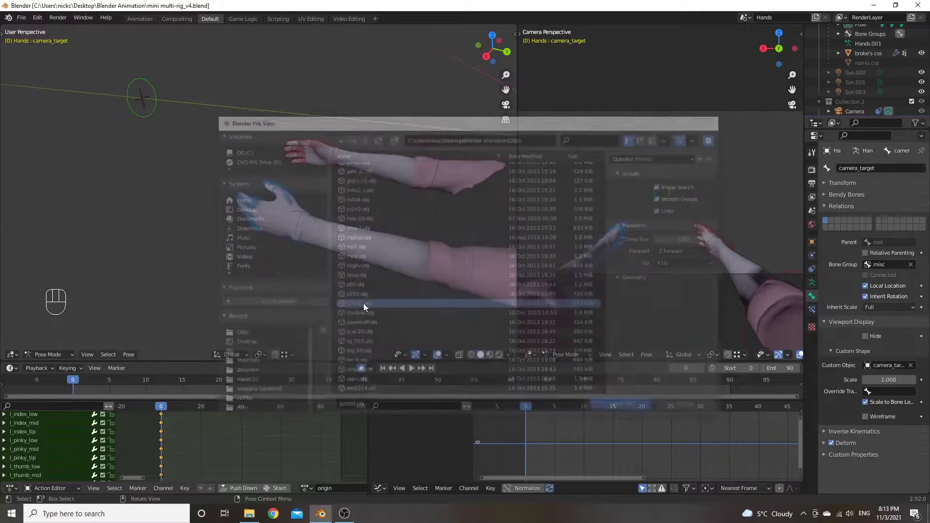
{"action": "left_click_drag", "start_coordinate": [396, 176], "coordinate": [288, 163]}
{"action": "left_click_drag", "start_coordinate": [323, 154], "coordinate": [339, 120]}
{"action": "left_click_drag", "start_coordinate": [351, 111], "coordinate": [356, 189]}
{"action": "left_click_drag", "start_coordinate": [366, 185], "coordinate": [356, 190]}
{"action": "left_click_drag", "start_coordinate": [371, 192], "coordinate": [338, 191]}
{"action": "left_click_drag", "start_coordinate": [344, 186], "coordinate": [347, 187]}
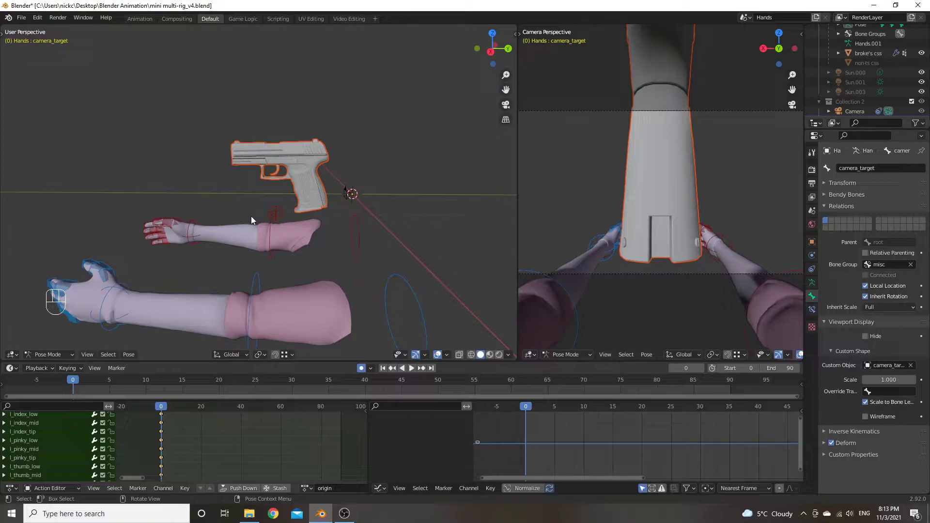
Step: Leave Pose Mode for Object Mode so the pistol is selected as a whole object
{"action": "key", "text": "g"}
{"action": "left_click_drag", "start_coordinate": [339, 173], "coordinate": [335, 205]}
{"action": "left_click", "coordinate": [301, 196]}
{"action": "key", "text": "g"}
{"action": "key", "text": "g"}
{"action": "key", "text": "g"}
{"action": "key", "text": "g"}
{"action": "right_click", "coordinate": [300, 199]}
{"action": "left_click_drag", "start_coordinate": [331, 183], "coordinate": [305, 183]}
{"action": "key", "text": "g"}
{"action": "key", "text": "g"}
{"action": "key", "text": "g"}
{"action": "left_click", "coordinate": [305, 171]}
{"action": "key", "text": "g"}
{"action": "right_click", "coordinate": [294, 181]}
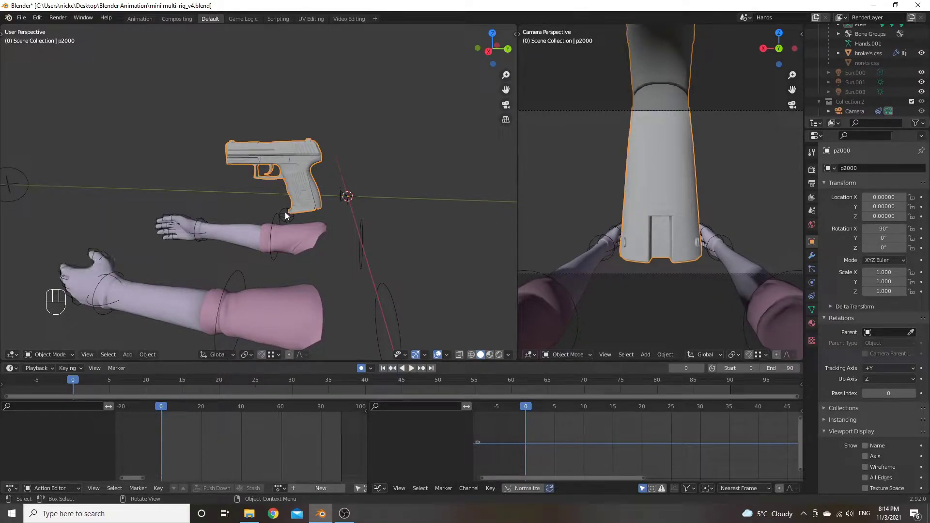
Step: Try rotate, scale and move on the pistol, cancelling each so its transform stays unchanged
{"action": "key", "text": "r"}
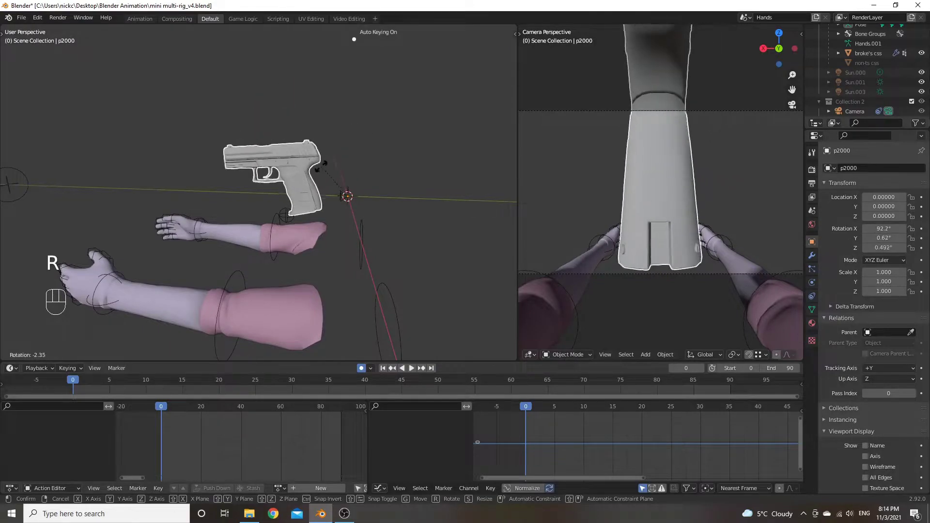
{"action": "right_click", "coordinate": [335, 168]}
{"action": "key", "text": "s"}
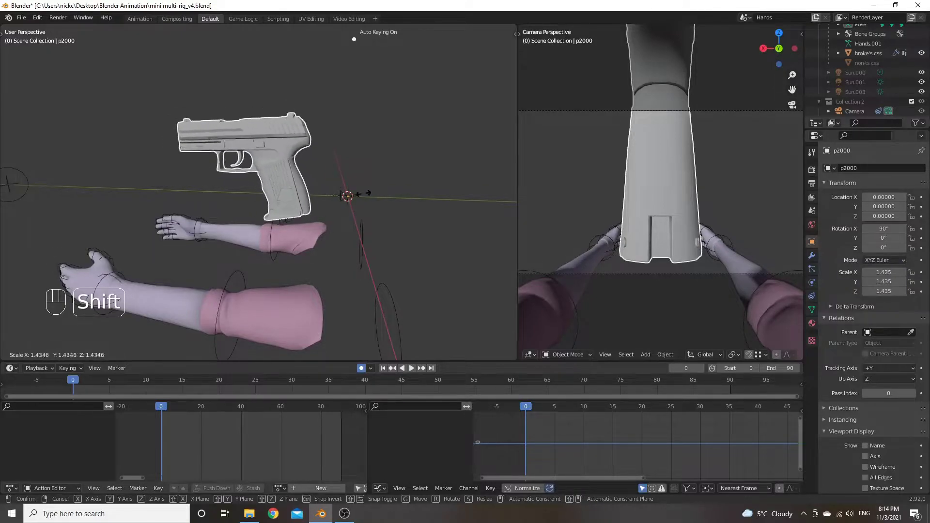
{"action": "right_click", "coordinate": [343, 195]}
{"action": "key", "text": "g"}
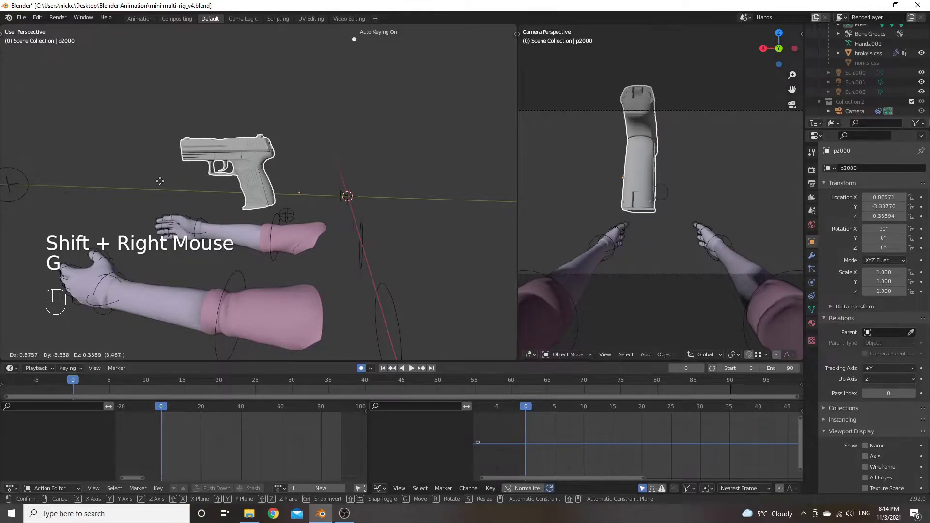
{"action": "right_click", "coordinate": [116, 185]}
{"action": "key", "text": "s"}
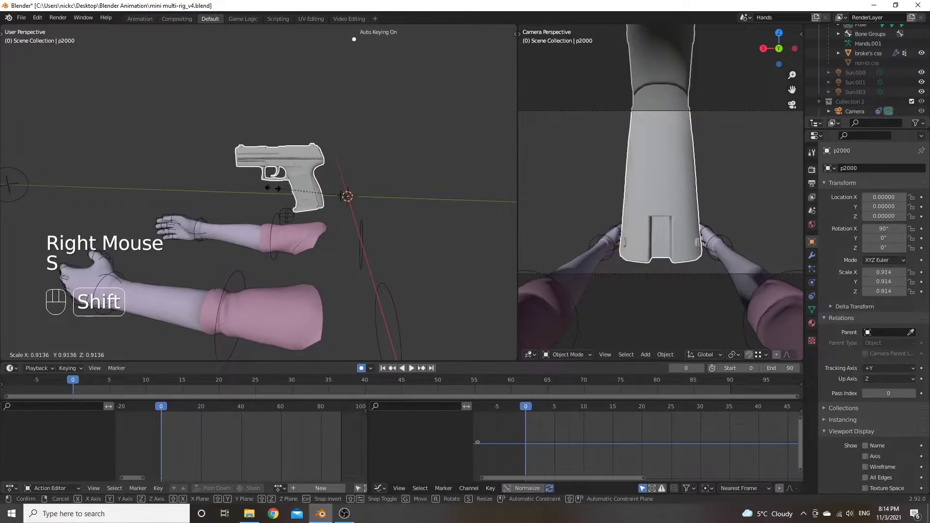
{"action": "right_click", "coordinate": [285, 202]}
{"action": "key", "text": "r"}
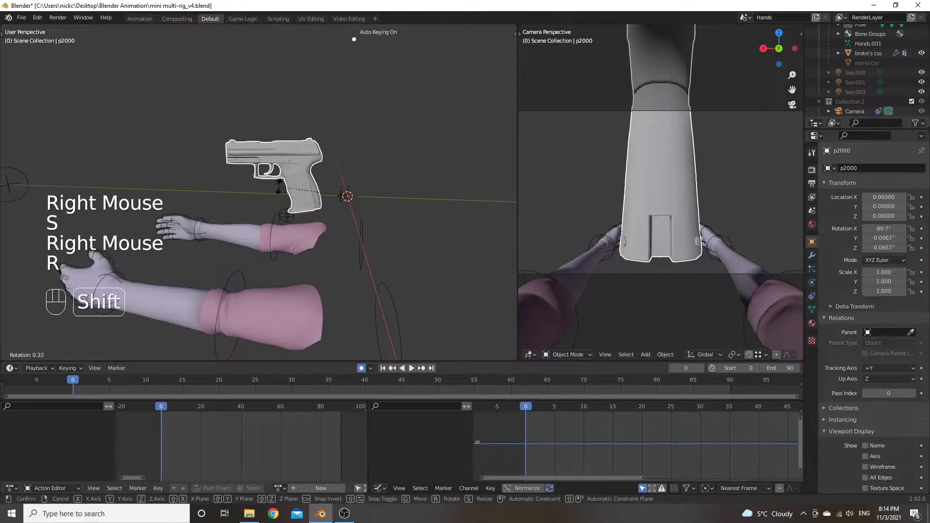
{"action": "right_click", "coordinate": [299, 188]}
{"action": "scroll", "scroll_direction": "up", "scroll_amount": 3}
{"action": "left_click_drag", "start_coordinate": [363, 162], "coordinate": [334, 182]}
{"action": "left_click_drag", "start_coordinate": [344, 176], "coordinate": [355, 174]}
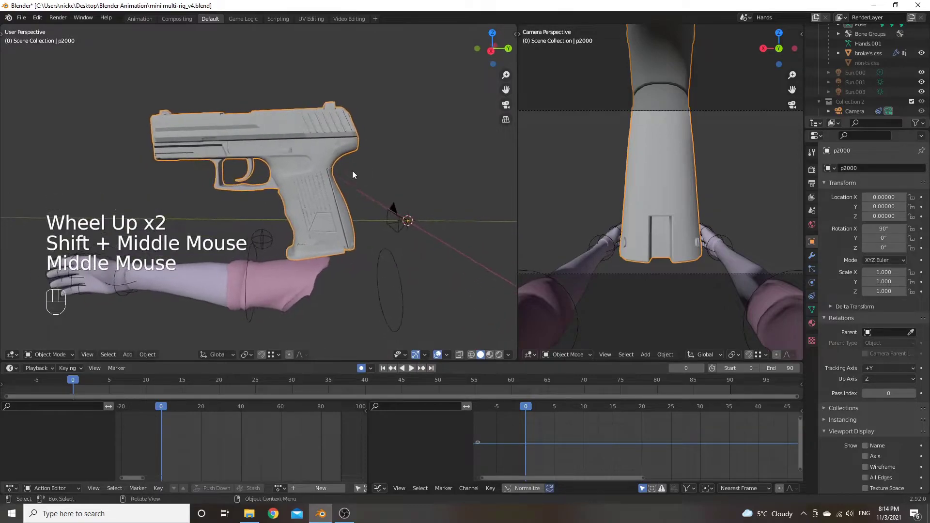
{"action": "left_click_drag", "start_coordinate": [382, 187], "coordinate": [408, 213]}
{"action": "left_click_drag", "start_coordinate": [411, 231], "coordinate": [368, 221]}
{"action": "left_click_drag", "start_coordinate": [371, 279], "coordinate": [386, 243]}
{"action": "scroll", "scroll_direction": "down", "scroll_amount": 3}
{"action": "left_click_drag", "start_coordinate": [394, 233], "coordinate": [418, 264]}
{"action": "scroll", "scroll_direction": "up", "scroll_amount": 3}
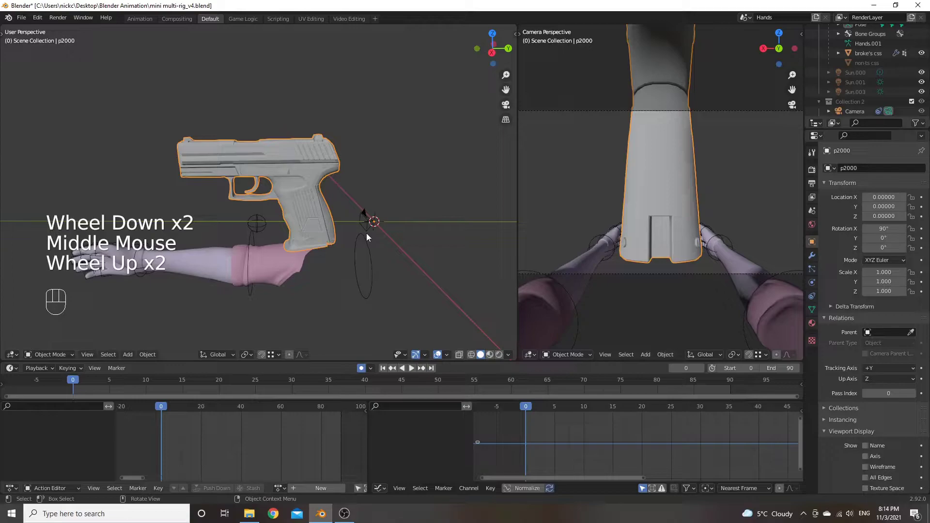
{"action": "key", "text": "g"}
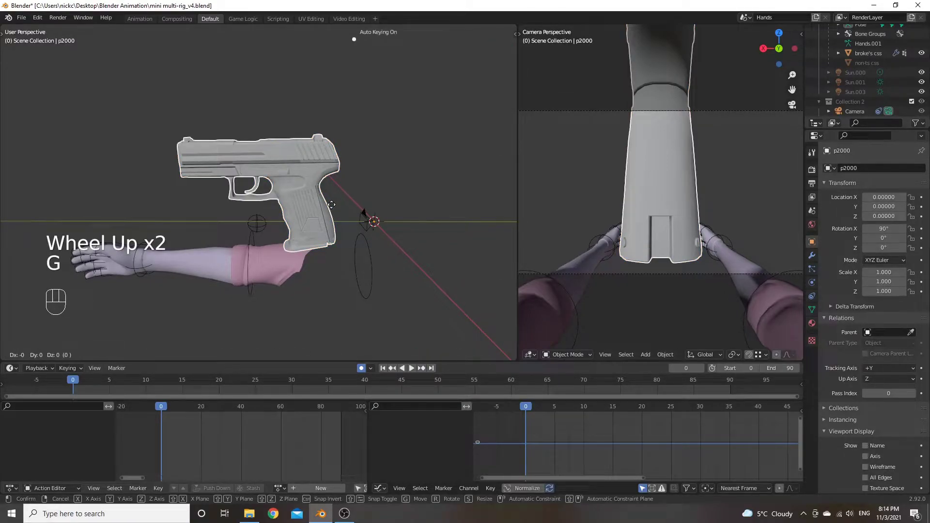
{"action": "key", "text": "z"}
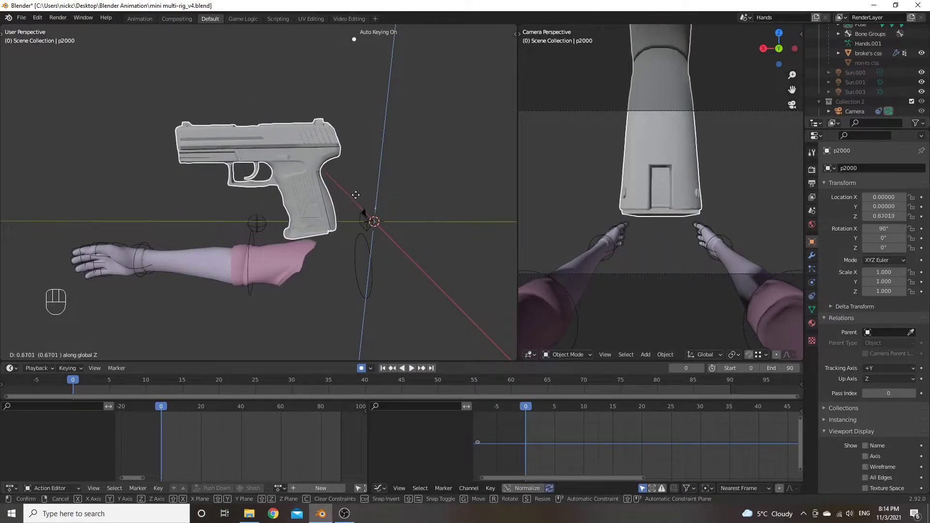
{"action": "key", "text": "x"}
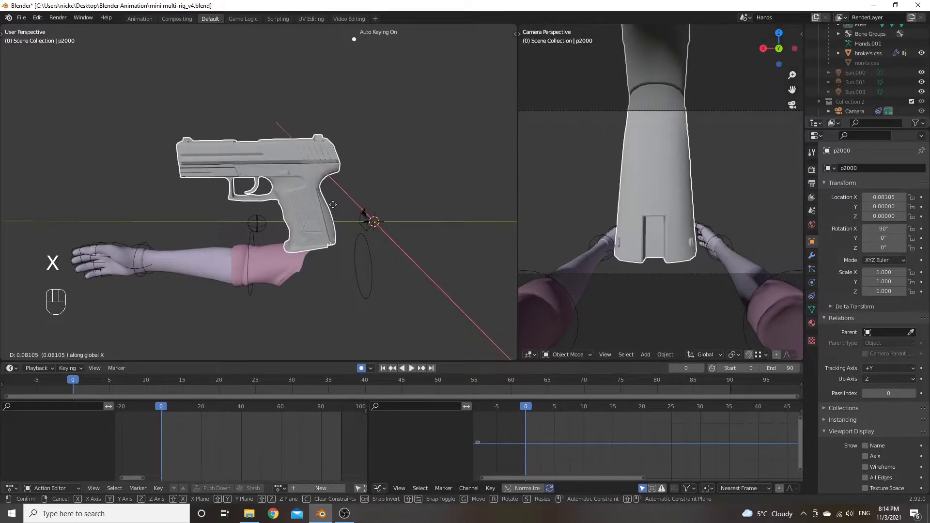
{"action": "key", "text": "z"}
{"action": "key", "text": "y"}
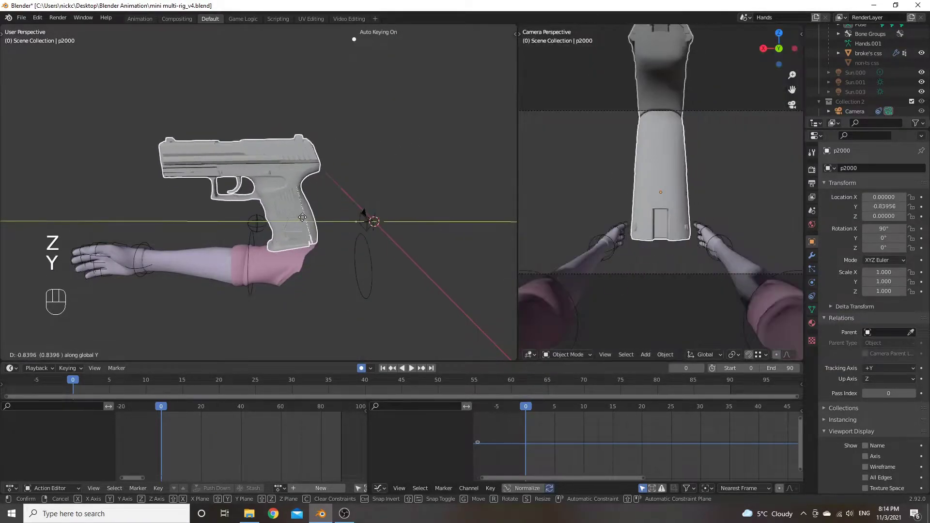
Step: Cancel the pending move and rotate the pistol around its X axis to a new tilt
{"action": "right_click", "coordinate": [312, 219]}
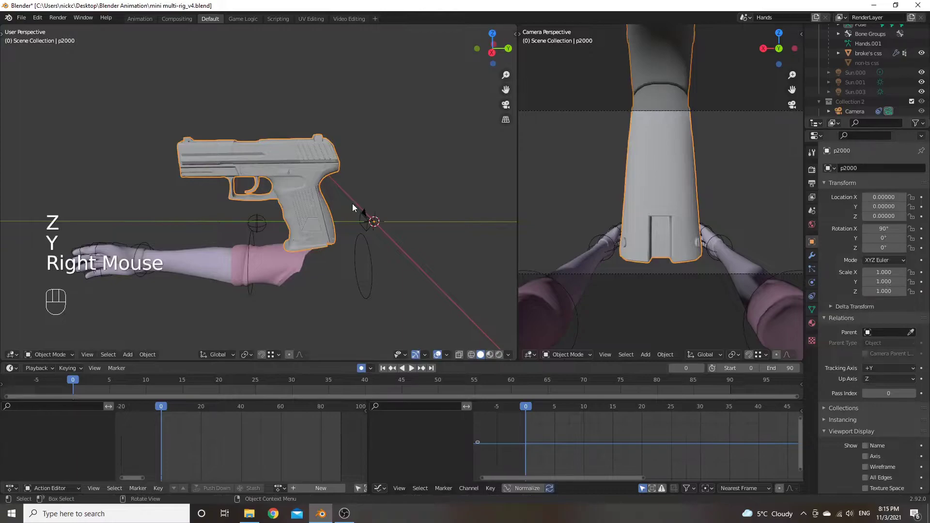
{"action": "key", "text": "r"}
{"action": "key", "text": "x"}
{"action": "right_click", "coordinate": [350, 213]}
{"action": "key", "text": "r"}
{"action": "key", "text": "x"}
{"action": "left_click", "coordinate": [358, 178]}
{"action": "left_click_drag", "start_coordinate": [368, 165], "coordinate": [354, 168]}
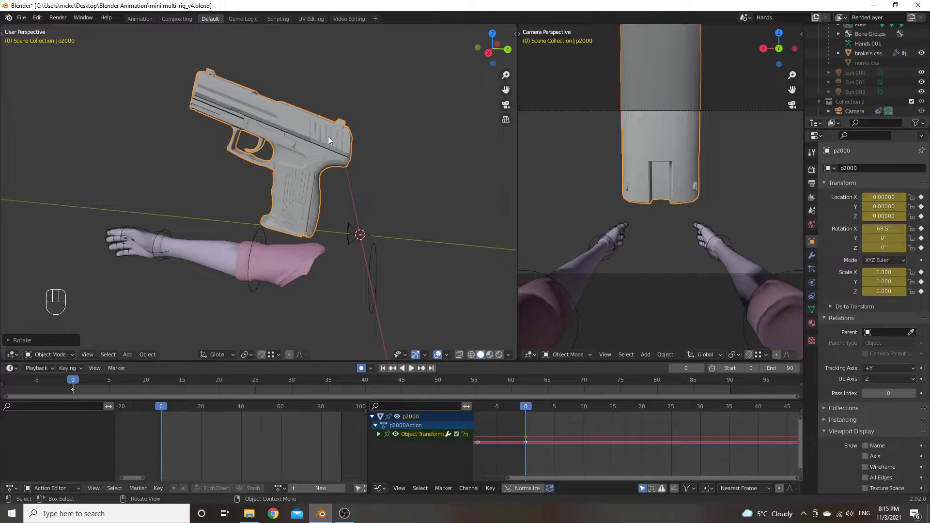
Step: Trial axis-constrained moves of the pistol along Y and X, cancelling each
{"action": "key", "text": "g"}
{"action": "right_click", "coordinate": [332, 140]}
{"action": "key", "text": "g"}
{"action": "key", "text": "y"}
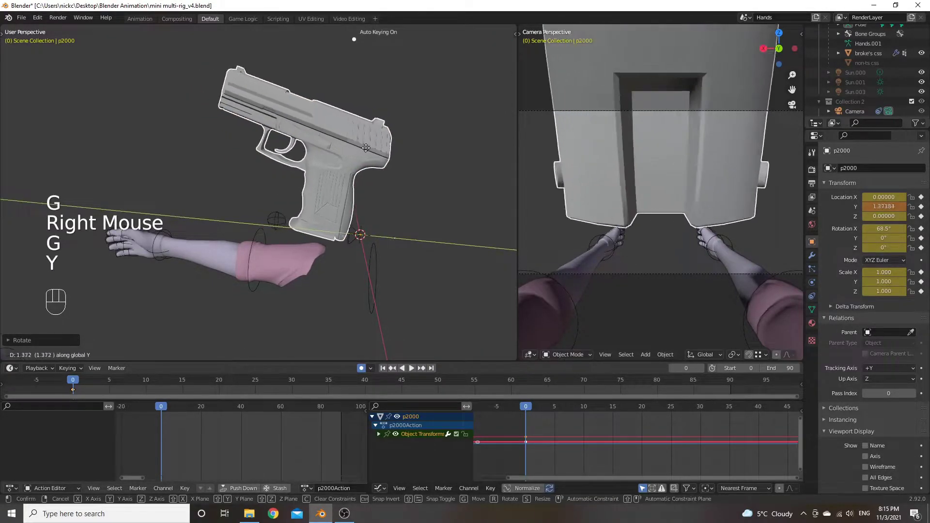
{"action": "right_click", "coordinate": [341, 154]}
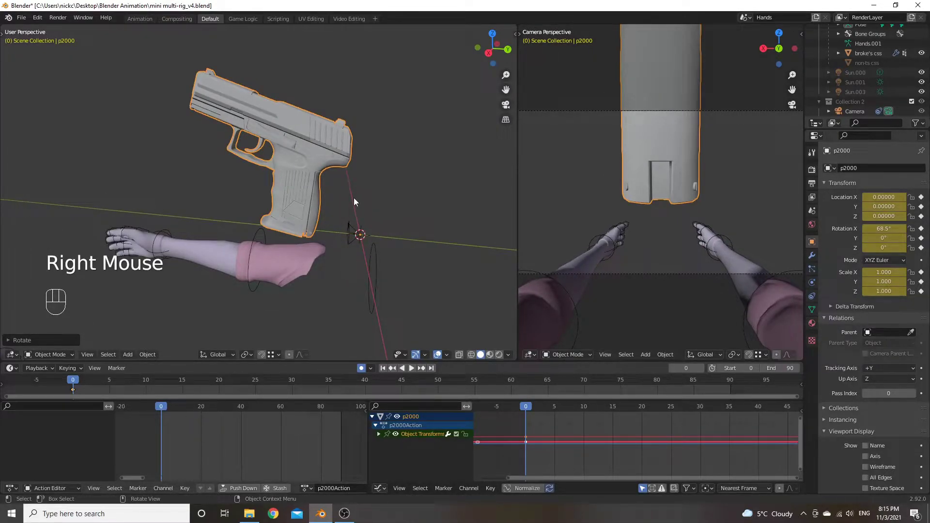
{"action": "left_click_drag", "start_coordinate": [352, 222], "coordinate": [358, 230]}
{"action": "scroll", "scroll_direction": "up", "scroll_amount": 3}
{"action": "left_click_drag", "start_coordinate": [342, 214], "coordinate": [352, 205]}
{"action": "left_click_drag", "start_coordinate": [395, 172], "coordinate": [375, 196]}
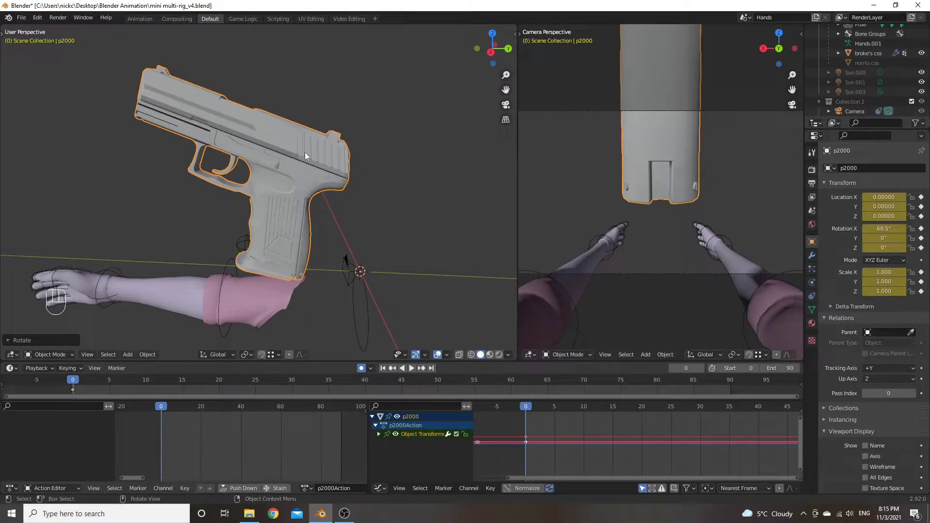
{"action": "key", "text": "g"}
{"action": "key", "text": "x"}
{"action": "key", "text": "x"}
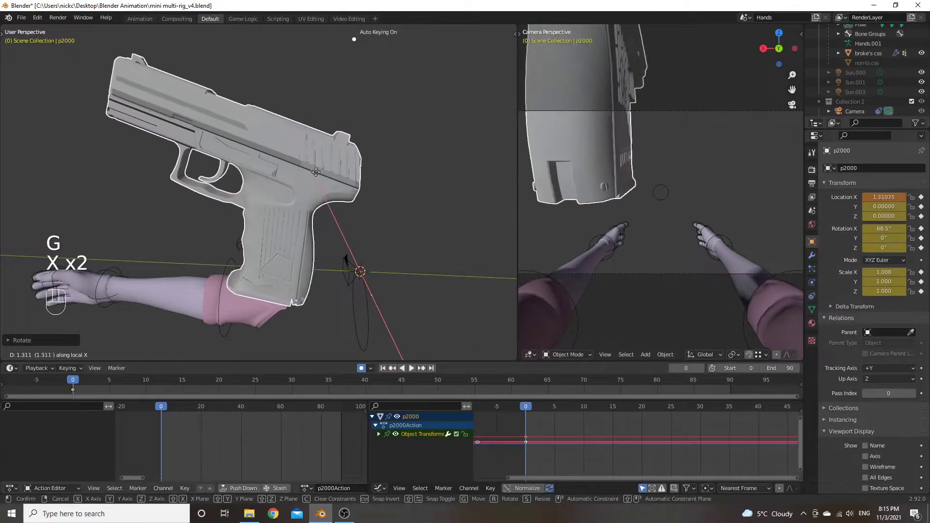
{"action": "right_click", "coordinate": [324, 163]}
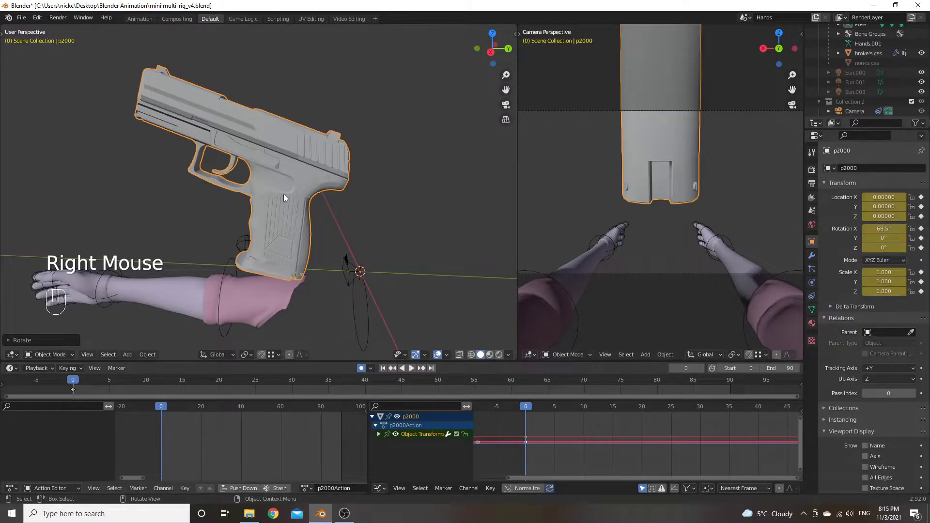
Step: Trial further Y, Z and X constrained moves, cancel them and undo so the pistol rests at the origin with 90° X rotation
{"action": "key", "text": "g"}
{"action": "key", "text": "y"}
{"action": "key", "text": "y"}
{"action": "key", "text": "z"}
{"action": "key", "text": "z"}
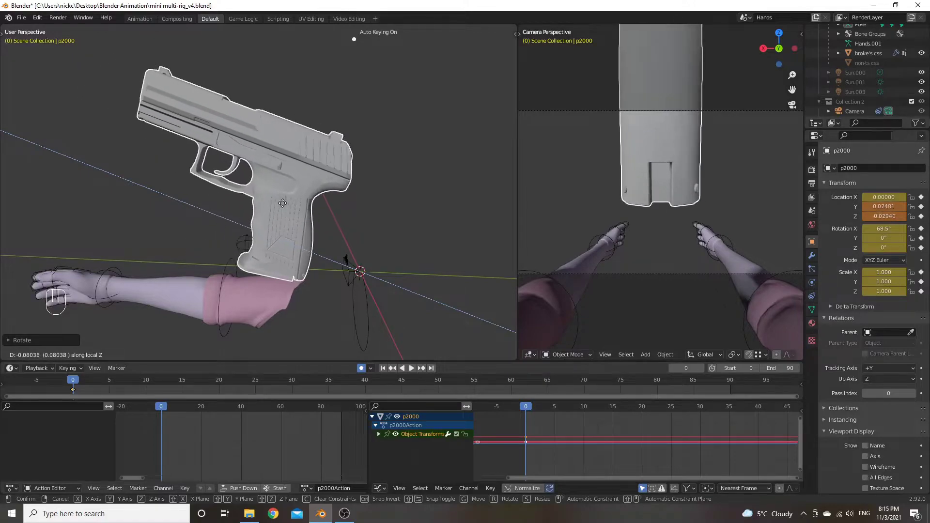
{"action": "right_click", "coordinate": [279, 207]}
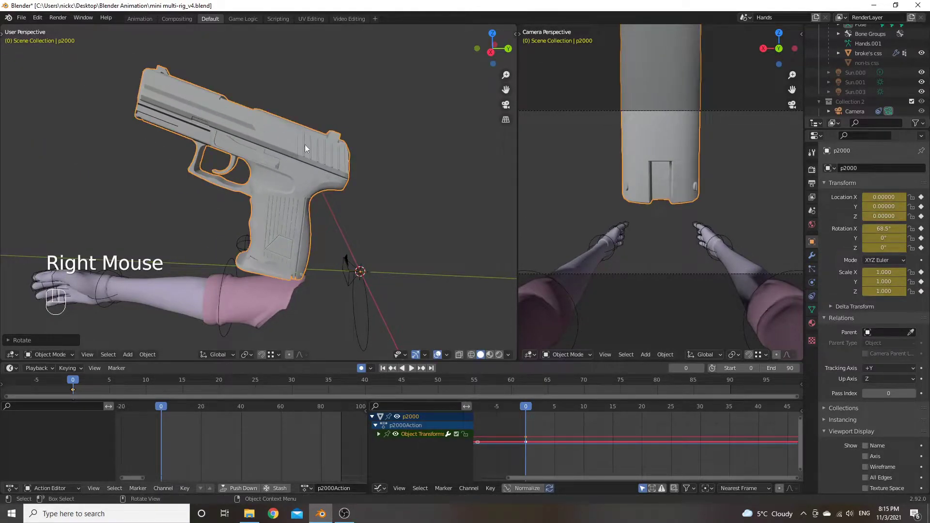
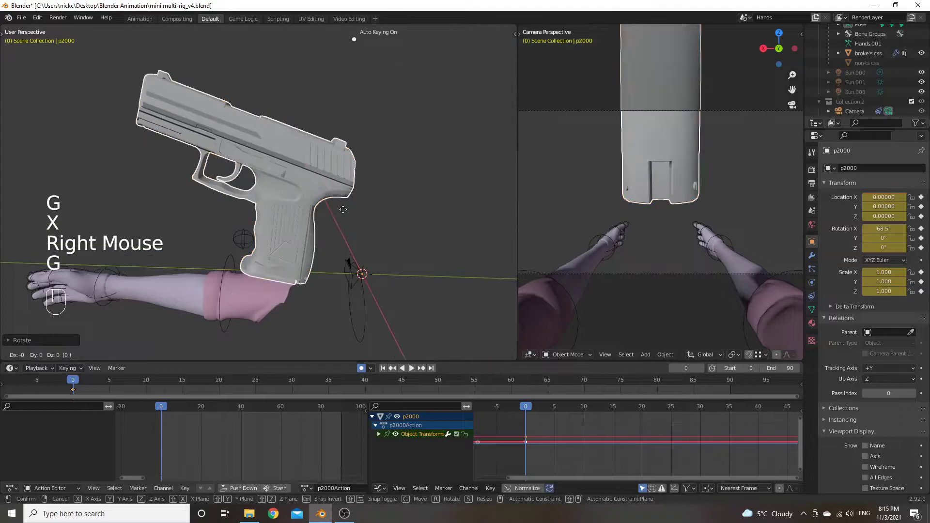
{"action": "key", "text": "x"}
{"action": "key", "text": "x"}
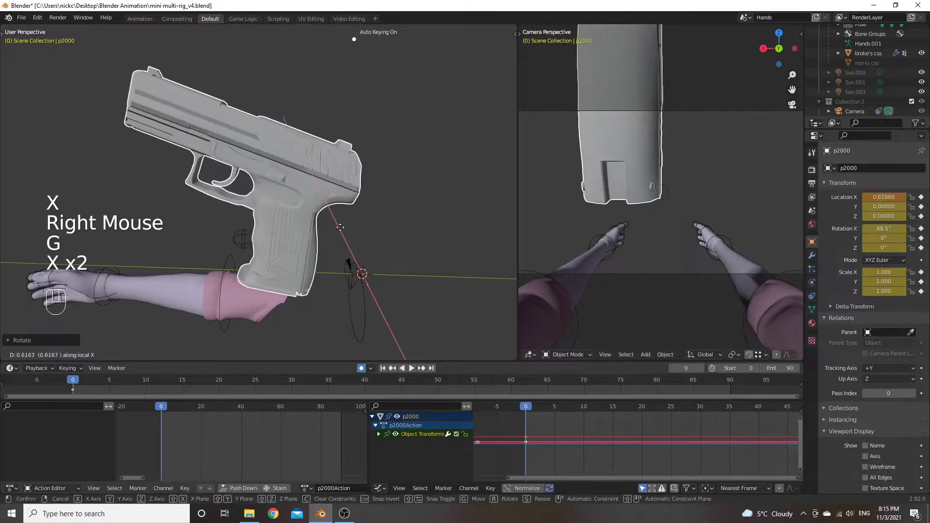
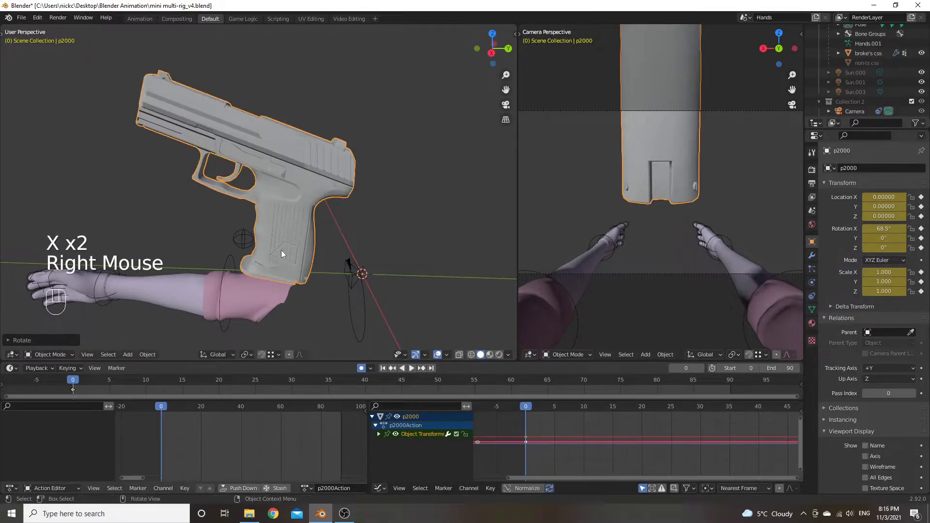
{"action": "key", "text": "g"}
{"action": "key", "text": "z"}
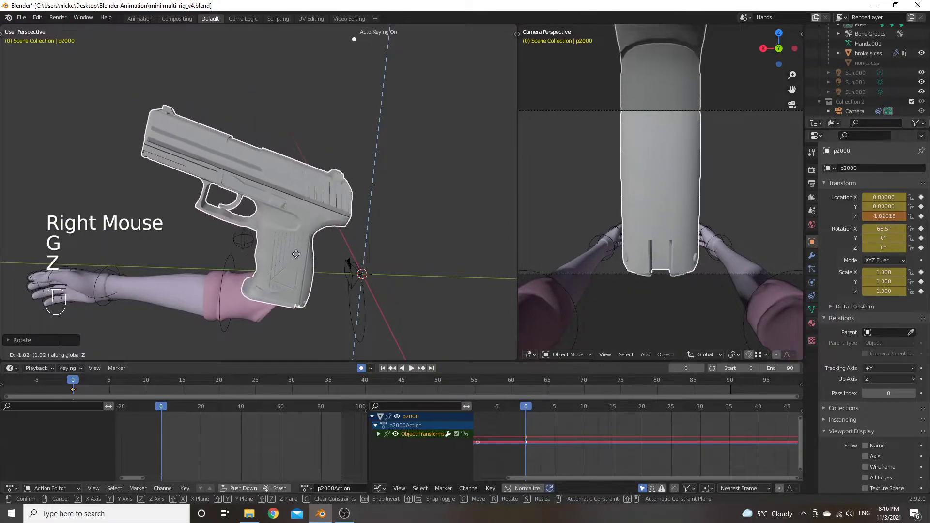
{"action": "right_click", "coordinate": [303, 250]}
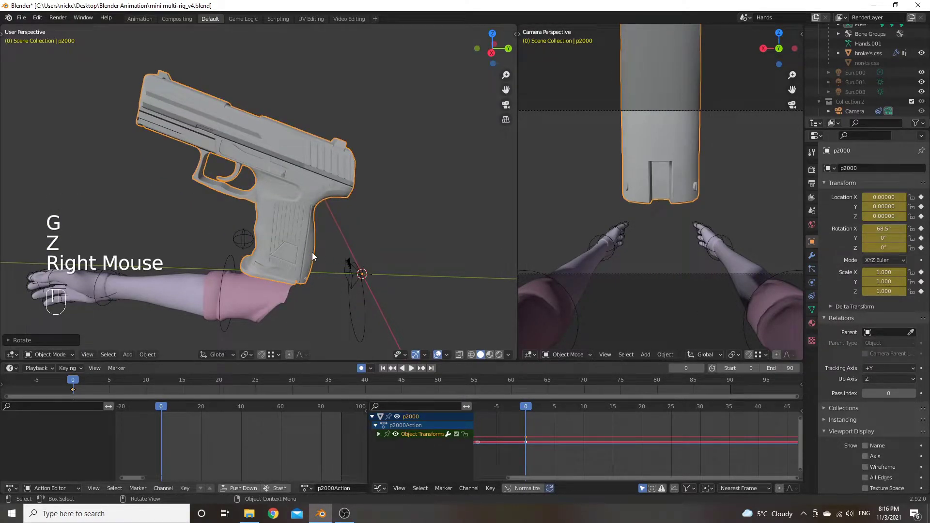
{"action": "left_click_drag", "start_coordinate": [322, 203], "coordinate": [318, 184]}
{"action": "key", "text": "ctrl+z"}
{"action": "scroll", "scroll_direction": "down", "scroll_amount": 3}
{"action": "left_click_drag", "start_coordinate": [318, 196], "coordinate": [331, 209]}
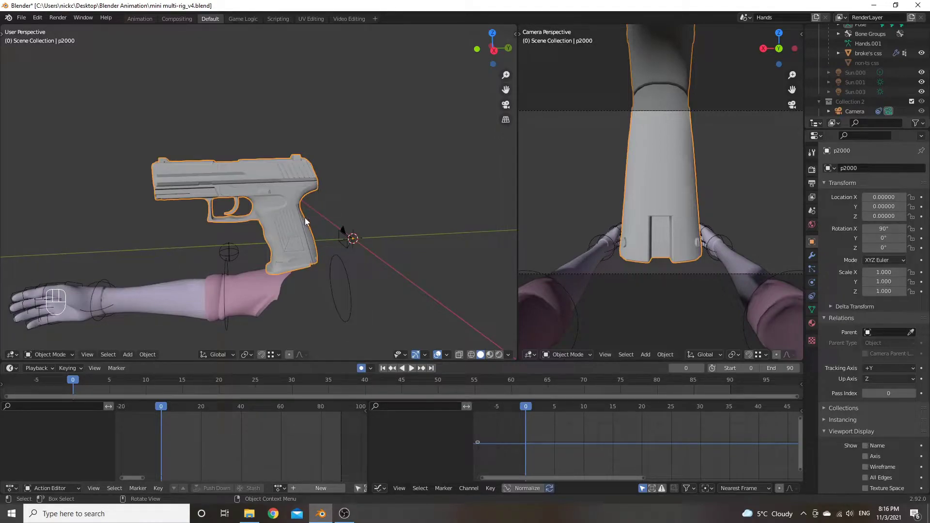
{"action": "left_click_drag", "start_coordinate": [309, 224], "coordinate": [306, 226]}
{"action": "left_click_drag", "start_coordinate": [230, 242], "coordinate": [249, 219]}
{"action": "scroll", "scroll_direction": "up", "scroll_amount": 3}
{"action": "scroll", "scroll_direction": "down", "scroll_amount": 3}
{"action": "scroll", "scroll_direction": "up", "scroll_amount": 3}
{"action": "scroll", "scroll_direction": "down", "scroll_amount": 3}
{"action": "scroll", "scroll_direction": "up", "scroll_amount": 3}
{"action": "left_click_drag", "start_coordinate": [317, 263], "coordinate": [290, 214]}
{"action": "left_click_drag", "start_coordinate": [307, 217], "coordinate": [473, 209]}
{"action": "left_click_drag", "start_coordinate": [458, 214], "coordinate": [318, 225]}
{"action": "left_click_drag", "start_coordinate": [392, 207], "coordinate": [301, 277]}
{"action": "left_click_drag", "start_coordinate": [385, 201], "coordinate": [286, 234]}
{"action": "left_click_drag", "start_coordinate": [356, 195], "coordinate": [243, 245]}
{"action": "left_click_drag", "start_coordinate": [270, 227], "coordinate": [421, 240]}
{"action": "left_click_drag", "start_coordinate": [310, 225], "coordinate": [419, 186]}
{"action": "scroll", "scroll_direction": "down", "scroll_amount": 3}
{"action": "left_click_drag", "start_coordinate": [406, 206], "coordinate": [246, 202]}
{"action": "scroll", "scroll_direction": "down", "scroll_amount": 3}
{"action": "scroll", "scroll_direction": "down", "scroll_amount": 3}
{"action": "left_click_drag", "start_coordinate": [275, 211], "coordinate": [281, 218]}
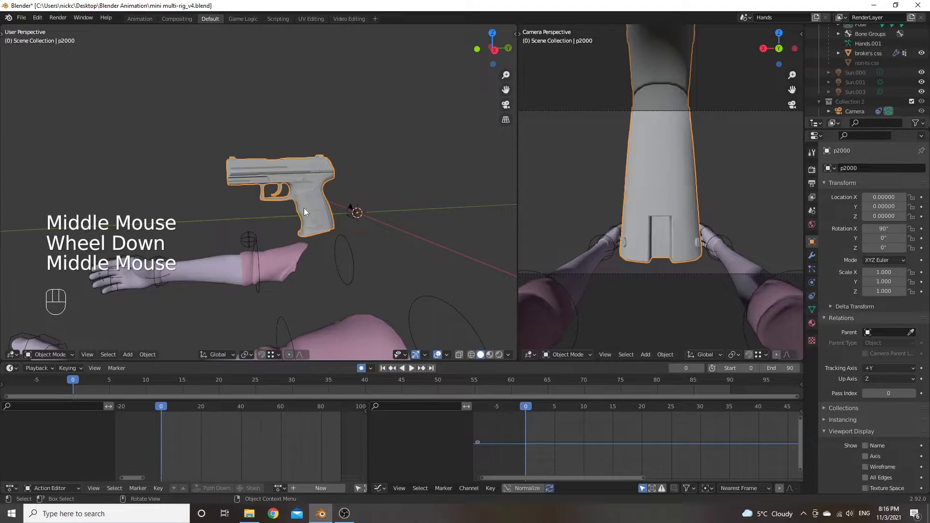
{"action": "key", "text": "KP_Decimal"}
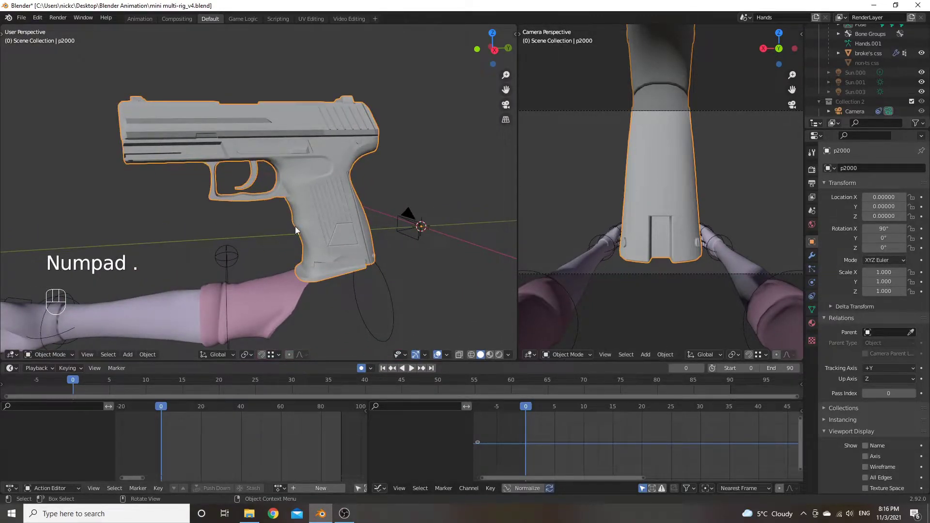
{"action": "left_click_drag", "start_coordinate": [330, 208], "coordinate": [312, 208]}
{"action": "scroll", "scroll_direction": "up", "scroll_amount": 3}
{"action": "left_click_drag", "start_coordinate": [284, 287], "coordinate": [468, 212]}
{"action": "left_click_drag", "start_coordinate": [229, 242], "coordinate": [441, 181]}
{"action": "left_click_drag", "start_coordinate": [261, 230], "coordinate": [453, 197]}
{"action": "left_click_drag", "start_coordinate": [318, 214], "coordinate": [482, 187]}
{"action": "scroll", "scroll_direction": "down", "scroll_amount": 3}
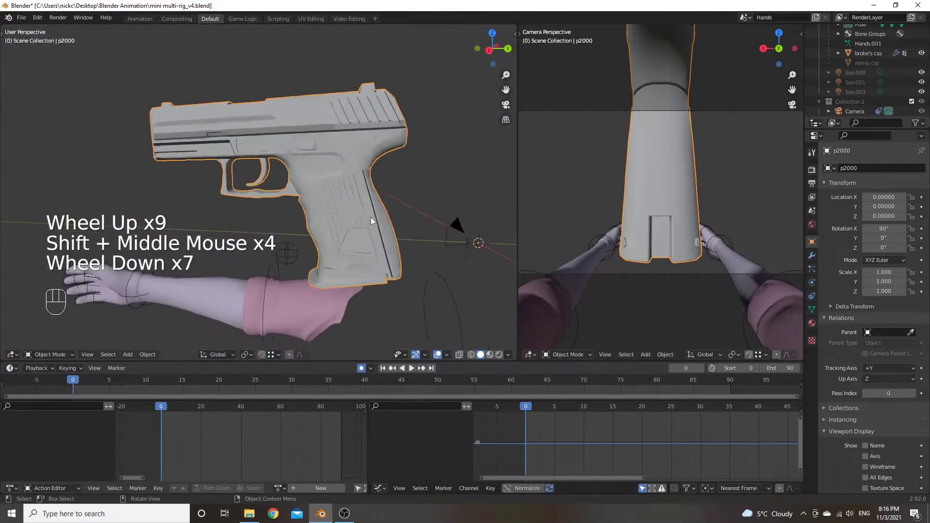
{"action": "scroll", "scroll_direction": "down", "scroll_amount": 3}
{"action": "key", "text": "KP_Decimal"}
{"action": "left_click_drag", "start_coordinate": [361, 236], "coordinate": [394, 237]}
{"action": "scroll", "scroll_direction": "up", "scroll_amount": 3}
{"action": "left_click_drag", "start_coordinate": [363, 204], "coordinate": [380, 205]}
{"action": "scroll", "scroll_direction": "down", "scroll_amount": 3}
{"action": "scroll", "scroll_direction": "down", "scroll_amount": 3}
{"action": "left_click_drag", "start_coordinate": [374, 195], "coordinate": [346, 198]}
{"action": "scroll", "scroll_direction": "down", "scroll_amount": 3}
{"action": "left_click_drag", "start_coordinate": [333, 196], "coordinate": [319, 198]}
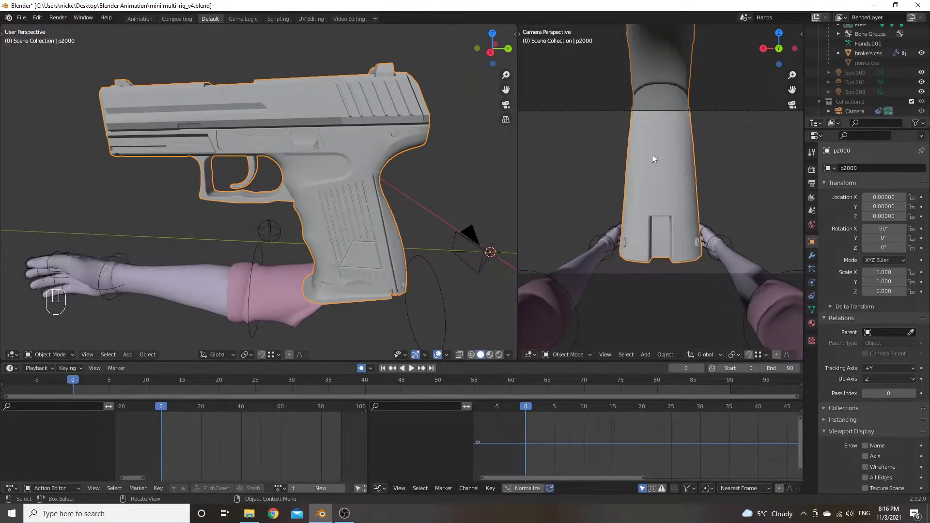
{"action": "left_click_drag", "start_coordinate": [592, 184], "coordinate": [604, 188]}
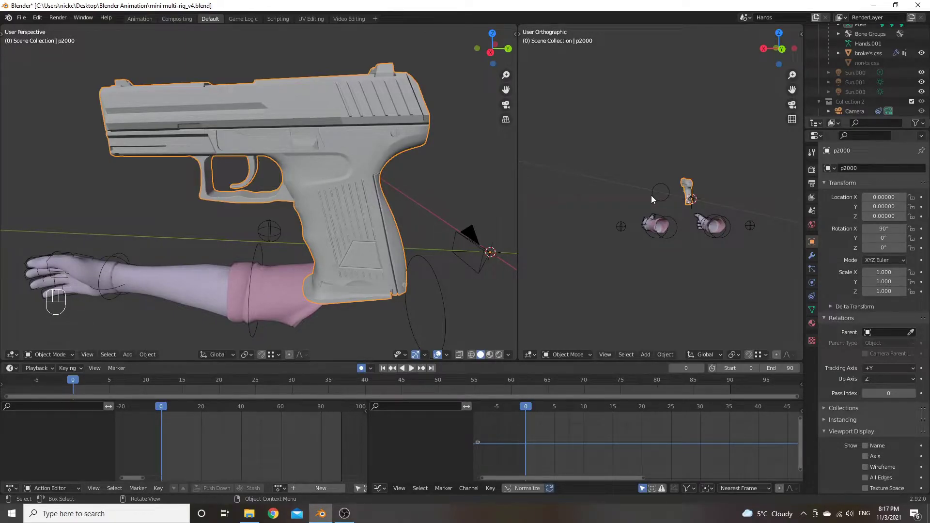
{"action": "key", "text": "KP_0"}
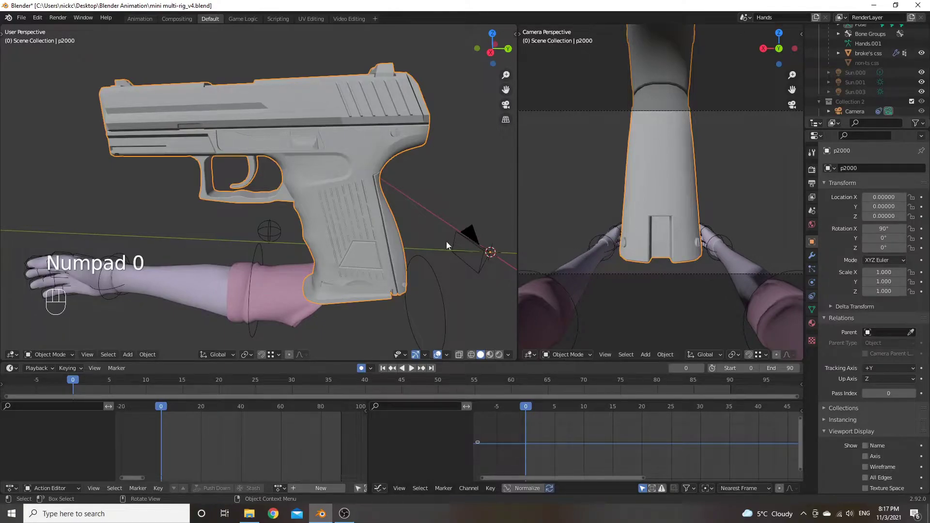
{"action": "left_click", "coordinate": [437, 181]}
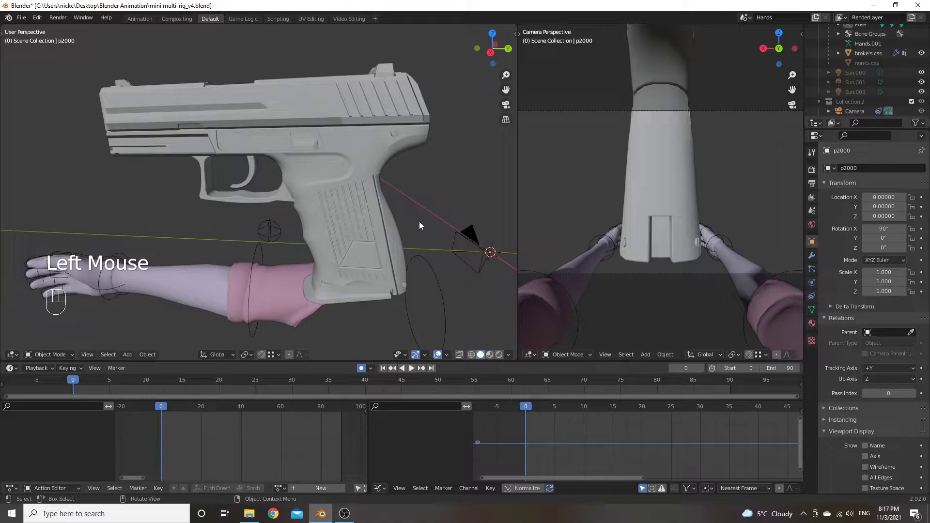
{"action": "scroll", "scroll_direction": "down", "scroll_amount": 3}
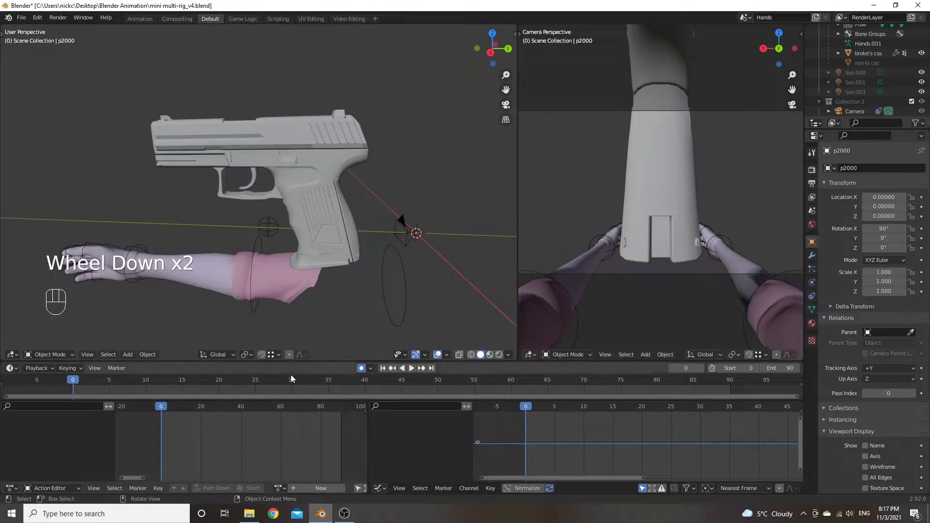
{"action": "left_click_drag", "start_coordinate": [393, 161], "coordinate": [401, 161]}
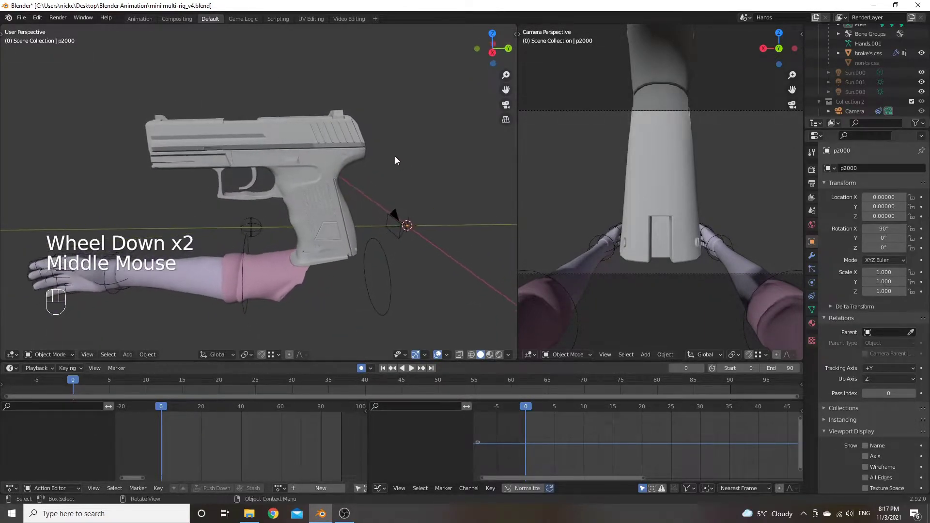
{"action": "scroll", "scroll_direction": "down", "scroll_amount": 3}
{"action": "left_click_drag", "start_coordinate": [387, 164], "coordinate": [383, 164]}
{"action": "key", "text": "z"}
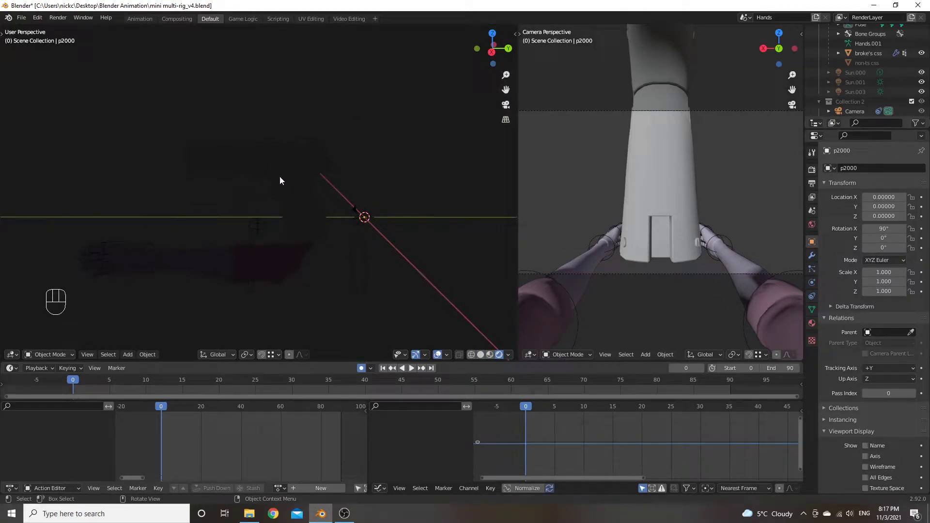
{"action": "key", "text": "z"}
{"action": "key", "text": "z"}
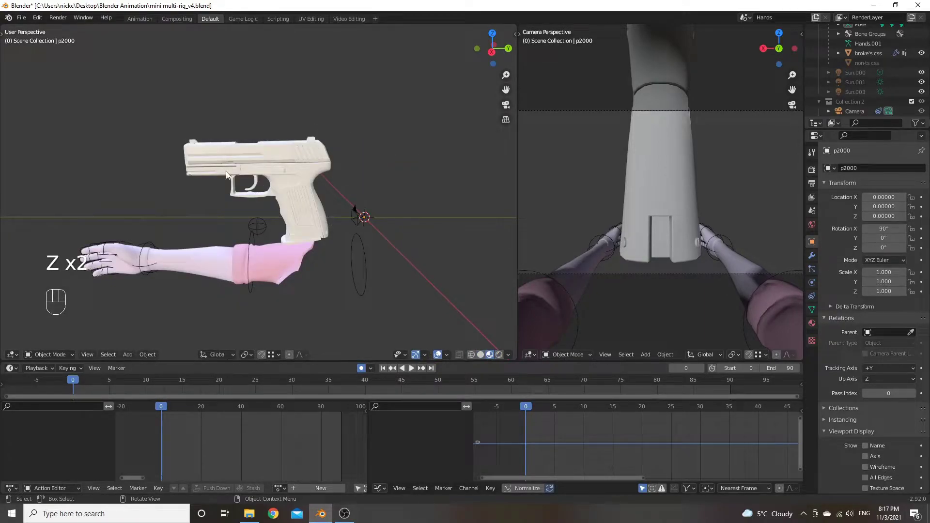
{"action": "left_click_drag", "start_coordinate": [346, 195], "coordinate": [326, 196]}
{"action": "key", "text": "z"}
{"action": "left_click_drag", "start_coordinate": [315, 214], "coordinate": [328, 205]}
{"action": "scroll", "scroll_direction": "up", "scroll_amount": 3}
{"action": "scroll", "scroll_direction": "up", "scroll_amount": 3}
{"action": "left_click_drag", "start_coordinate": [362, 196], "coordinate": [368, 224]}
{"action": "left_click_drag", "start_coordinate": [396, 180], "coordinate": [389, 174]}
{"action": "scroll", "scroll_direction": "down", "scroll_amount": 3}
{"action": "left_click_drag", "start_coordinate": [354, 174], "coordinate": [341, 168]}
{"action": "scroll", "scroll_direction": "down", "scroll_amount": 3}
{"action": "key", "text": "z"}
{"action": "left_click_drag", "start_coordinate": [365, 192], "coordinate": [369, 175]}
{"action": "scroll", "scroll_direction": "down", "scroll_amount": 3}
{"action": "left_click_drag", "start_coordinate": [326, 184], "coordinate": [324, 190]}
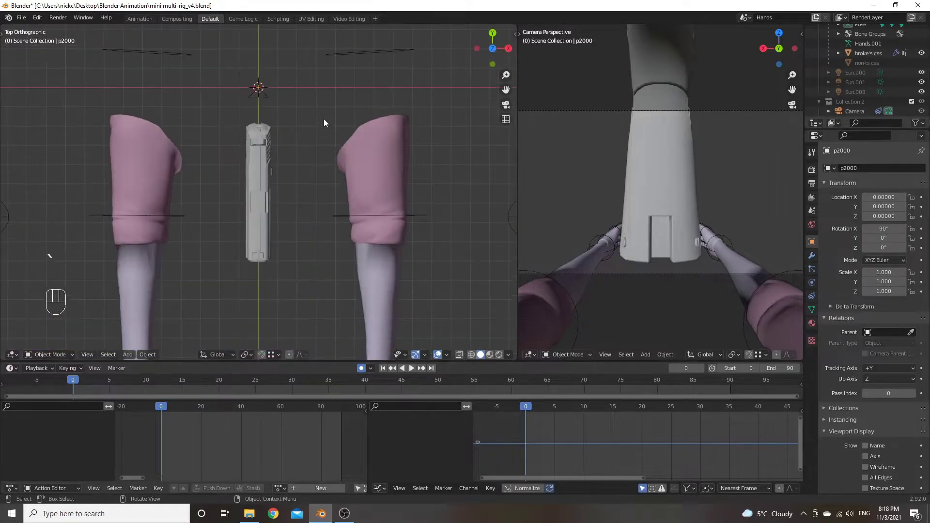
{"action": "key", "text": "`"}
{"action": "key", "text": "`"}
{"action": "key", "text": "`"}
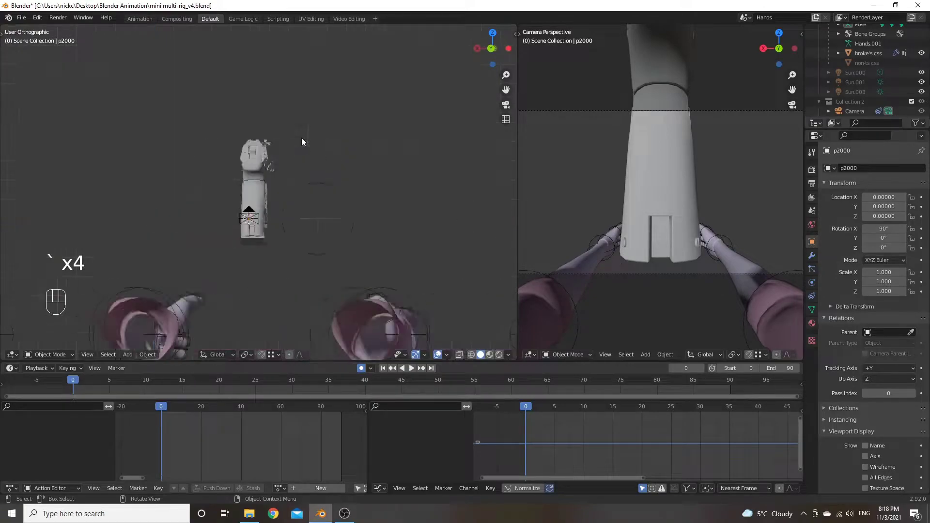
{"action": "left_click_drag", "start_coordinate": [271, 218], "coordinate": [385, 220]}
{"action": "scroll", "scroll_direction": "down", "scroll_amount": 3}
{"action": "left_click_drag", "start_coordinate": [317, 219], "coordinate": [298, 220]}
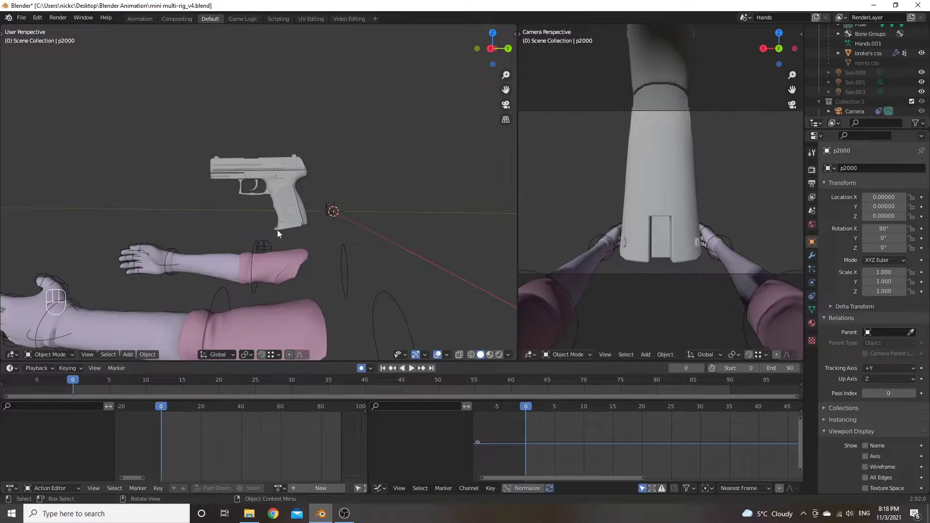
Step: Select the p2000 pistol and enter Edit Mode on its mesh
{"action": "scroll", "scroll_direction": "up", "scroll_amount": 3}
{"action": "scroll", "scroll_direction": "down", "scroll_amount": 3}
{"action": "left_click_drag", "start_coordinate": [305, 214], "coordinate": [311, 230]}
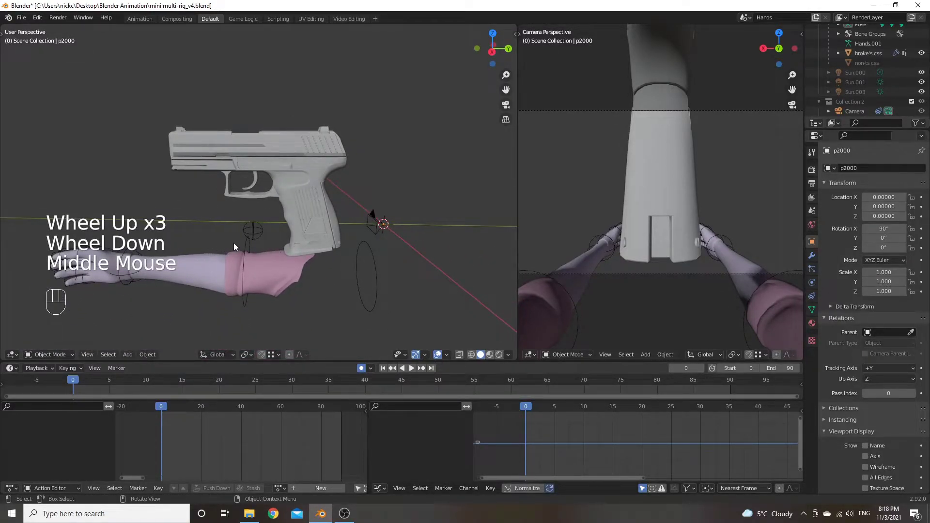
{"action": "left_click", "coordinate": [307, 201]}
{"action": "scroll", "scroll_direction": "down", "scroll_amount": 3}
{"action": "middle_click", "coordinate": [318, 191]}
{"action": "scroll", "scroll_direction": "up", "scroll_amount": 3}
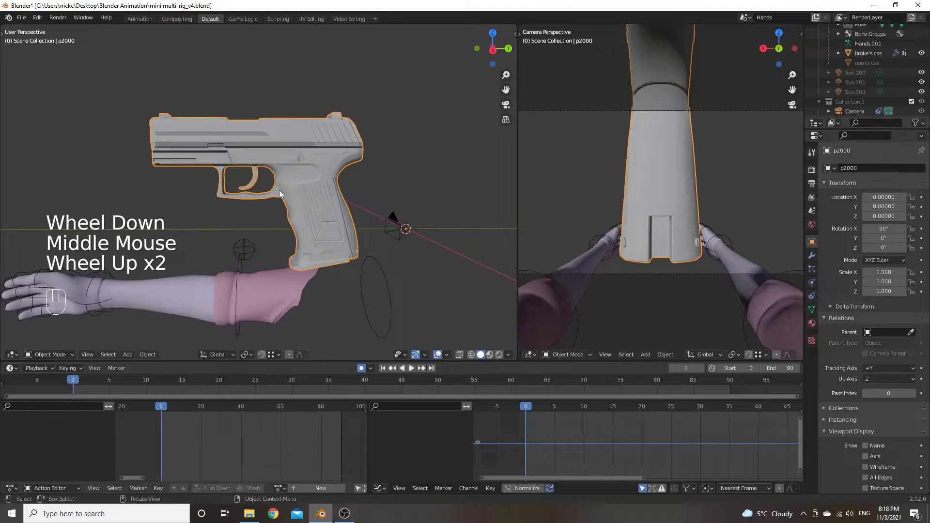
{"action": "key", "text": "Tab"}
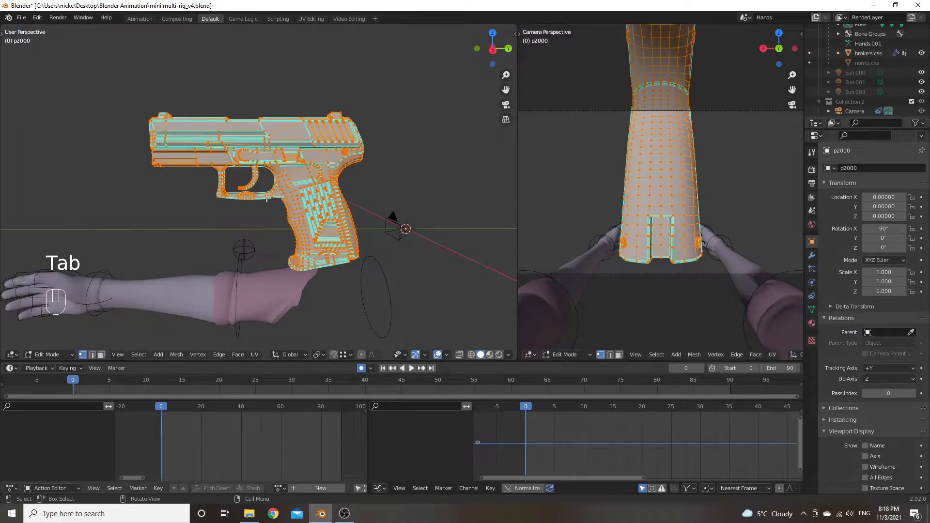
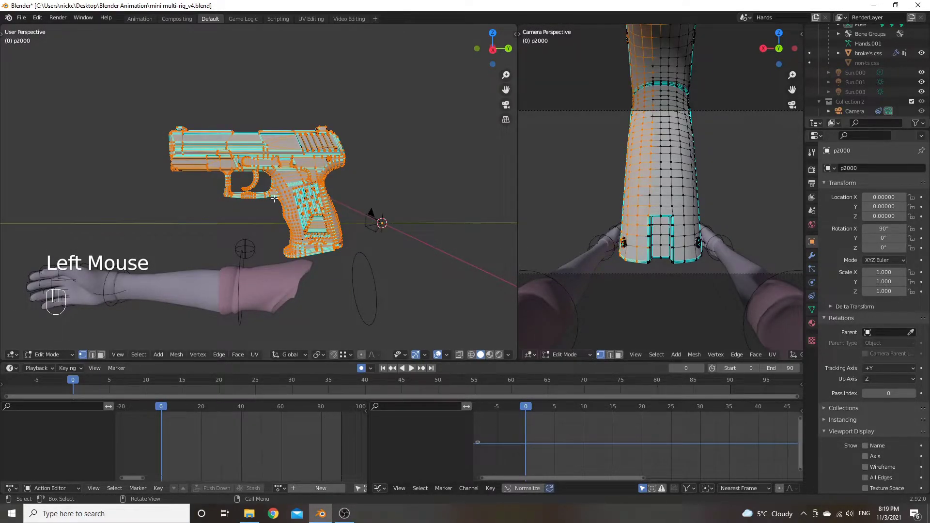
Step: Start a trial move of the selected mesh and make it see-through with X-ray
{"action": "key", "text": "g"}
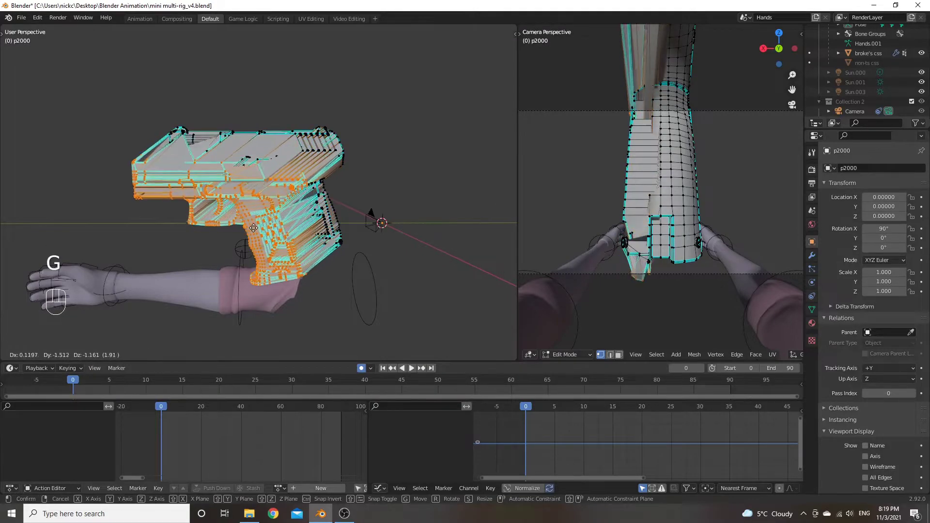
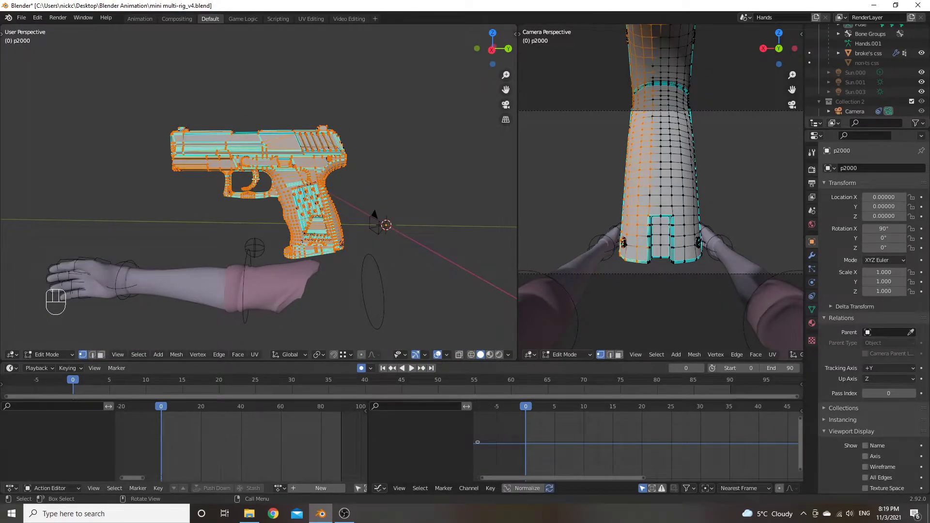
{"action": "key", "text": "z"}
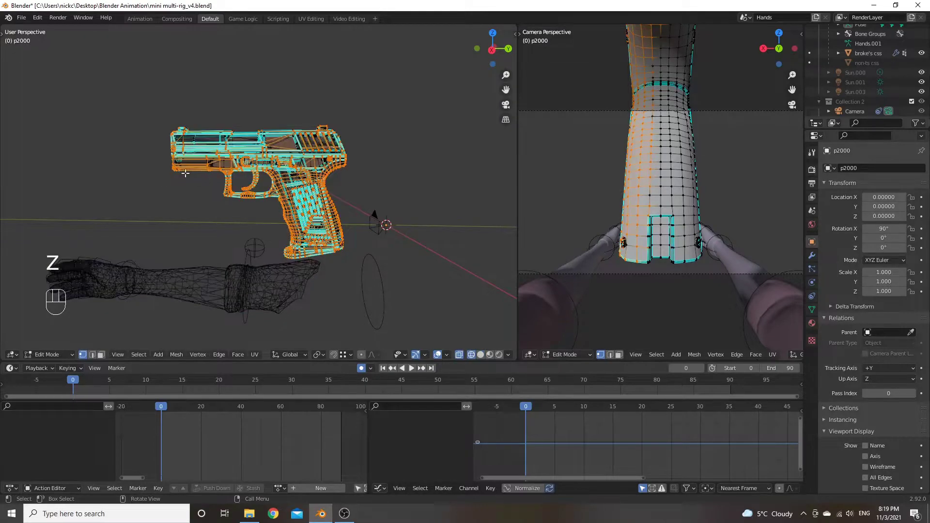
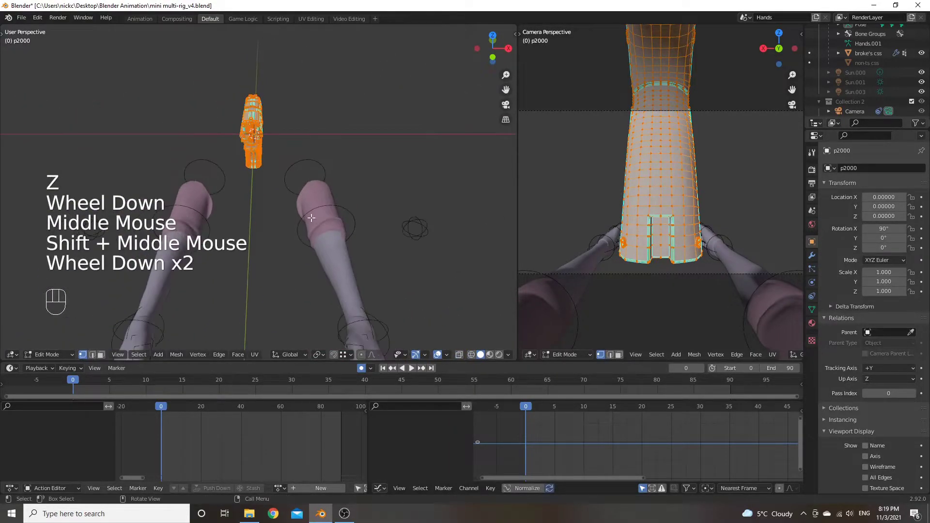
{"action": "key", "text": "`"}
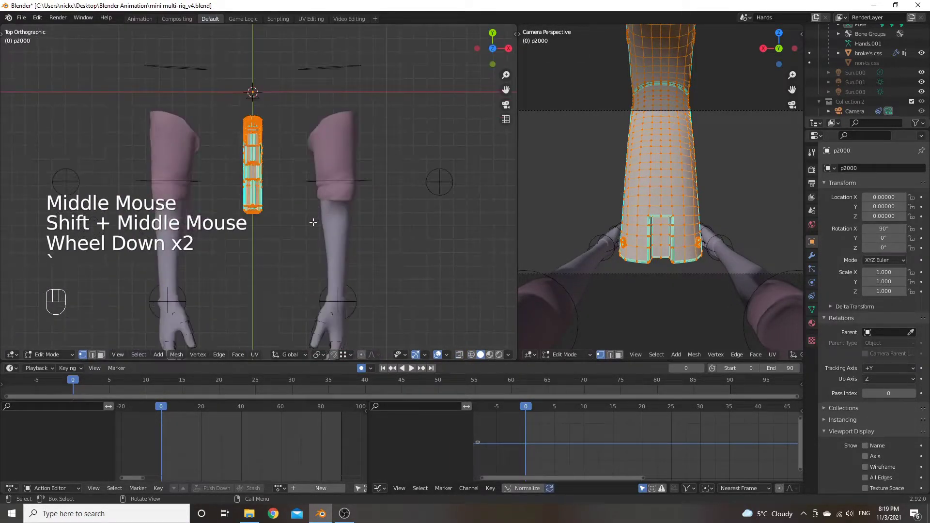
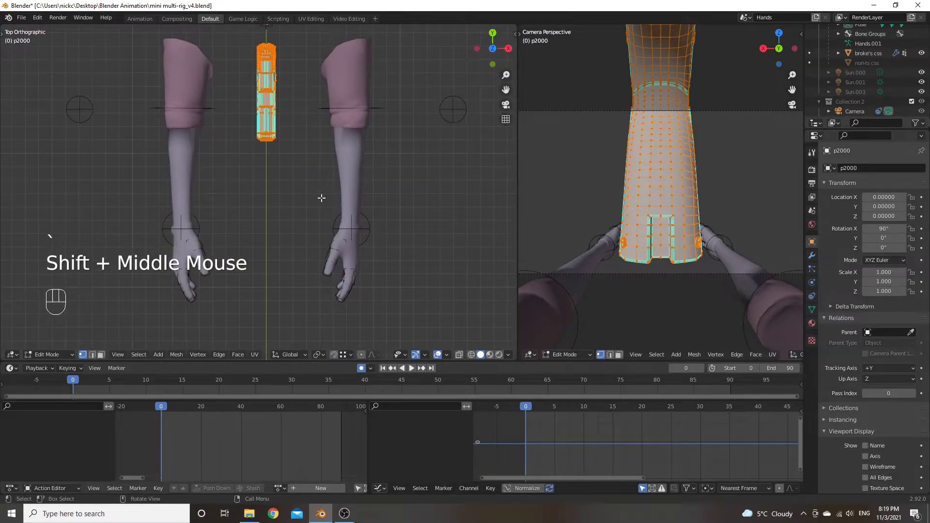
{"action": "key", "text": "g"}
{"action": "key", "text": "y"}
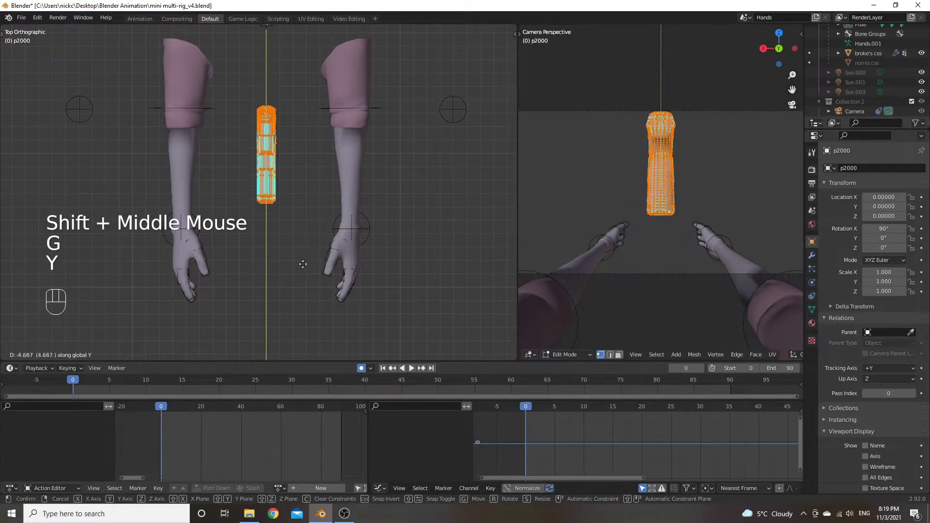
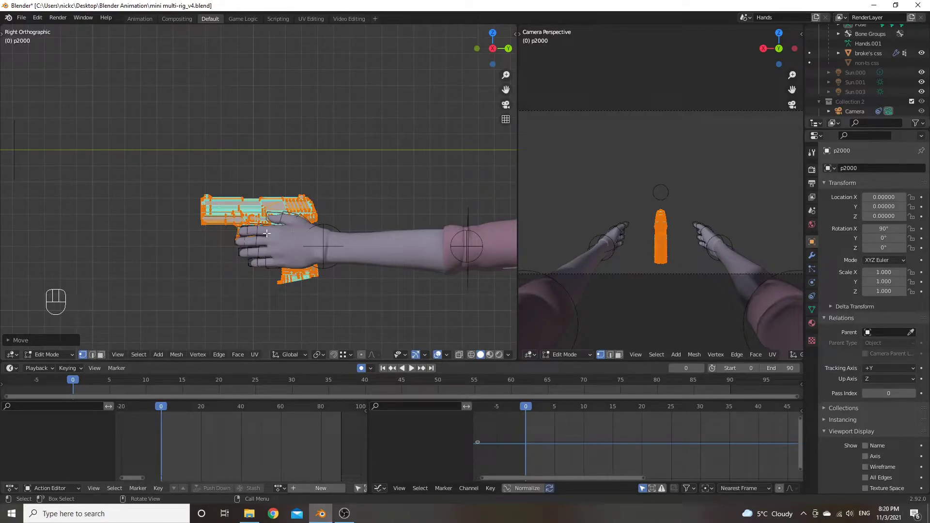
{"action": "key", "text": "z"}
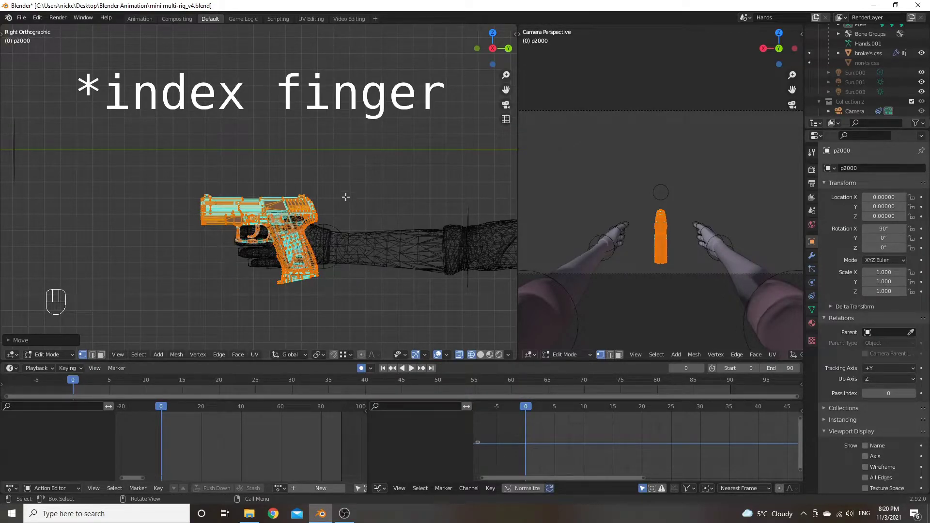
{"action": "key", "text": "s"}
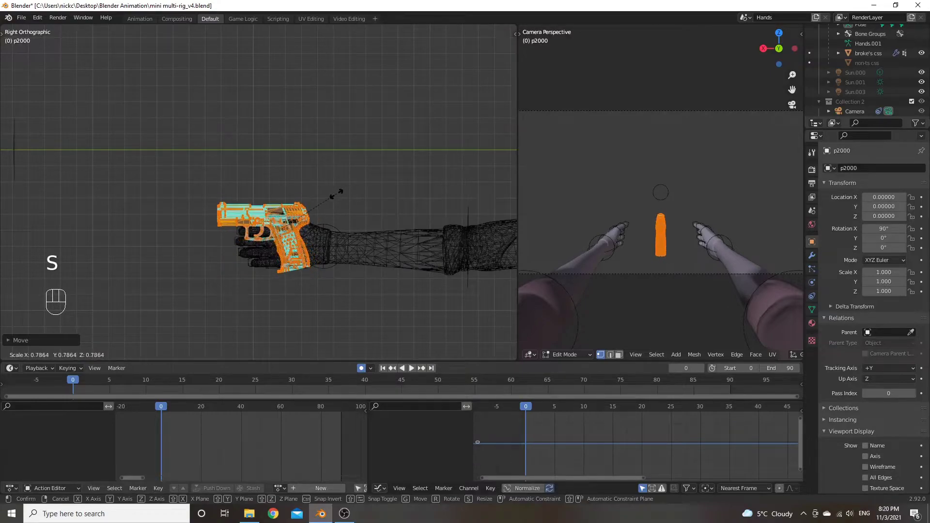
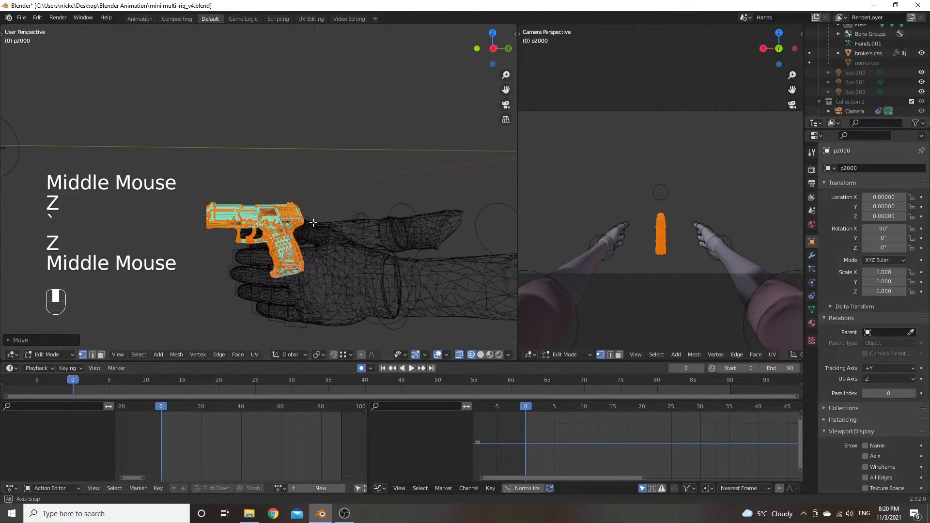
{"action": "key", "text": "`"}
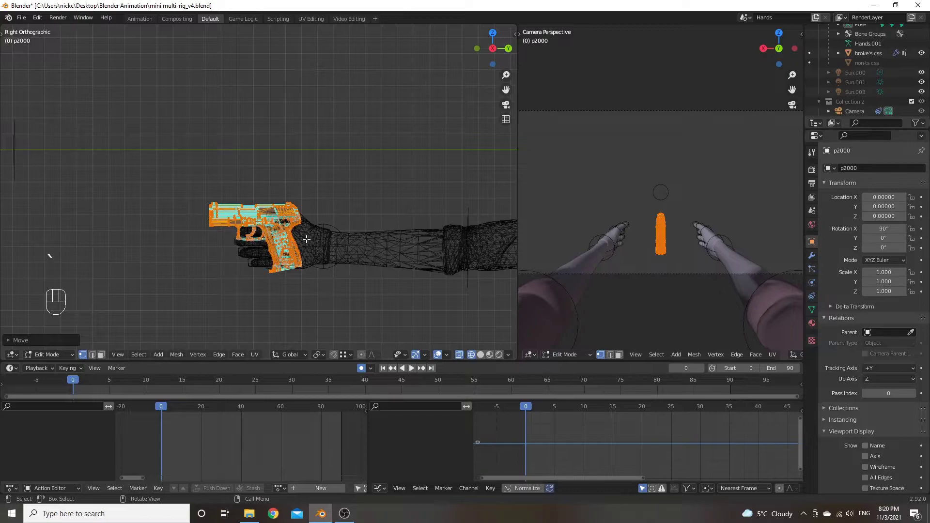
{"action": "key", "text": "g"}
{"action": "key", "text": "y"}
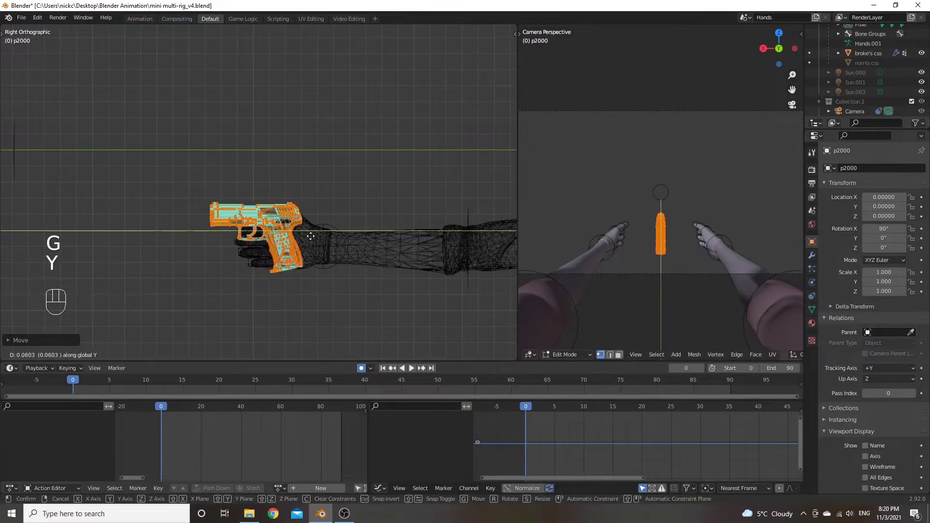
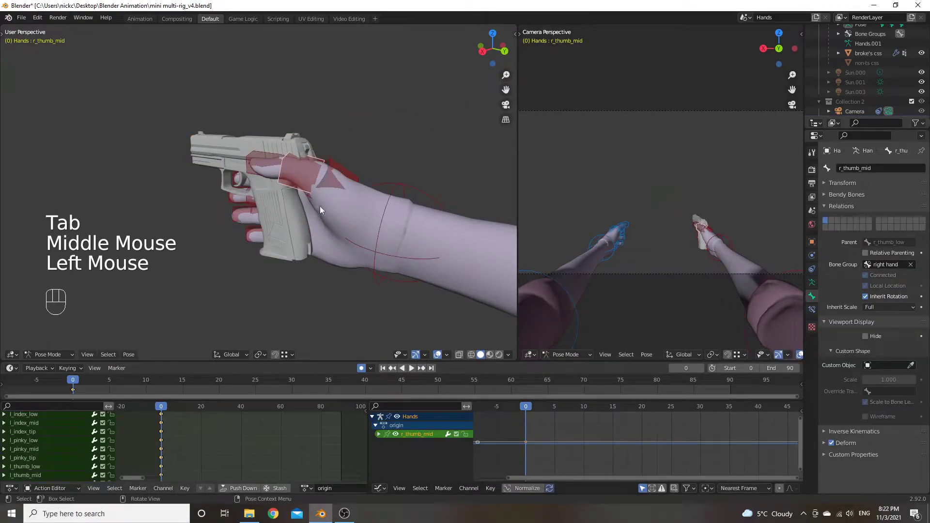
Step: Frame the right thumb against the pistol grip and select its base bone r_thumb_low
{"action": "left_click_drag", "start_coordinate": [334, 208], "coordinate": [381, 195]}
{"action": "left_click_drag", "start_coordinate": [360, 188], "coordinate": [350, 180]}
{"action": "left_click_drag", "start_coordinate": [347, 182], "coordinate": [236, 223]}
{"action": "scroll", "scroll_direction": "up", "scroll_amount": 3}
{"action": "left_click_drag", "start_coordinate": [230, 215], "coordinate": [311, 207]}
{"action": "left_click_drag", "start_coordinate": [314, 221], "coordinate": [349, 204]}
{"action": "scroll", "scroll_direction": "down", "scroll_amount": 3}
{"action": "left_click_drag", "start_coordinate": [351, 204], "coordinate": [336, 201]}
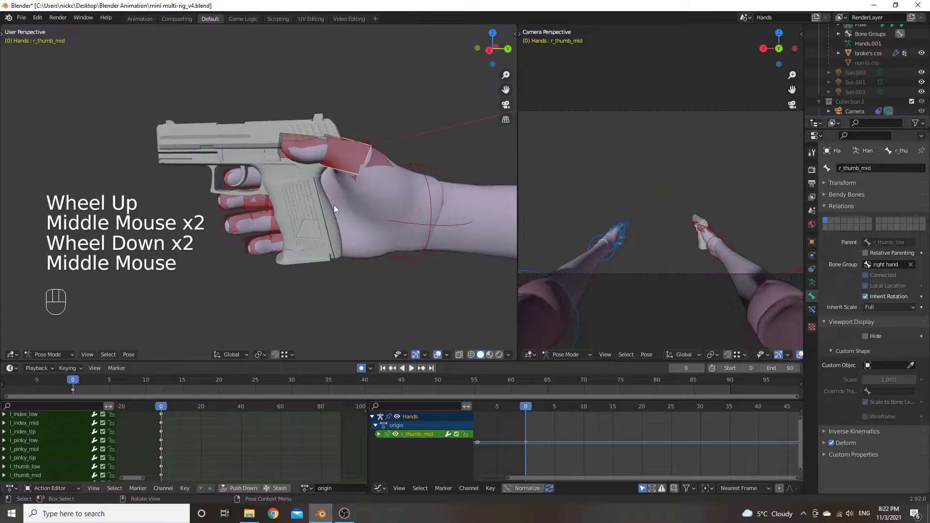
{"action": "left_click_drag", "start_coordinate": [371, 189], "coordinate": [303, 195]}
{"action": "left_click", "coordinate": [304, 196]}
Step: Step through the thumb's bones out to the tip and check their position relative to the pistol
{"action": "left_click_drag", "start_coordinate": [262, 186], "coordinate": [351, 190]}
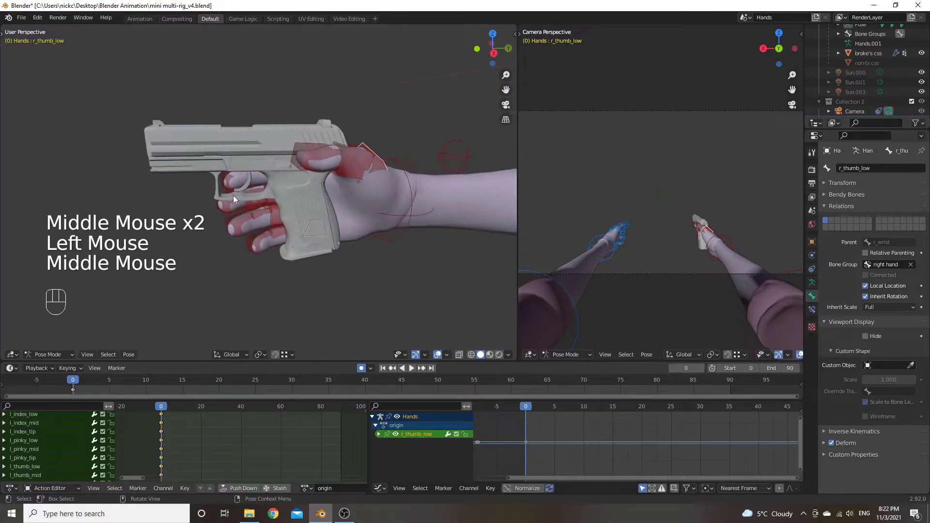
{"action": "left_click_drag", "start_coordinate": [299, 197], "coordinate": [278, 175]}
{"action": "scroll", "scroll_direction": "up", "scroll_amount": 3}
{"action": "left_click_drag", "start_coordinate": [385, 190], "coordinate": [332, 210]}
{"action": "left_click_drag", "start_coordinate": [310, 184], "coordinate": [311, 210]}
{"action": "left_click", "coordinate": [283, 201]}
{"action": "left_click", "coordinate": [231, 195]}
{"action": "left_click", "coordinate": [335, 205]}
{"action": "left_click", "coordinate": [284, 207]}
{"action": "left_click", "coordinate": [236, 200]}
{"action": "left_click_drag", "start_coordinate": [254, 187], "coordinate": [418, 172]}
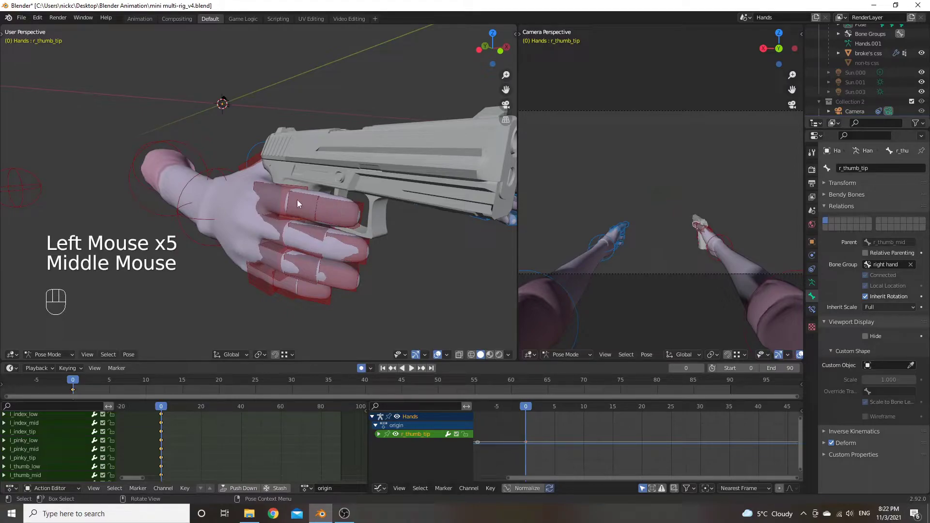
{"action": "left_click_drag", "start_coordinate": [297, 207], "coordinate": [148, 196]}
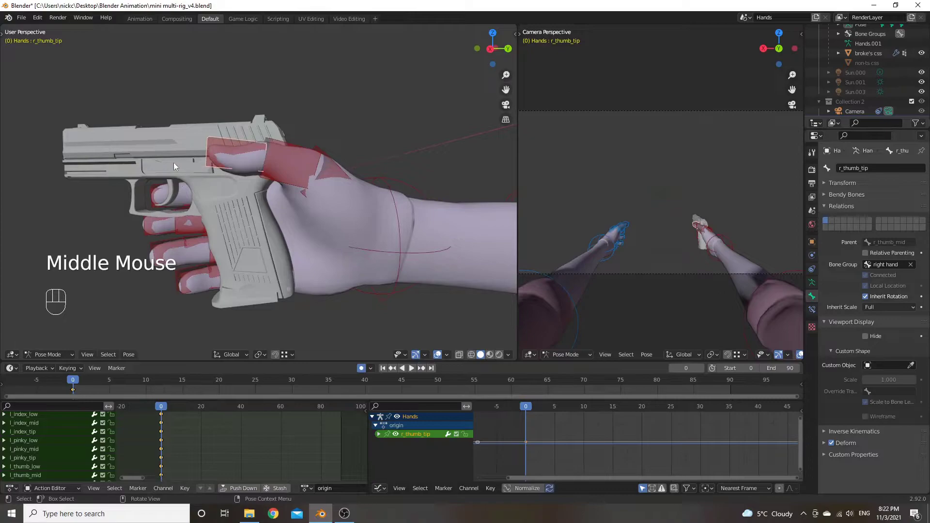
Step: Abort a trial rotation, reframe the hand and reselect the thumb's base bone
{"action": "key", "text": "r"}
{"action": "right_click", "coordinate": [214, 183]}
{"action": "left_click_drag", "start_coordinate": [207, 178], "coordinate": [366, 179]}
{"action": "scroll", "scroll_direction": "up", "scroll_amount": 3}
{"action": "left_click_drag", "start_coordinate": [307, 201], "coordinate": [355, 257]}
{"action": "left_click_drag", "start_coordinate": [367, 210], "coordinate": [188, 154]}
{"action": "scroll", "scroll_direction": "down", "scroll_amount": 3}
{"action": "left_click_drag", "start_coordinate": [345, 172], "coordinate": [280, 174]}
{"action": "left_click", "coordinate": [293, 176]}
{"action": "left_click_drag", "start_coordinate": [289, 170], "coordinate": [292, 193]}
Step: Give the thumb's base bone a first bend toward the grip, discarding unwanted trial rotations
{"action": "key", "text": "r"}
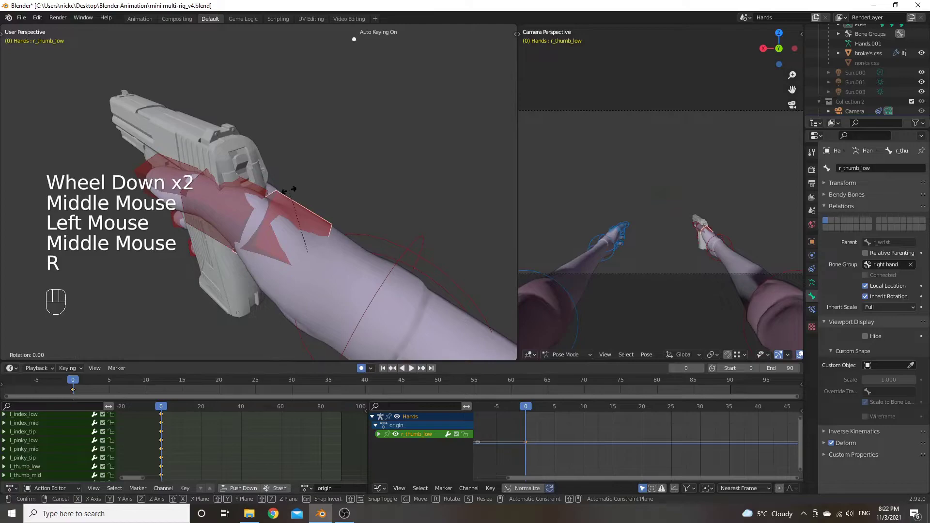
{"action": "key", "text": "x"}
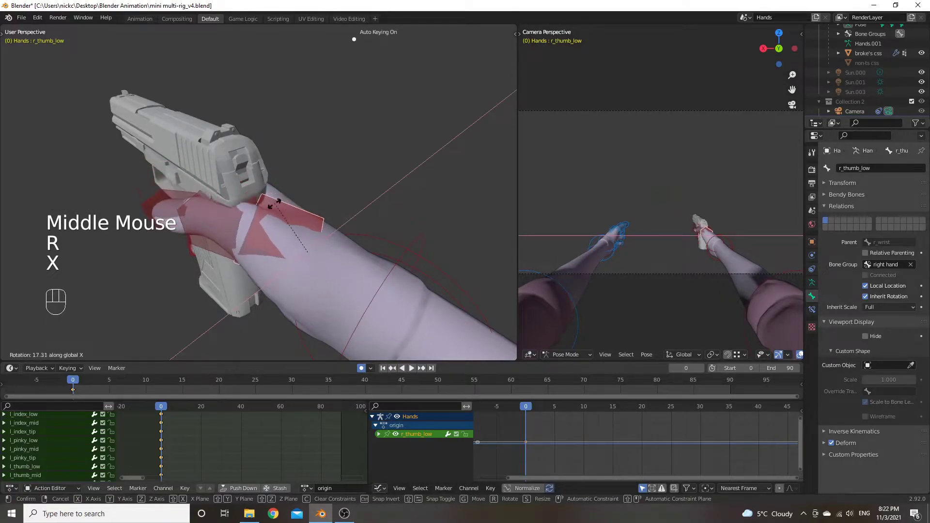
{"action": "key", "text": "z"}
{"action": "key", "text": "z"}
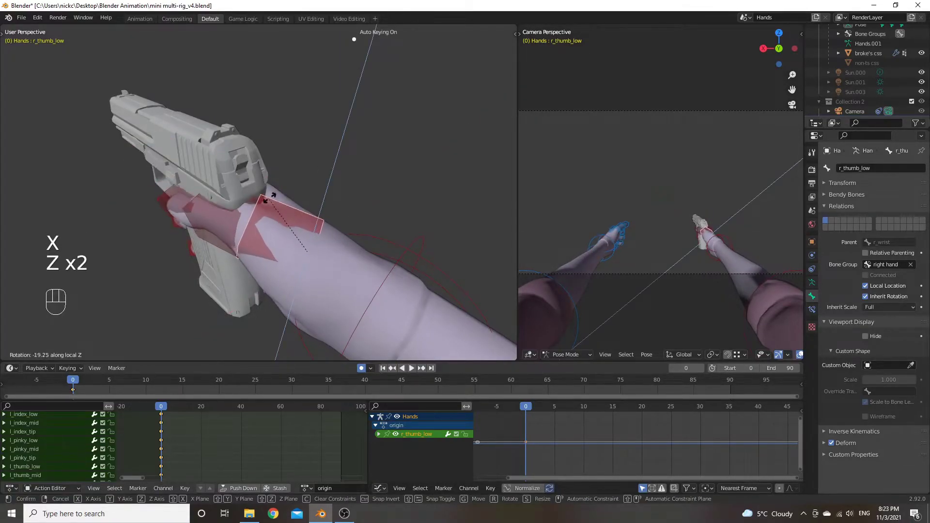
{"action": "right_click", "coordinate": [271, 217]}
{"action": "left_click_drag", "start_coordinate": [280, 202], "coordinate": [256, 198]}
{"action": "key", "text": "r"}
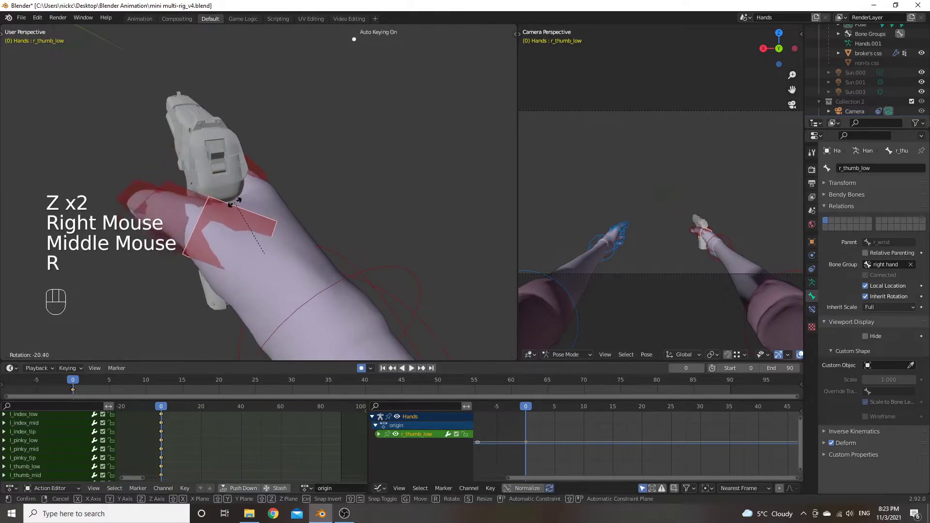
{"action": "left_click", "coordinate": [237, 206]}
{"action": "middle_click", "coordinate": [205, 202]}
{"action": "key", "text": "r"}
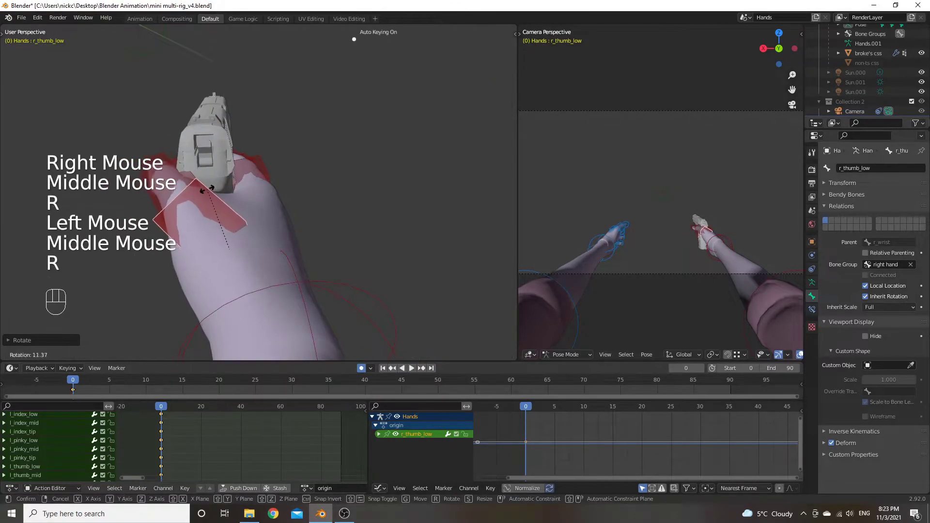
{"action": "right_click", "coordinate": [210, 193]}
Step: Undo that bend and re-rotate the thumb's base bone on a local Z axis into the grip
{"action": "left_click_drag", "start_coordinate": [188, 183], "coordinate": [273, 199]}
{"action": "key", "text": "ctrl+z"}
{"action": "left_click_drag", "start_coordinate": [282, 213], "coordinate": [306, 165]}
{"action": "left_click_drag", "start_coordinate": [314, 162], "coordinate": [305, 177]}
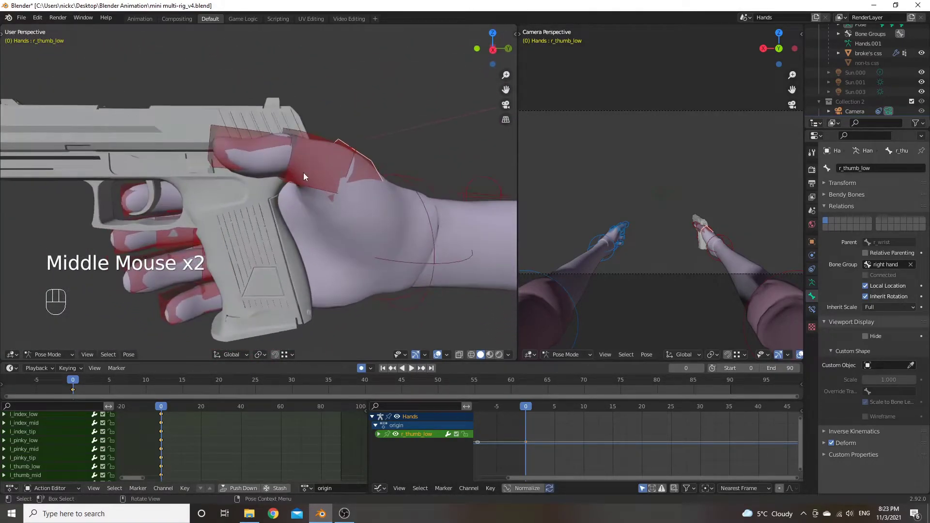
{"action": "key", "text": "r"}
{"action": "key", "text": "x"}
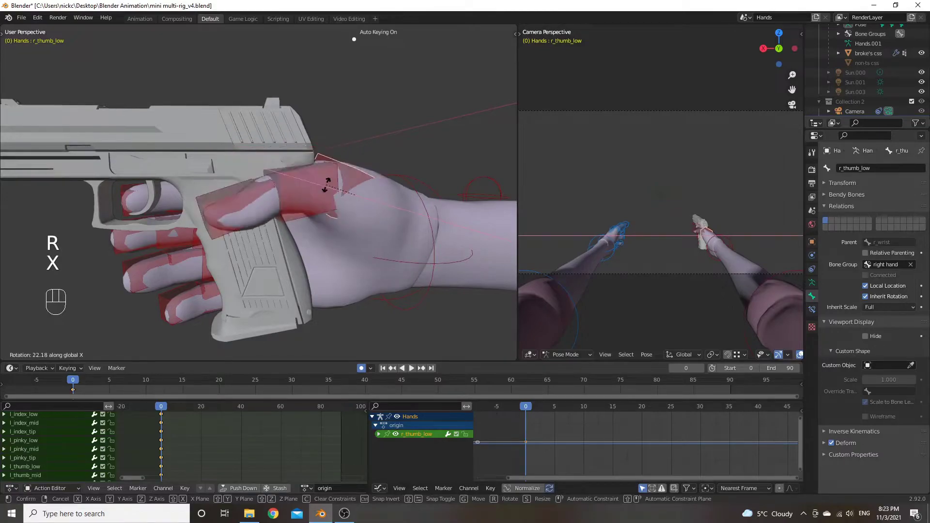
{"action": "right_click", "coordinate": [330, 184]}
{"action": "key", "text": "x"}
{"action": "key", "text": "z"}
{"action": "key", "text": "z"}
{"action": "key", "text": "r"}
{"action": "key", "text": "z"}
{"action": "key", "text": "z"}
{"action": "left_click", "coordinate": [342, 192]}
Step: Add a local X-axis rotation to the thumb's base bone to tighten its curl
{"action": "left_click_drag", "start_coordinate": [339, 190], "coordinate": [270, 214]}
{"action": "key", "text": "r"}
{"action": "key", "text": "x"}
{"action": "key", "text": "x"}
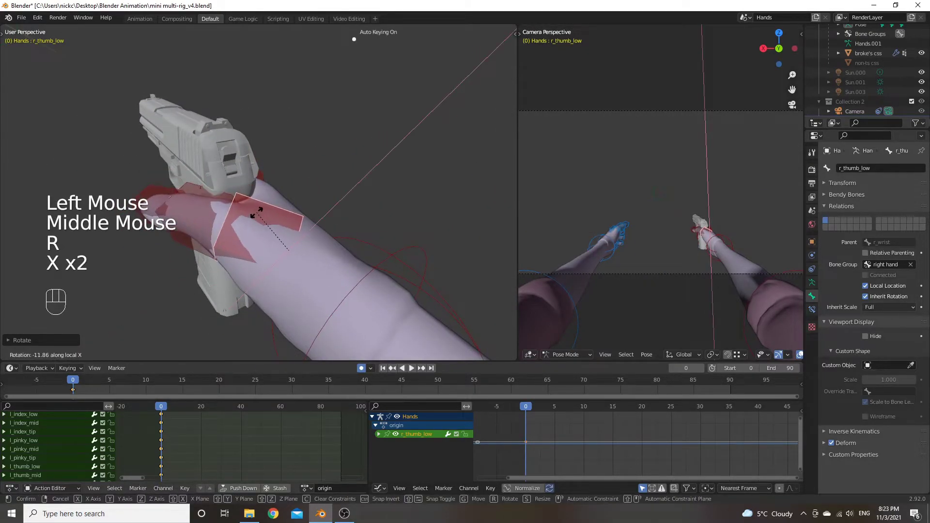
{"action": "left_click", "coordinate": [260, 217]}
Step: Rotate the thumb's middle bone on the Z axis so it follows the grip
{"action": "left_click_drag", "start_coordinate": [273, 209], "coordinate": [344, 154]}
{"action": "left_click", "coordinate": [330, 159]}
{"action": "left_click_drag", "start_coordinate": [323, 141], "coordinate": [351, 124]}
{"action": "key", "text": "r"}
{"action": "key", "text": "z"}
{"action": "left_click", "coordinate": [346, 135]}
Step: Nudge another thumb bone into place with a grab move
{"action": "left_click_drag", "start_coordinate": [339, 142], "coordinate": [200, 222]}
{"action": "scroll", "scroll_direction": "down", "scroll_amount": 3}
{"action": "left_click", "coordinate": [272, 303]}
{"action": "left_click", "coordinate": [263, 282]}
{"action": "key", "text": "g"}
{"action": "left_click", "coordinate": [262, 287]}
Step: Bend the thumb tip on Z, undo it, and bend it on the X axis instead
{"action": "left_click_drag", "start_coordinate": [237, 253], "coordinate": [370, 226]}
{"action": "scroll", "scroll_direction": "up", "scroll_amount": 3}
{"action": "left_click_drag", "start_coordinate": [293, 222], "coordinate": [219, 212]}
{"action": "left_click_drag", "start_coordinate": [268, 193], "coordinate": [356, 167]}
{"action": "left_click", "coordinate": [359, 159]}
{"action": "left_click_drag", "start_coordinate": [347, 163], "coordinate": [317, 162]}
{"action": "key", "text": "r"}
{"action": "key", "text": "z"}
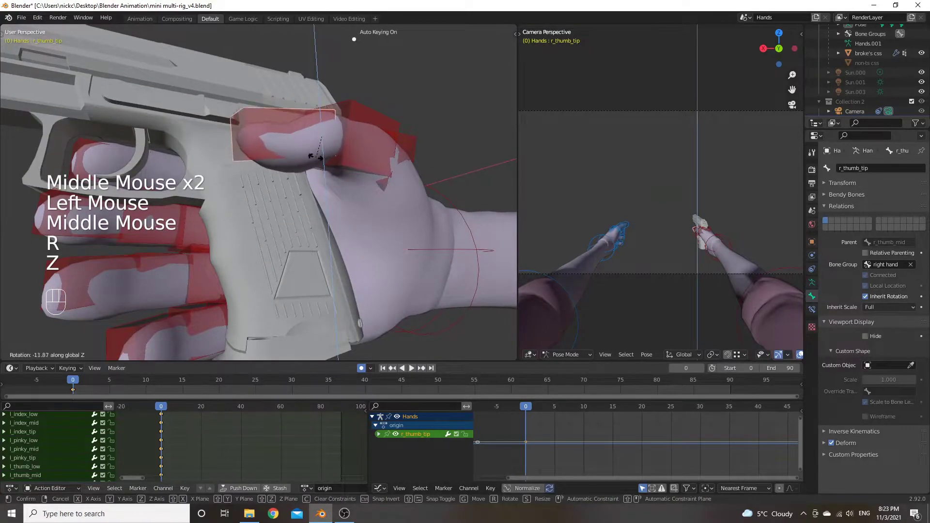
{"action": "left_click", "coordinate": [317, 160]}
{"action": "left_click_drag", "start_coordinate": [322, 169], "coordinate": [317, 236]}
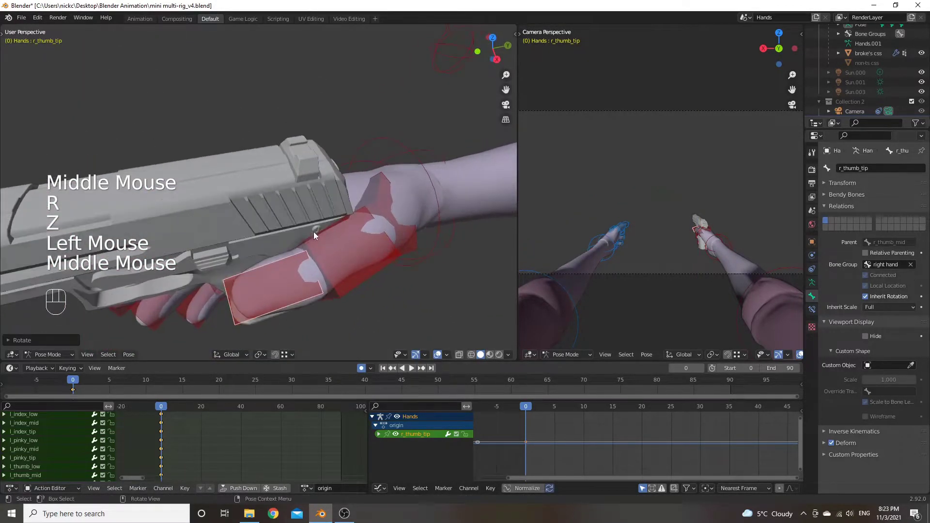
{"action": "key", "text": "ctrl+z"}
{"action": "key", "text": "r"}
{"action": "key", "text": "x"}
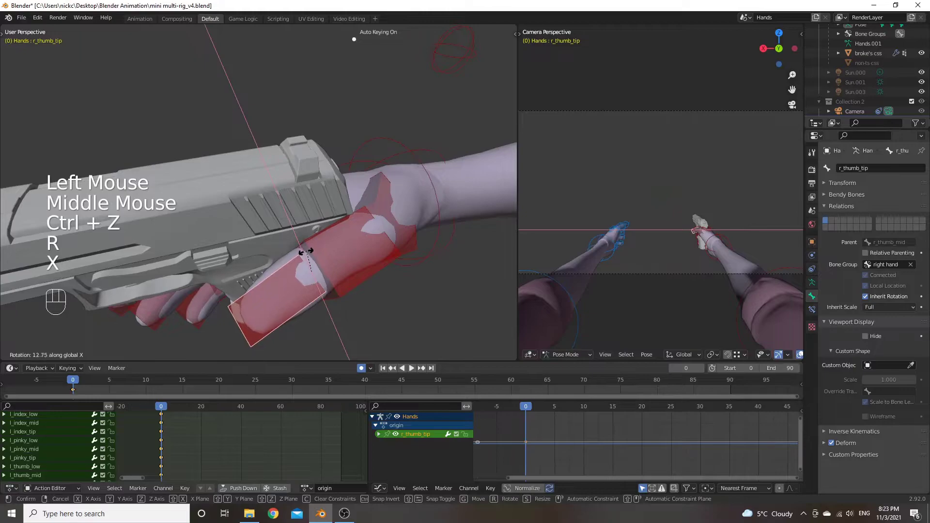
{"action": "left_click", "coordinate": [309, 255]}
Step: Review the curled thumb from several angles and select r_index_low as the next bone
{"action": "left_click_drag", "start_coordinate": [313, 239], "coordinate": [299, 175]}
{"action": "left_click", "coordinate": [392, 165]}
{"action": "left_click_drag", "start_coordinate": [395, 179], "coordinate": [130, 198]}
{"action": "left_click_drag", "start_coordinate": [363, 201], "coordinate": [265, 189]}
{"action": "scroll", "scroll_direction": "up", "scroll_amount": 3}
{"action": "left_click_drag", "start_coordinate": [222, 194], "coordinate": [277, 232]}
{"action": "left_click", "coordinate": [298, 226]}
Step: Frame the right index finger and select its bones, ending on the base bone
{"action": "left_click_drag", "start_coordinate": [329, 225], "coordinate": [393, 239]}
{"action": "scroll", "scroll_direction": "down", "scroll_amount": 3}
{"action": "left_click_drag", "start_coordinate": [389, 208], "coordinate": [384, 185]}
{"action": "scroll", "scroll_direction": "up", "scroll_amount": 3}
{"action": "left_click_drag", "start_coordinate": [410, 237], "coordinate": [321, 173]}
{"action": "left_click", "coordinate": [302, 116]}
{"action": "left_click", "coordinate": [365, 129]}
{"action": "left_click", "coordinate": [224, 141]}
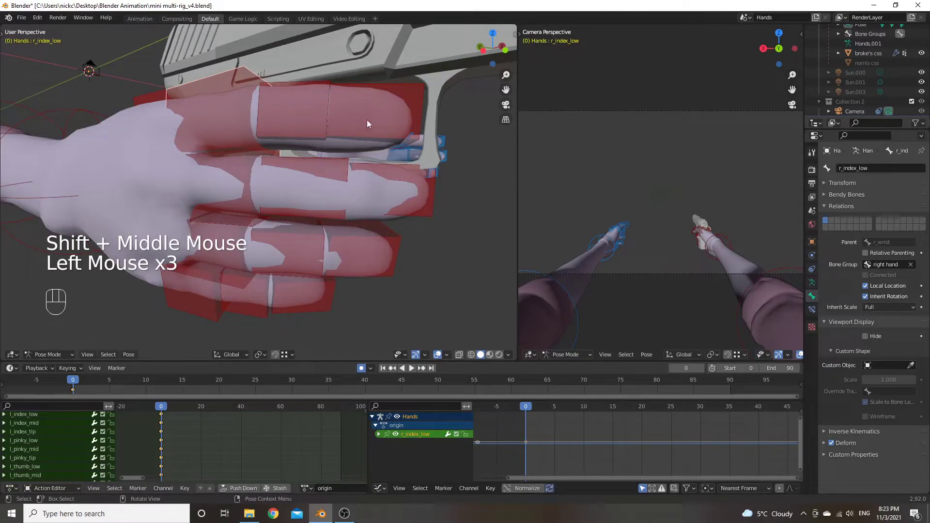
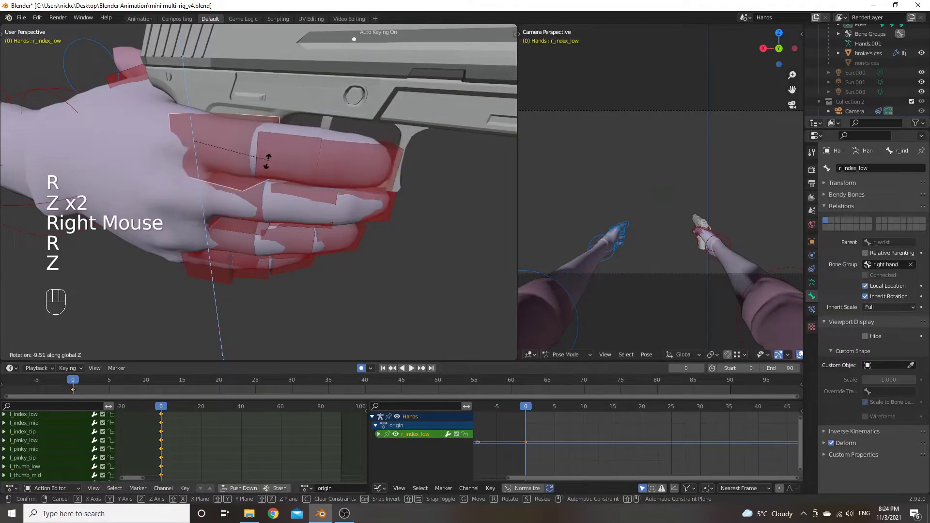
Step: Rotate the index finger's base bone on the Z axis to curl it around the grip
{"action": "right_click", "coordinate": [338, 147]}
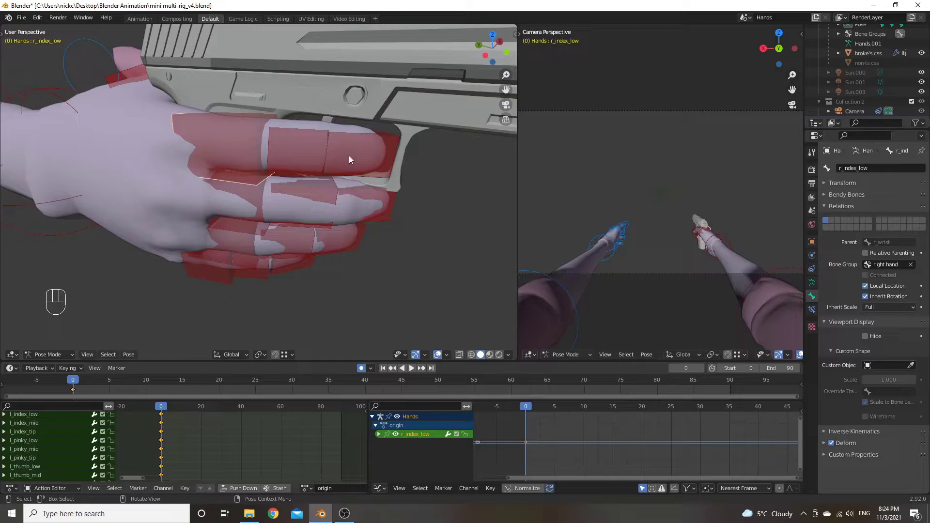
{"action": "left_click_drag", "start_coordinate": [349, 169], "coordinate": [352, 177]}
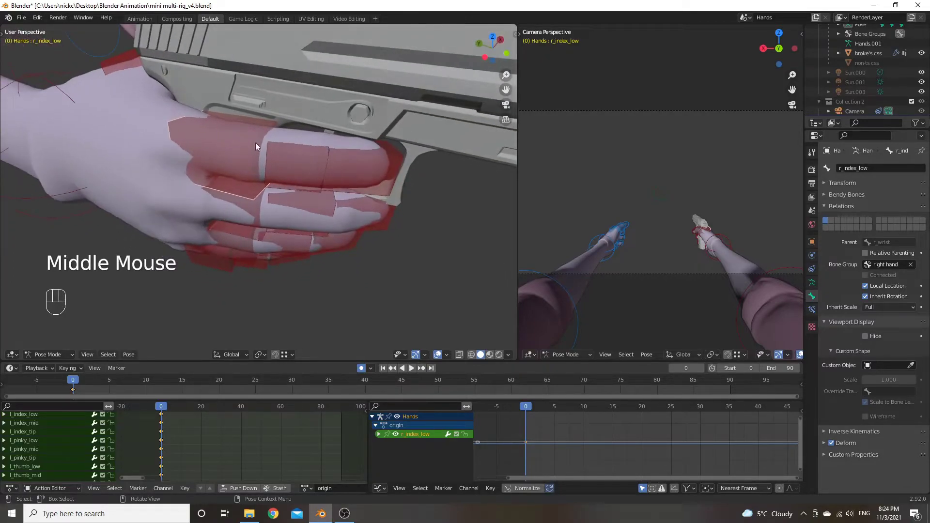
{"action": "left_click_drag", "start_coordinate": [305, 141], "coordinate": [201, 118]}
{"action": "left_click_drag", "start_coordinate": [232, 123], "coordinate": [273, 132]}
{"action": "key", "text": "r"}
{"action": "key", "text": "z"}
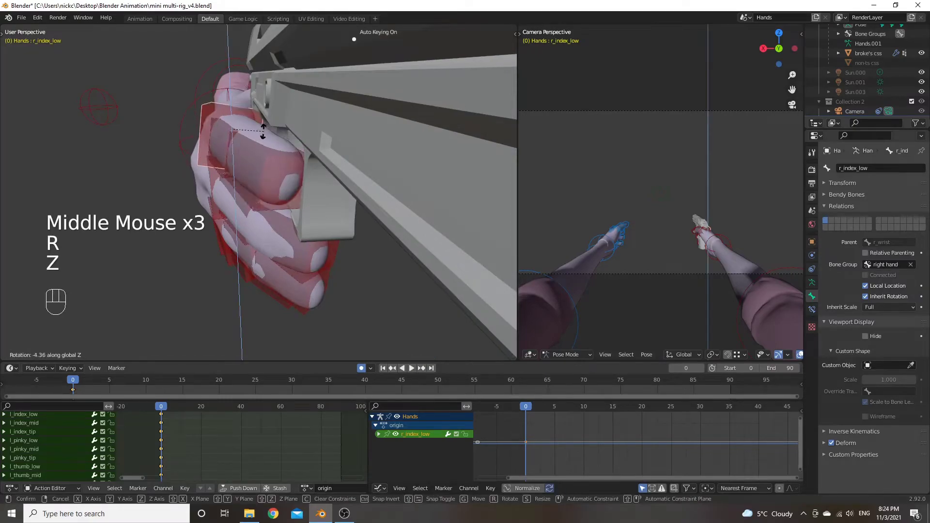
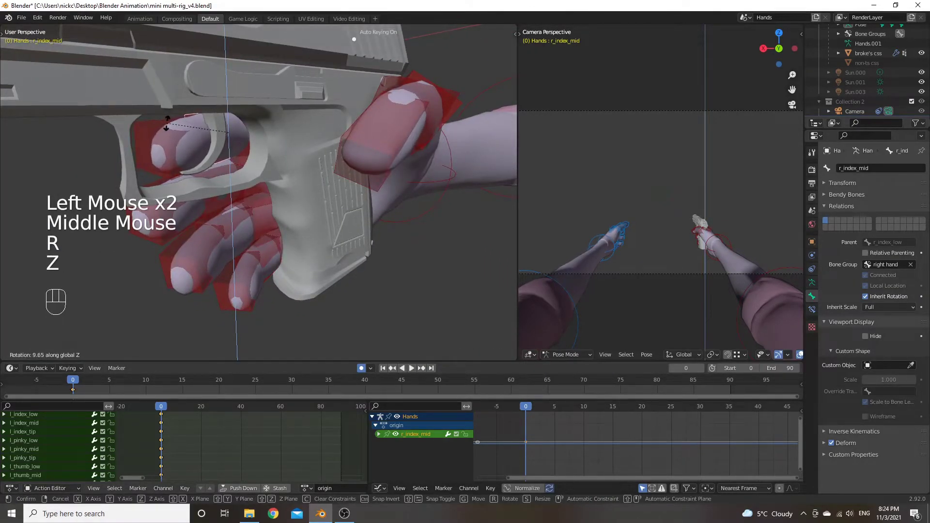
{"action": "left_click", "coordinate": [173, 126]}
Step: Rotate the index finger's middle bone on the Z axis to complete the wrap
{"action": "left_click_drag", "start_coordinate": [252, 144], "coordinate": [336, 143]}
{"action": "left_click", "coordinate": [317, 145]}
{"action": "left_click_drag", "start_coordinate": [327, 143], "coordinate": [340, 175]}
{"action": "key", "text": "r"}
{"action": "key", "text": "z"}
{"action": "left_click", "coordinate": [344, 149]}
Step: Select the right wrist r_IK control and begin moving it along the X axis
{"action": "left_click_drag", "start_coordinate": [304, 149], "coordinate": [216, 119]}
{"action": "scroll", "scroll_direction": "up", "scroll_amount": 3}
{"action": "scroll", "scroll_direction": "down", "scroll_amount": 3}
{"action": "left_click_drag", "start_coordinate": [312, 147], "coordinate": [274, 131]}
{"action": "scroll", "scroll_direction": "down", "scroll_amount": 3}
{"action": "left_click", "coordinate": [490, 205]}
{"action": "key", "text": "g"}
{"action": "key", "text": "x"}
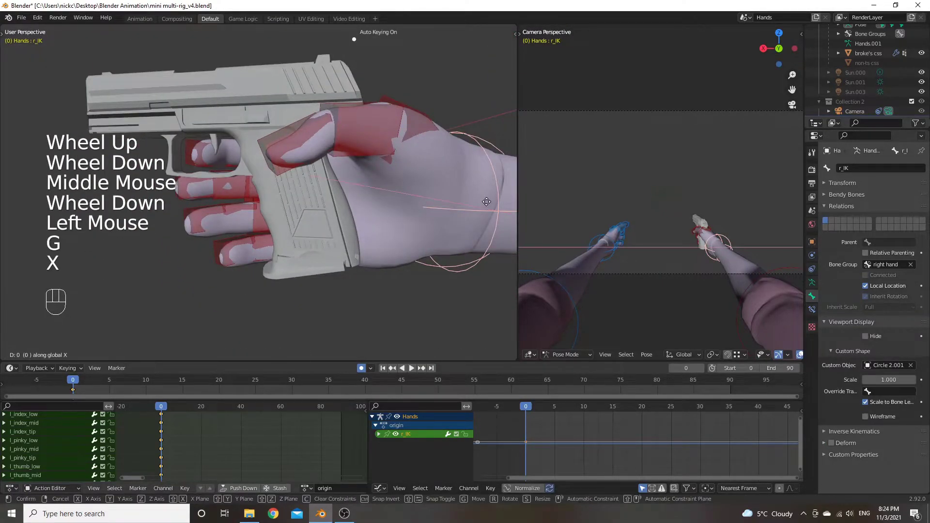
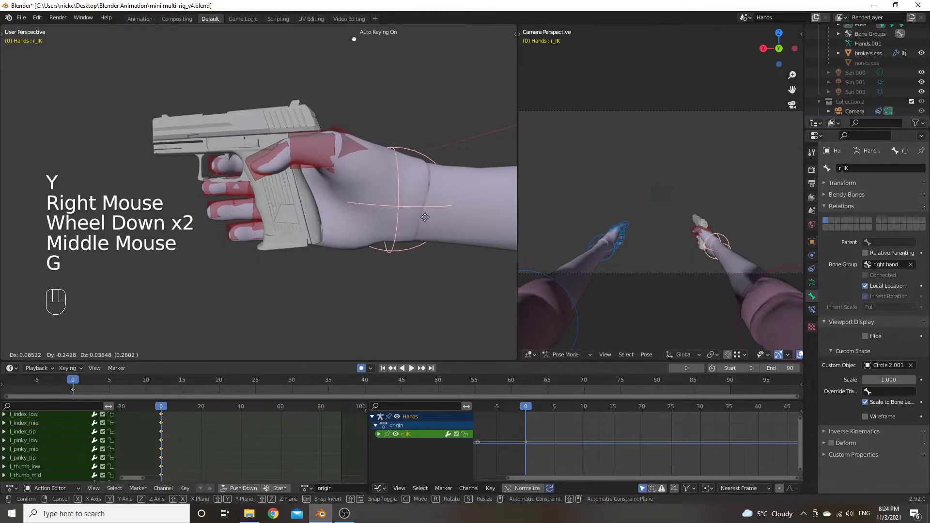
Step: Move the r_IK wrist control onto the pistol grip and angle it along the Y axis
{"action": "right_click", "coordinate": [434, 223]}
{"action": "scroll", "scroll_direction": "down", "scroll_amount": 3}
{"action": "left_click_drag", "start_coordinate": [411, 207], "coordinate": [424, 245]}
{"action": "left_click_drag", "start_coordinate": [425, 226], "coordinate": [315, 189]}
{"action": "left_click", "coordinate": [391, 203]}
{"action": "left_click_drag", "start_coordinate": [406, 202], "coordinate": [429, 194]}
{"action": "key", "text": "g"}
{"action": "key", "text": "u"}
{"action": "key", "text": "y"}
{"action": "left_click", "coordinate": [372, 191]}
Step: Fine-tune the r_IK wrist angle again with a Y-constrained adjustment after checking from new views
{"action": "scroll", "scroll_direction": "up", "scroll_amount": 3}
{"action": "left_click_drag", "start_coordinate": [218, 195], "coordinate": [320, 188]}
{"action": "scroll", "scroll_direction": "up", "scroll_amount": 3}
{"action": "scroll", "scroll_direction": "up", "scroll_amount": 3}
{"action": "left_click_drag", "start_coordinate": [142, 170], "coordinate": [209, 168]}
{"action": "scroll", "scroll_direction": "down", "scroll_amount": 3}
{"action": "left_click_drag", "start_coordinate": [211, 160], "coordinate": [203, 142]}
{"action": "left_click", "coordinate": [308, 134]}
{"action": "key", "text": "g"}
{"action": "key", "text": "y"}
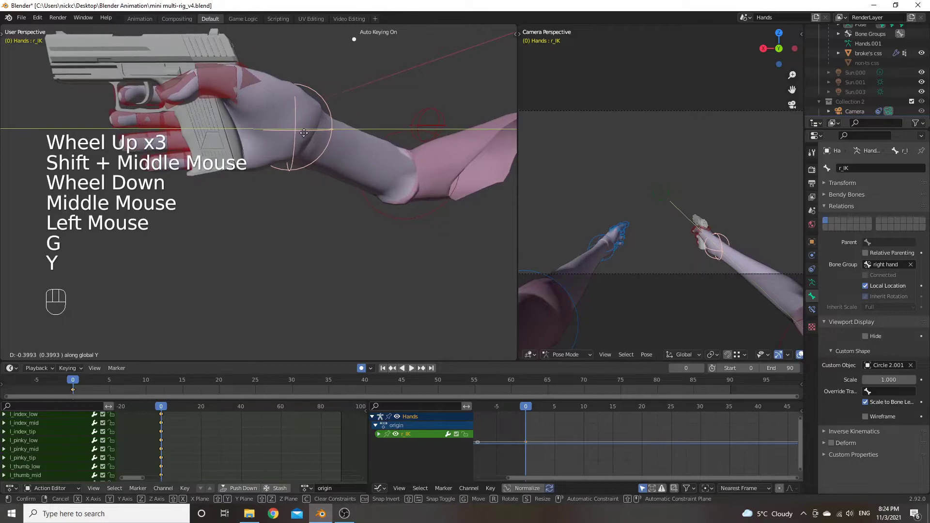
{"action": "left_click", "coordinate": [307, 140]}
Step: Orbit around the pistol grip to inspect how the hand sits on it
{"action": "scroll", "scroll_direction": "up", "scroll_amount": 3}
{"action": "left_click_drag", "start_coordinate": [193, 128], "coordinate": [259, 147]}
{"action": "scroll", "scroll_direction": "down", "scroll_amount": 3}
{"action": "left_click_drag", "start_coordinate": [264, 149], "coordinate": [304, 165]}
{"action": "scroll", "scroll_direction": "up", "scroll_amount": 3}
{"action": "left_click_drag", "start_coordinate": [384, 160], "coordinate": [264, 175]}
{"action": "scroll", "scroll_direction": "down", "scroll_amount": 3}
{"action": "left_click_drag", "start_coordinate": [243, 166], "coordinate": [235, 153]}
{"action": "left_click_drag", "start_coordinate": [201, 149], "coordinate": [289, 141]}
{"action": "scroll", "scroll_direction": "up", "scroll_amount": 3}
{"action": "left_click_drag", "start_coordinate": [333, 119], "coordinate": [361, 137]}
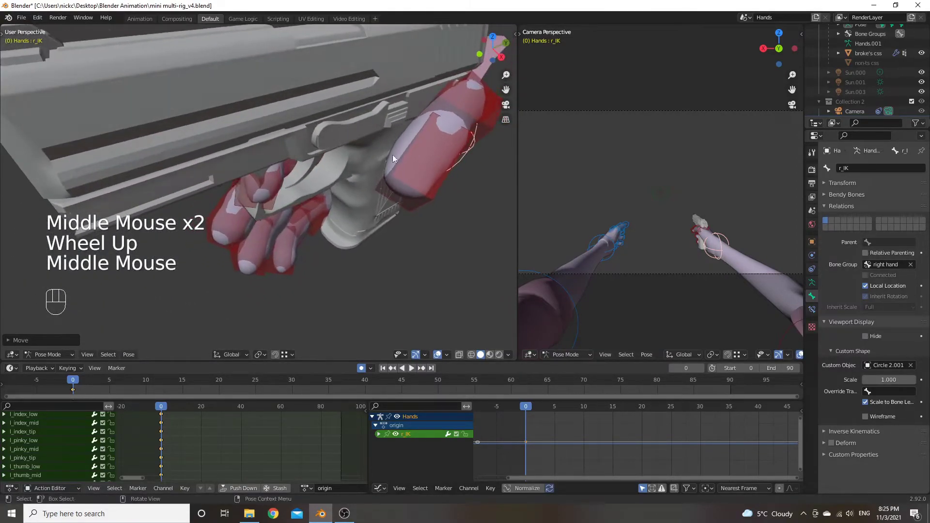
Step: Curl the r_thumb_tip bone around the grip with a Z-axis rotation
{"action": "left_click", "coordinate": [440, 171]}
{"action": "key", "text": "r"}
{"action": "key", "text": "z"}
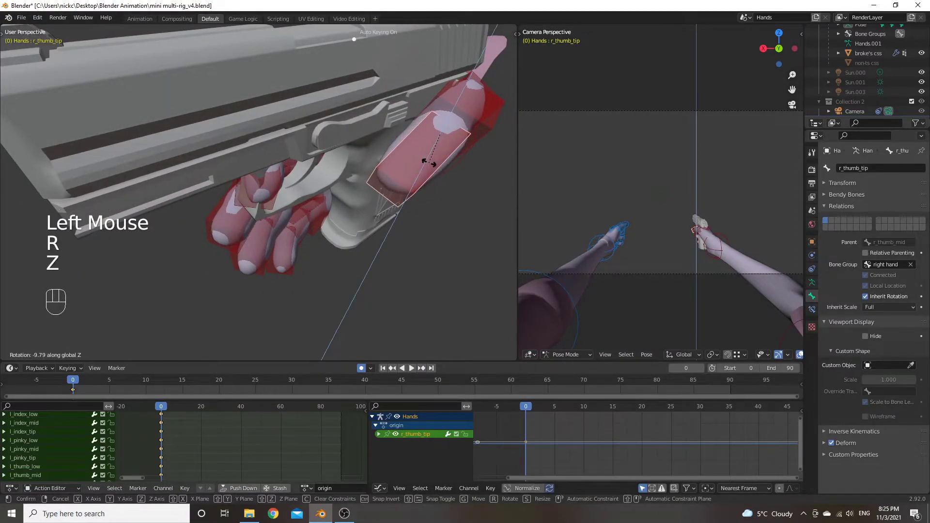
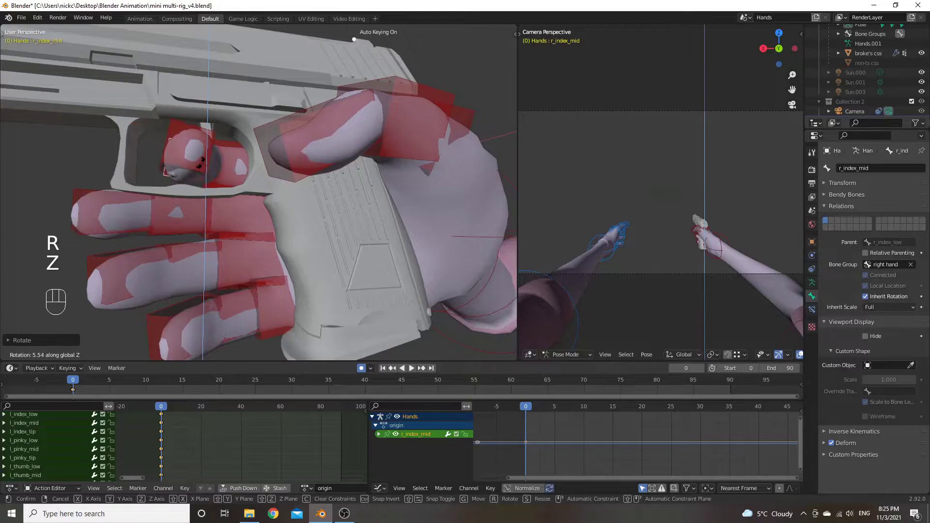
Step: Curl the r_index_mid bone into the grip with an X-axis rotation
{"action": "left_click", "coordinate": [202, 166]}
{"action": "left_click_drag", "start_coordinate": [215, 166], "coordinate": [339, 191]}
{"action": "left_click", "coordinate": [298, 183]}
{"action": "left_click_drag", "start_coordinate": [327, 178], "coordinate": [369, 179]}
{"action": "key", "text": "r"}
{"action": "key", "text": "x"}
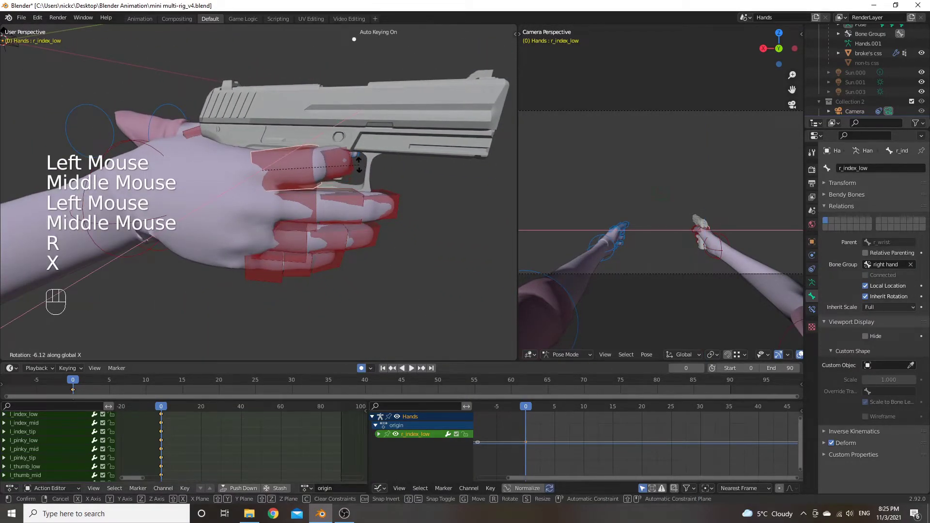
Step: Curl the r_index_low bone into the grip with a Z-axis rotation
{"action": "left_click", "coordinate": [364, 174]}
{"action": "left_click_drag", "start_coordinate": [308, 156], "coordinate": [131, 141]}
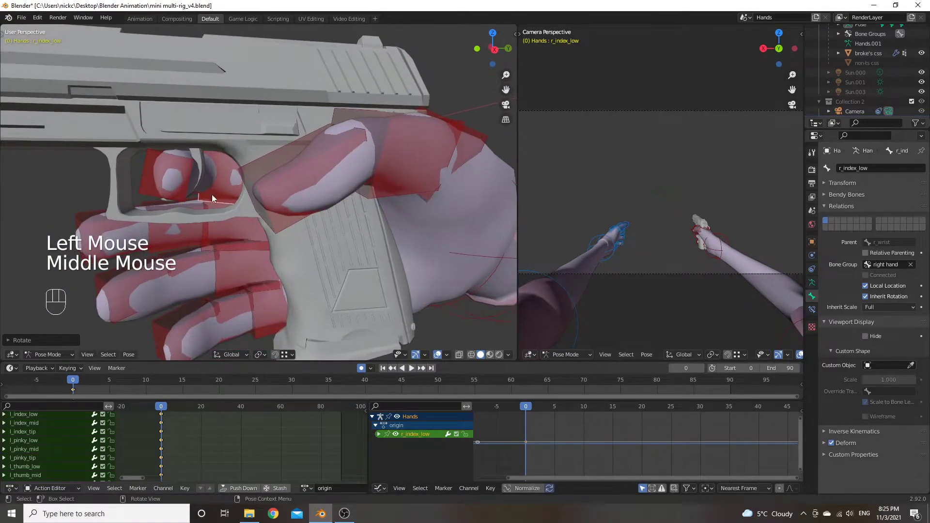
{"action": "left_click", "coordinate": [217, 178]}
{"action": "key", "text": "r"}
{"action": "key", "text": "z"}
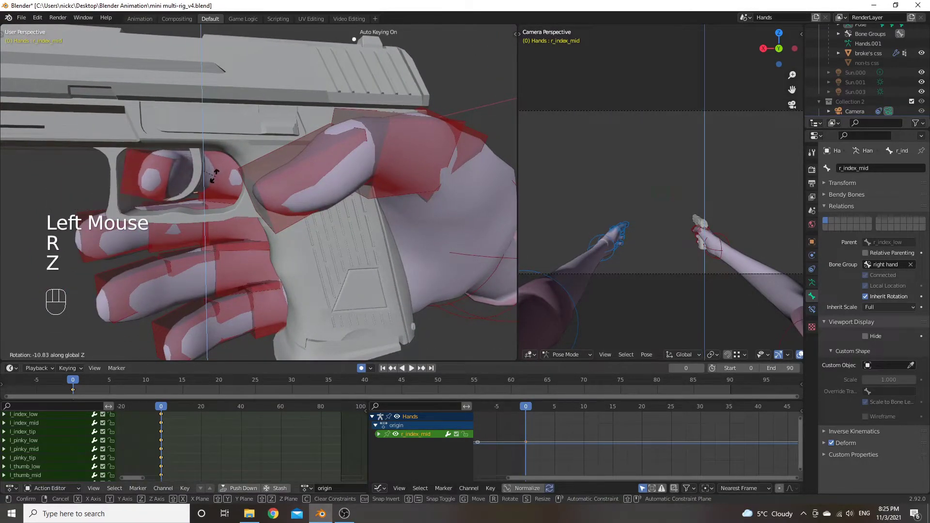
{"action": "left_click", "coordinate": [220, 180]}
{"action": "left_click_drag", "start_coordinate": [223, 187], "coordinate": [236, 157]}
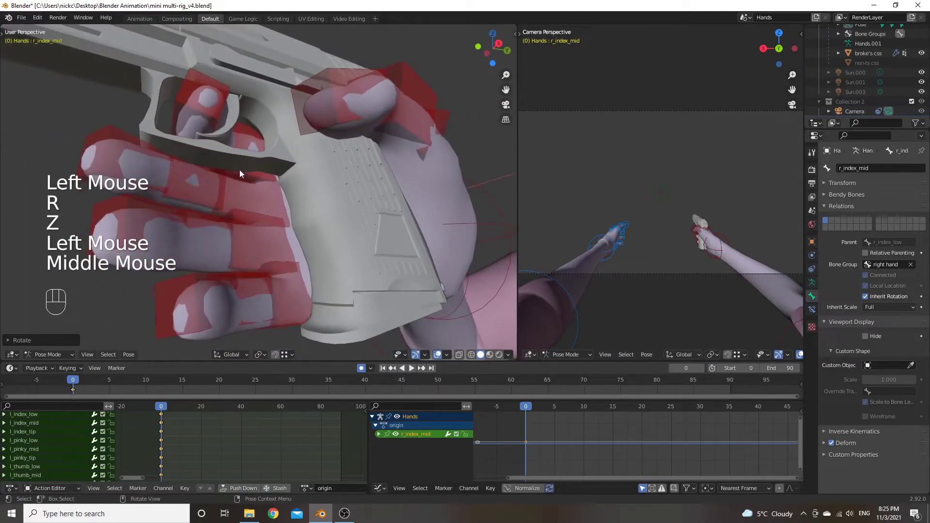
{"action": "left_click_drag", "start_coordinate": [238, 205], "coordinate": [370, 246]}
Step: Start a Z-axis curl on the lower middle finger bone, then cancel it
{"action": "left_click", "coordinate": [288, 215]}
{"action": "left_click_drag", "start_coordinate": [338, 200], "coordinate": [199, 175]}
{"action": "key", "text": "r"}
{"action": "key", "text": "z"}
{"action": "right_click", "coordinate": [285, 185]}
Step: Select the r_middle_low and r_middle_mid bones and inspect them from several angles
{"action": "left_click_drag", "start_coordinate": [240, 182], "coordinate": [349, 232]}
{"action": "scroll", "scroll_direction": "up", "scroll_amount": 3}
{"action": "left_click_drag", "start_coordinate": [325, 234], "coordinate": [386, 240]}
{"action": "left_click_drag", "start_coordinate": [378, 215], "coordinate": [287, 211]}
{"action": "left_click", "coordinate": [259, 196]}
{"action": "left_click", "coordinate": [323, 192]}
{"action": "left_click_drag", "start_coordinate": [276, 202], "coordinate": [252, 204]}
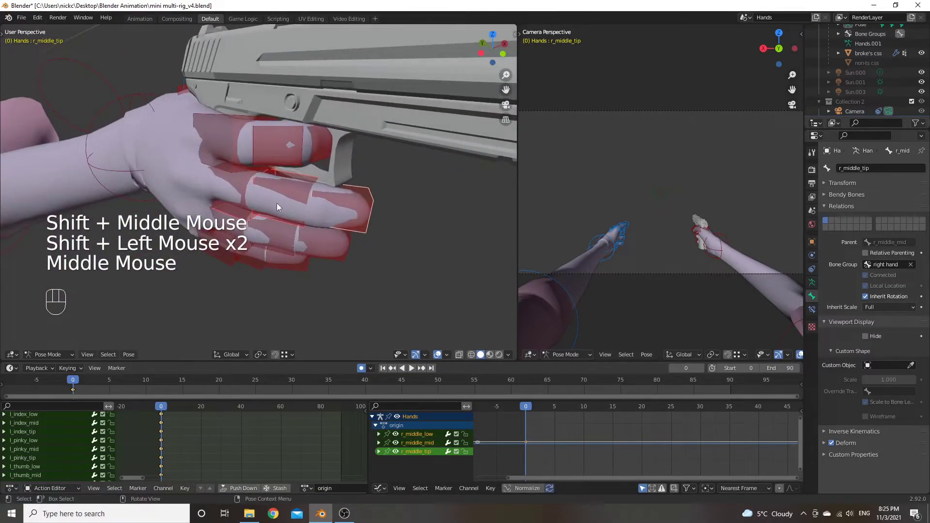
{"action": "left_click_drag", "start_coordinate": [266, 357], "coordinate": [279, 325]}
{"action": "left_click_drag", "start_coordinate": [261, 189], "coordinate": [237, 180]}
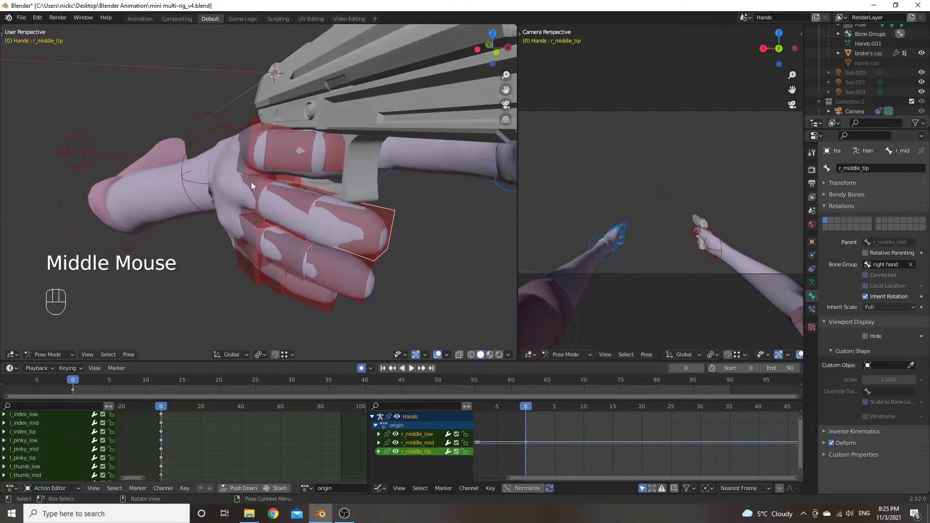
{"action": "left_click_drag", "start_coordinate": [281, 213], "coordinate": [272, 223]}
{"action": "left_click_drag", "start_coordinate": [309, 200], "coordinate": [355, 214]}
{"action": "left_click_drag", "start_coordinate": [233, 190], "coordinate": [111, 133]}
Step: Curl the middle finger bones around the grip with a local X rotation after cancelling a Z attempt
{"action": "key", "text": "r"}
{"action": "key", "text": "z"}
{"action": "key", "text": "z"}
{"action": "right_click", "coordinate": [270, 225]}
{"action": "key", "text": "r"}
{"action": "key", "text": "x"}
{"action": "key", "text": "x"}
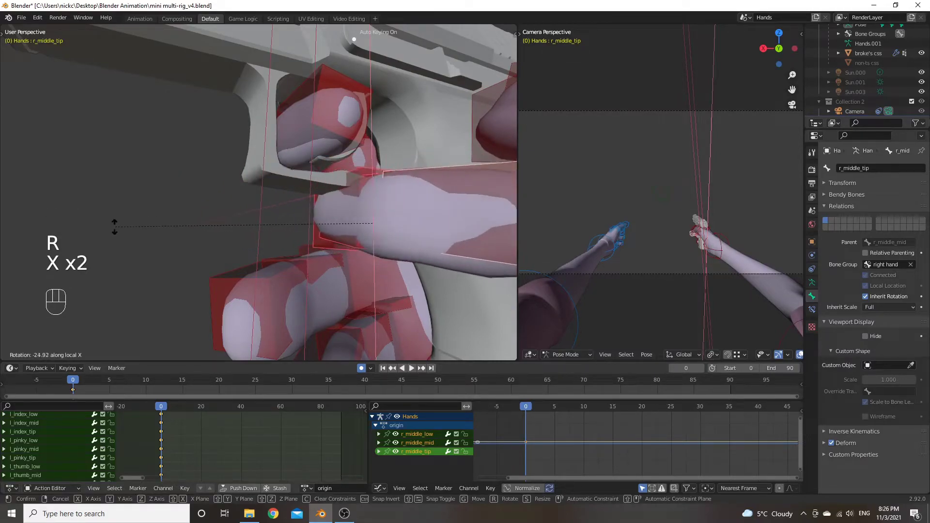
Step: Curl the r_middle_tip bone into the grip with a local X rotation
{"action": "left_click", "coordinate": [84, 236]}
{"action": "left_click_drag", "start_coordinate": [314, 229], "coordinate": [245, 237]}
{"action": "scroll", "scroll_direction": "down", "scroll_amount": 3}
{"action": "left_click_drag", "start_coordinate": [248, 231], "coordinate": [261, 237]}
{"action": "scroll", "scroll_direction": "down", "scroll_amount": 3}
{"action": "key", "text": "r"}
{"action": "key", "text": "x"}
{"action": "key", "text": "x"}
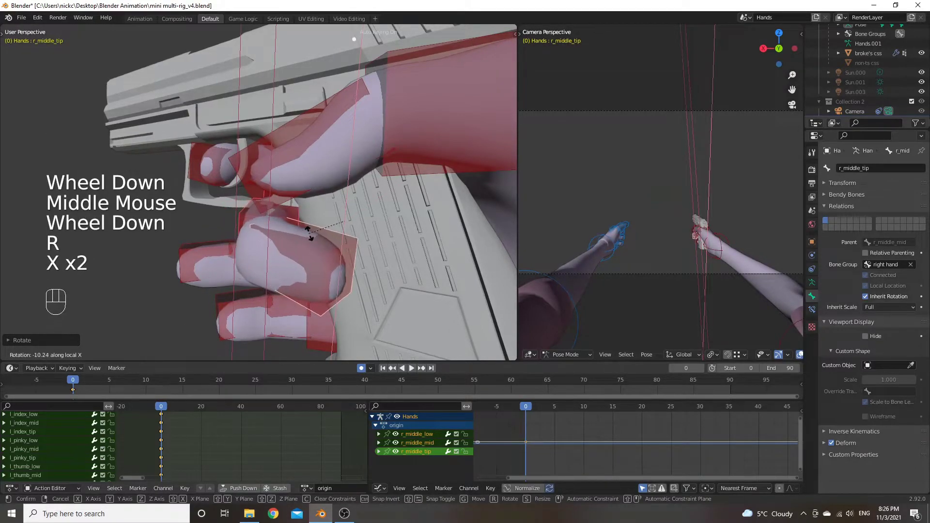
Step: Select the three r_pinky bones and try a local X curl, then cancel it
{"action": "left_click", "coordinate": [326, 235]}
{"action": "left_click_drag", "start_coordinate": [246, 254], "coordinate": [279, 227]}
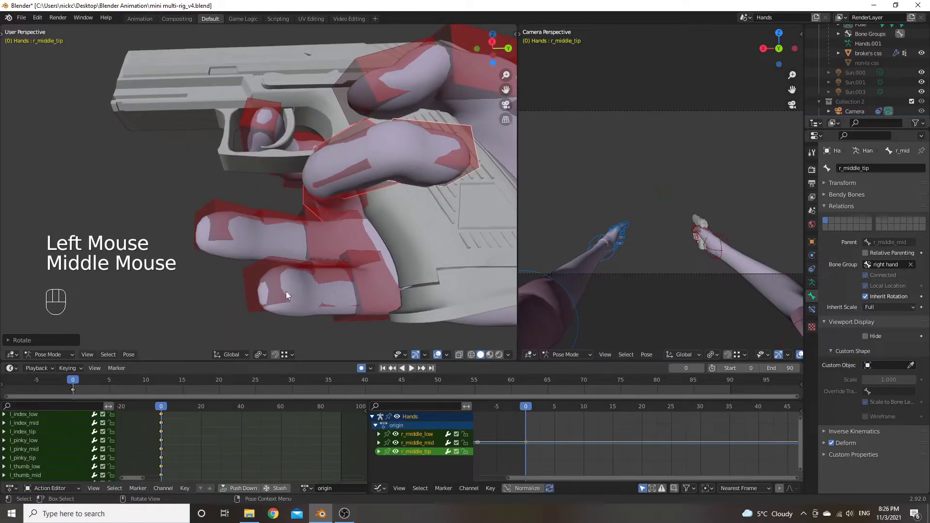
{"action": "left_click", "coordinate": [371, 291]}
{"action": "left_click", "coordinate": [337, 294]}
{"action": "left_click", "coordinate": [295, 298]}
{"action": "left_click_drag", "start_coordinate": [312, 280], "coordinate": [310, 266]}
{"action": "key", "text": "r"}
{"action": "key", "text": "x"}
{"action": "key", "text": "x"}
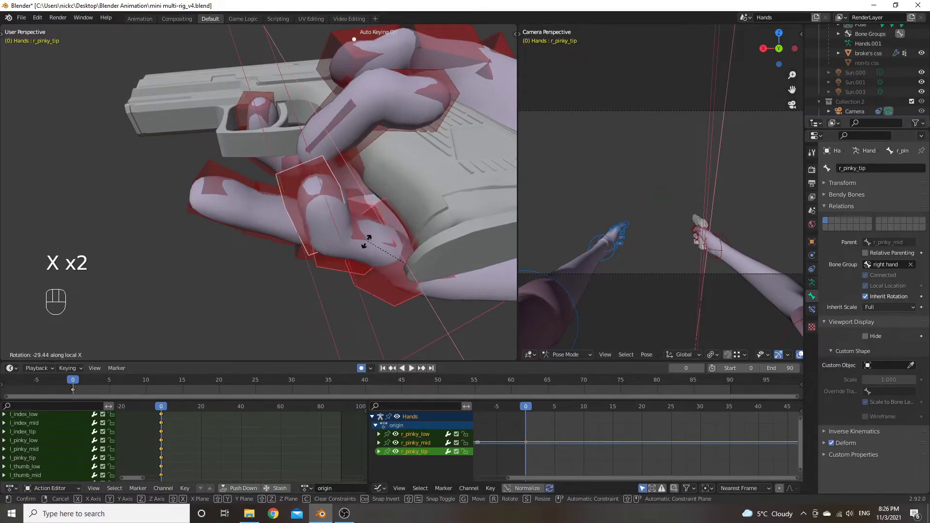
{"action": "right_click", "coordinate": [335, 262]}
Step: Reselect the pinky bones and retry local X curls twice, cancelling each attempt
{"action": "left_click", "coordinate": [350, 265]}
{"action": "left_click", "coordinate": [337, 273]}
{"action": "left_click", "coordinate": [285, 261]}
{"action": "key", "text": "r"}
{"action": "key", "text": "x"}
{"action": "key", "text": "x"}
{"action": "right_click", "coordinate": [346, 240]}
{"action": "left_click", "coordinate": [355, 272]}
{"action": "left_click", "coordinate": [342, 271]}
{"action": "left_click", "coordinate": [385, 279]}
{"action": "key", "text": "r"}
{"action": "key", "text": "x"}
{"action": "key", "text": "x"}
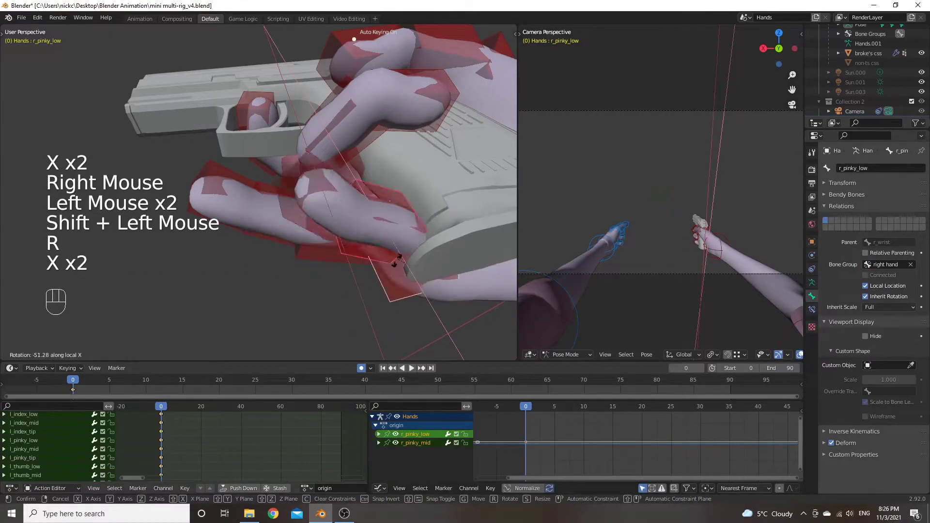
{"action": "right_click", "coordinate": [375, 269]}
Step: Check the hand from new angles, then try a local X curl on r_middle_low and cancel it
{"action": "left_click_drag", "start_coordinate": [342, 297], "coordinate": [337, 276]}
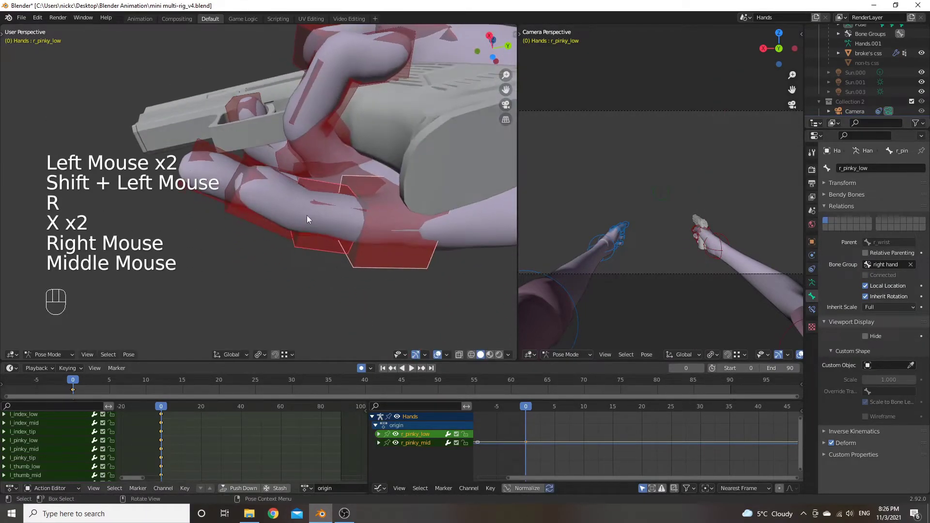
{"action": "left_click_drag", "start_coordinate": [345, 230], "coordinate": [346, 300]}
{"action": "left_click_drag", "start_coordinate": [326, 289], "coordinate": [341, 273]}
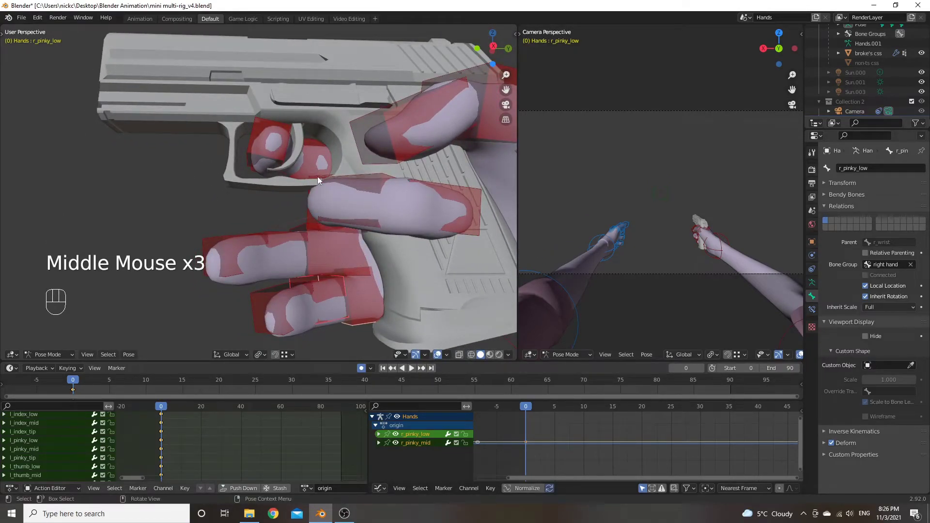
{"action": "left_click_drag", "start_coordinate": [297, 229], "coordinate": [352, 204]}
{"action": "scroll", "scroll_direction": "up", "scroll_amount": 3}
{"action": "left_click_drag", "start_coordinate": [378, 236], "coordinate": [442, 268]}
{"action": "left_click_drag", "start_coordinate": [344, 233], "coordinate": [364, 232]}
{"action": "left_click", "coordinate": [275, 220]}
{"action": "scroll", "scroll_direction": "up", "scroll_amount": 3}
{"action": "left_click_drag", "start_coordinate": [325, 232], "coordinate": [297, 237]}
{"action": "key", "text": "r"}
{"action": "key", "text": "x"}
{"action": "key", "text": "x"}
{"action": "right_click", "coordinate": [299, 241]}
Step: Curl the middle finger bone about its X axis and inspect the hand from several angles
{"action": "key", "text": "r"}
{"action": "key", "text": "x"}
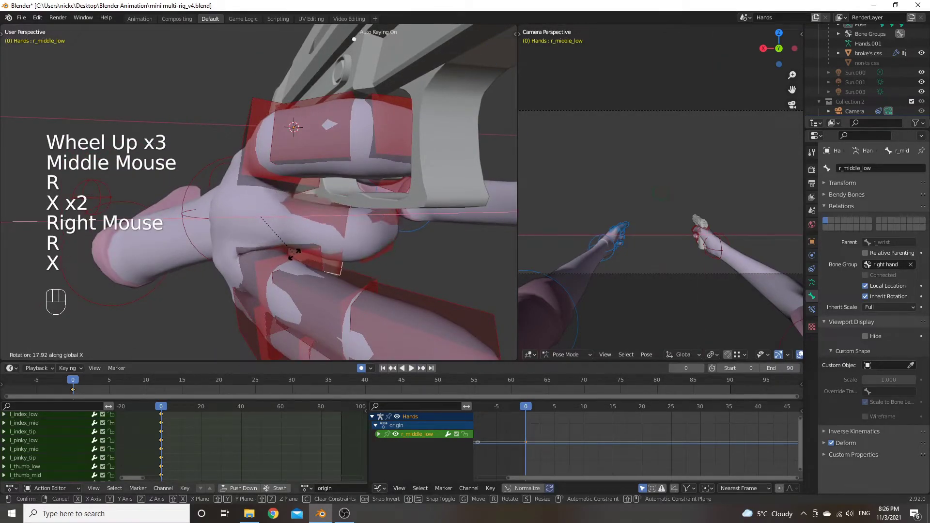
{"action": "left_click", "coordinate": [302, 260]}
{"action": "left_click_drag", "start_coordinate": [320, 234], "coordinate": [265, 234]}
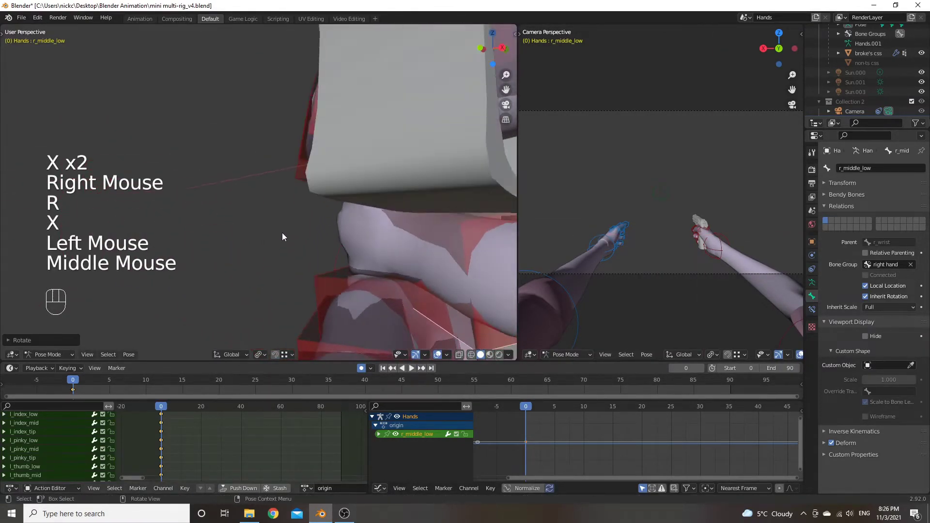
{"action": "left_click_drag", "start_coordinate": [326, 244], "coordinate": [73, 246]}
{"action": "left_click_drag", "start_coordinate": [169, 248], "coordinate": [158, 290]}
{"action": "left_click_drag", "start_coordinate": [204, 306], "coordinate": [268, 298]}
Step: Rotate the next finger bone about local X after discarding a local-Z attempt
{"action": "left_click", "coordinate": [313, 305]}
{"action": "key", "text": "r"}
{"action": "key", "text": "z"}
{"action": "key", "text": "z"}
{"action": "right_click", "coordinate": [312, 300]}
{"action": "key", "text": "r"}
{"action": "key", "text": "x"}
{"action": "key", "text": "x"}
Step: Select a ring finger bone and try a rotation, cancelling it to reselect
{"action": "left_click", "coordinate": [309, 293]}
{"action": "scroll", "scroll_direction": "down", "scroll_amount": 3}
{"action": "left_click_drag", "start_coordinate": [258, 262], "coordinate": [221, 221]}
{"action": "left_click", "coordinate": [215, 284]}
{"action": "left_click_drag", "start_coordinate": [190, 264], "coordinate": [308, 280]}
{"action": "key", "text": "r"}
{"action": "right_click", "coordinate": [303, 280]}
{"action": "middle_click", "coordinate": [303, 280]}
{"action": "scroll", "scroll_direction": "down", "scroll_amount": 3}
Step: Curl two ring finger bones together about their local X axis
{"action": "left_click", "coordinate": [316, 271]}
{"action": "left_click", "coordinate": [372, 272]}
{"action": "left_click_drag", "start_coordinate": [359, 264], "coordinate": [231, 247]}
{"action": "key", "text": "r"}
{"action": "key", "text": "x"}
{"action": "key", "text": "x"}
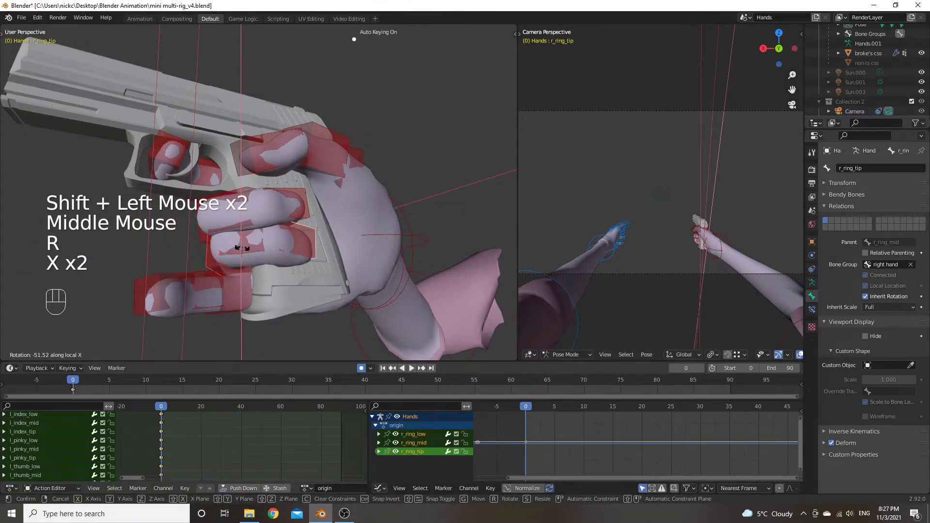
Step: Curl r_ring_tip and r_ring_mid about local Z after discarding a local-X rotation
{"action": "left_click", "coordinate": [242, 249]}
{"action": "left_click_drag", "start_coordinate": [238, 238], "coordinate": [347, 250]}
{"action": "left_click", "coordinate": [243, 255]}
{"action": "left_click", "coordinate": [262, 252]}
{"action": "left_click_drag", "start_coordinate": [266, 249], "coordinate": [252, 251]}
{"action": "key", "text": "r"}
{"action": "key", "text": "x"}
{"action": "key", "text": "x"}
{"action": "right_click", "coordinate": [251, 258]}
{"action": "key", "text": "r"}
{"action": "key", "text": "z"}
{"action": "key", "text": "z"}
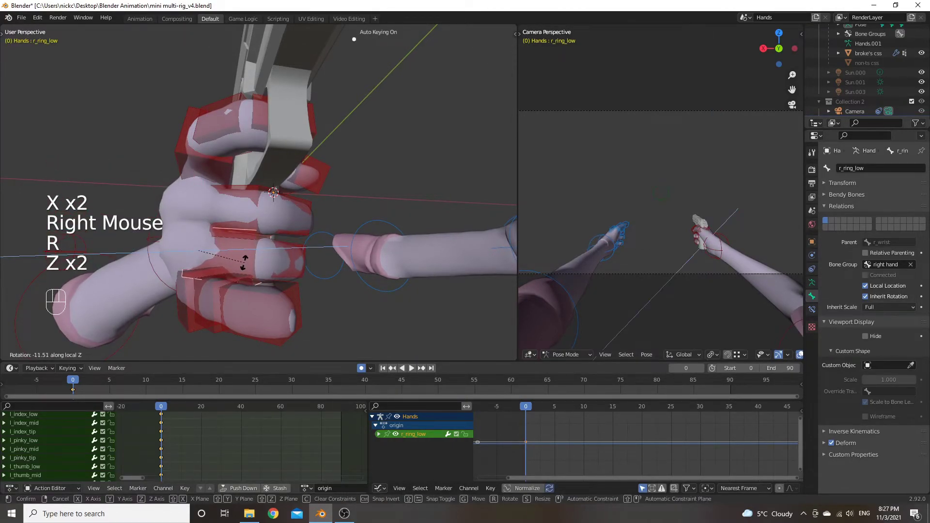
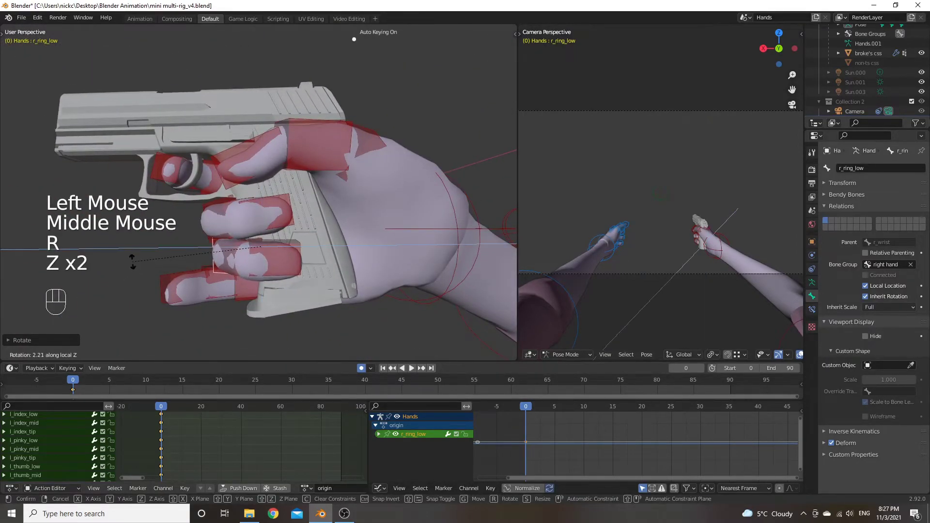
Step: Rotate r_ring_low about local Y and slide it along local X to close the grip
{"action": "left_click", "coordinate": [140, 265]}
{"action": "scroll", "scroll_direction": "up", "scroll_amount": 3}
{"action": "left_click_drag", "start_coordinate": [253, 257], "coordinate": [260, 249]}
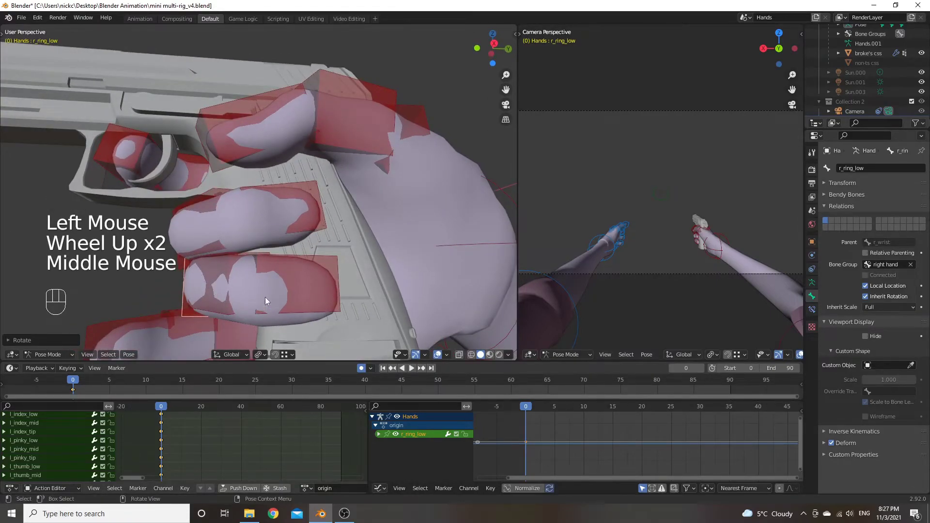
{"action": "left_click_drag", "start_coordinate": [220, 292], "coordinate": [245, 300]}
{"action": "key", "text": "r"}
{"action": "key", "text": "y"}
{"action": "key", "text": "y"}
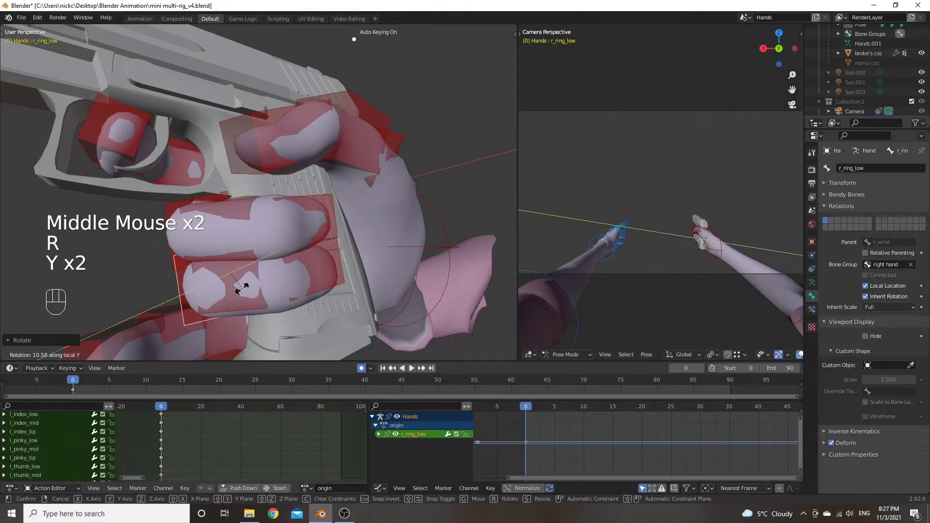
{"action": "left_click", "coordinate": [249, 296]}
{"action": "key", "text": "g"}
{"action": "key", "text": "x"}
{"action": "key", "text": "x"}
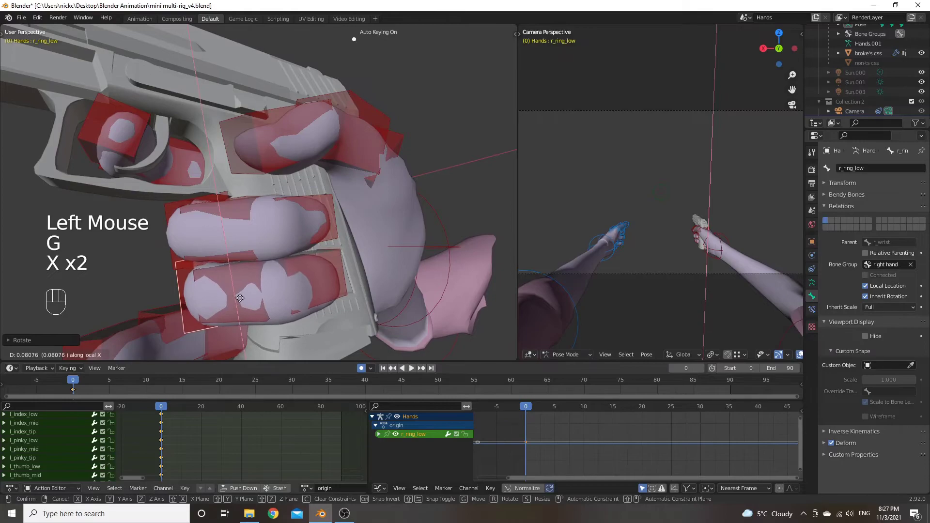
Step: Select r_pinky_low and frame the hand ready to curl the pinky
{"action": "left_click", "coordinate": [249, 302]}
{"action": "scroll", "scroll_direction": "down", "scroll_amount": 3}
{"action": "left_click_drag", "start_coordinate": [283, 293], "coordinate": [333, 238]}
{"action": "left_click", "coordinate": [173, 300]}
{"action": "left_click_drag", "start_coordinate": [223, 269], "coordinate": [215, 277]}
Step: Curl r_pinky_low about local X after trying local Z
{"action": "key", "text": "r"}
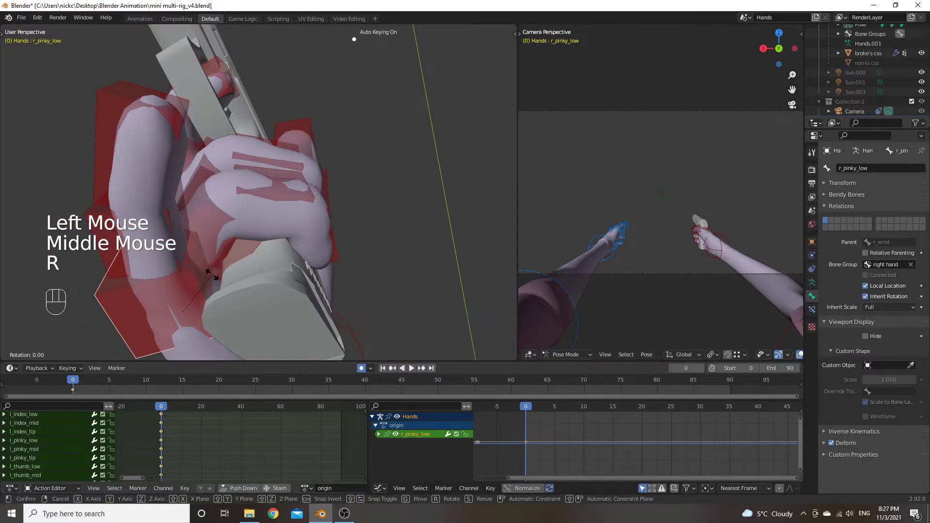
{"action": "key", "text": "z"}
{"action": "key", "text": "z"}
{"action": "key", "text": "x"}
{"action": "key", "text": "x"}
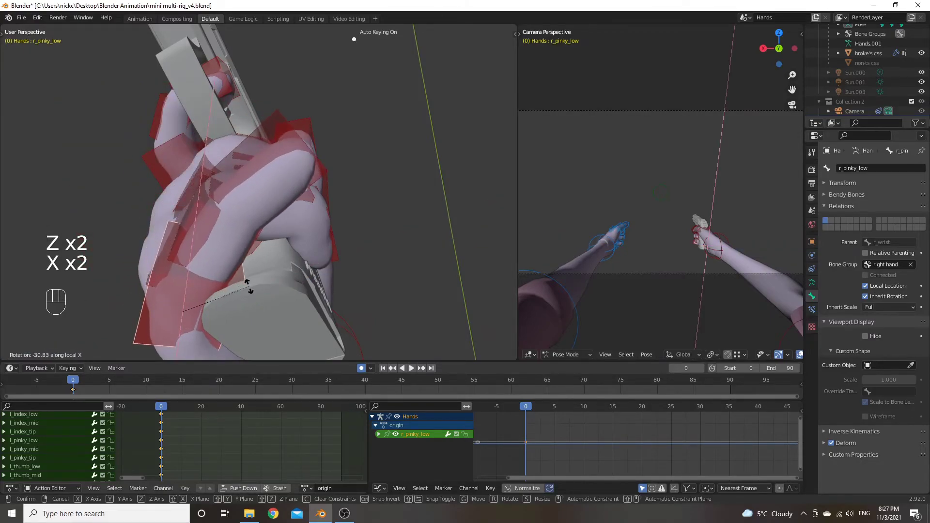
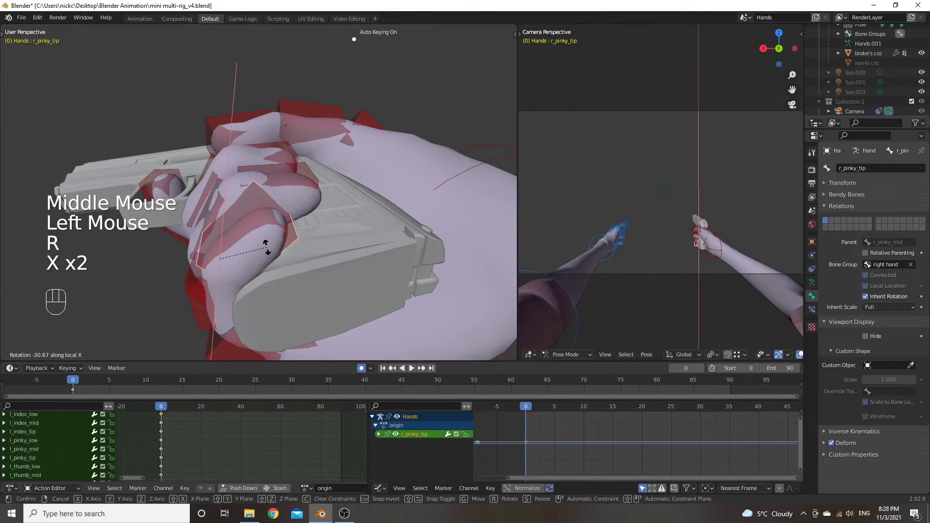
Step: Select r_pinky_tip and orbit around the hand to check the finished grip
{"action": "left_click", "coordinate": [263, 251]}
{"action": "left_click_drag", "start_coordinate": [235, 251], "coordinate": [263, 321]}
{"action": "scroll", "scroll_direction": "down", "scroll_amount": 3}
{"action": "left_click_drag", "start_coordinate": [321, 267], "coordinate": [296, 241]}
{"action": "scroll", "scroll_direction": "up", "scroll_amount": 3}
{"action": "left_click_drag", "start_coordinate": [263, 230], "coordinate": [319, 262]}
{"action": "scroll", "scroll_direction": "down", "scroll_amount": 3}
{"action": "scroll", "scroll_direction": "down", "scroll_amount": 3}
{"action": "left_click_drag", "start_coordinate": [311, 230], "coordinate": [303, 266]}
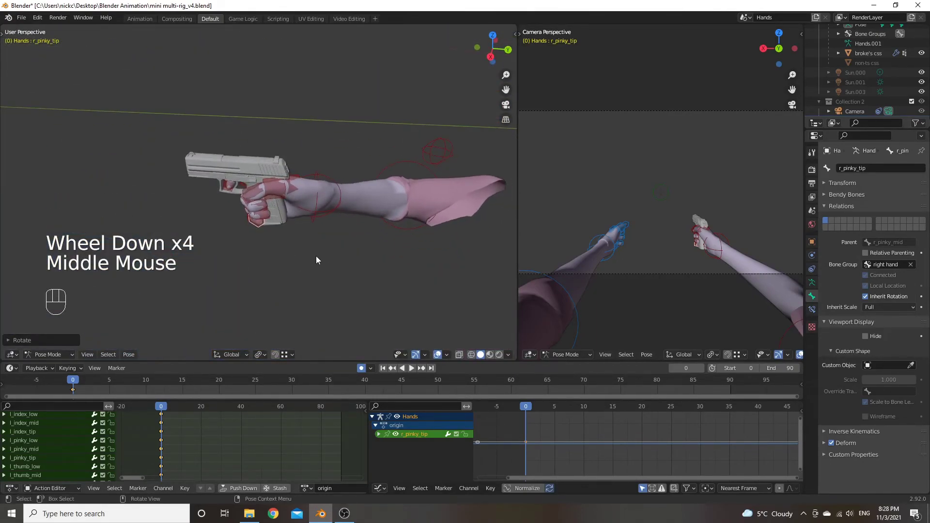
{"action": "left_click_drag", "start_coordinate": [310, 252], "coordinate": [330, 248]}
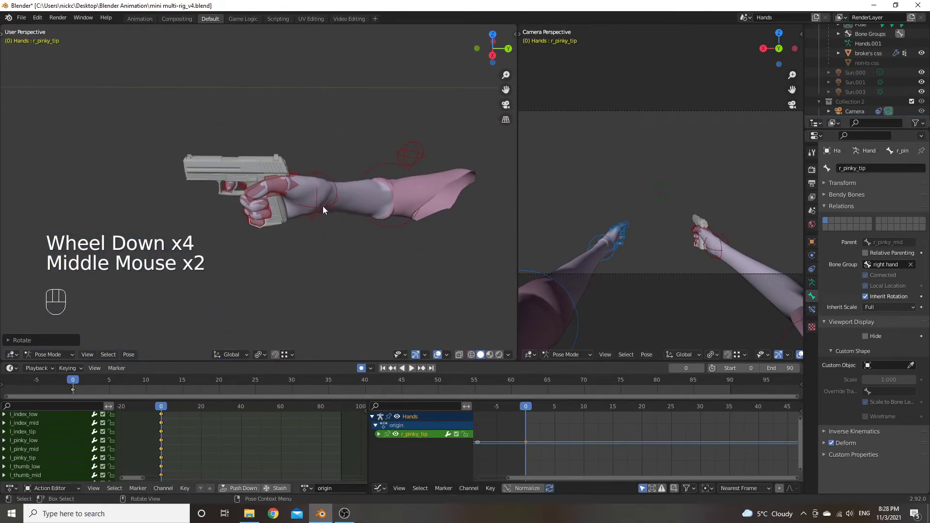
Step: Leave Pose Mode for Object Mode and make the p2000 pistol the active object
{"action": "left_click", "coordinate": [325, 210]}
{"action": "scroll", "scroll_direction": "up", "scroll_amount": 3}
{"action": "left_click_drag", "start_coordinate": [338, 252], "coordinate": [338, 235]}
{"action": "left_click", "coordinate": [303, 239]}
{"action": "left_click_drag", "start_coordinate": [336, 242], "coordinate": [377, 251]}
{"action": "left_click", "coordinate": [356, 284]}
{"action": "left_click_drag", "start_coordinate": [348, 264], "coordinate": [308, 280]}
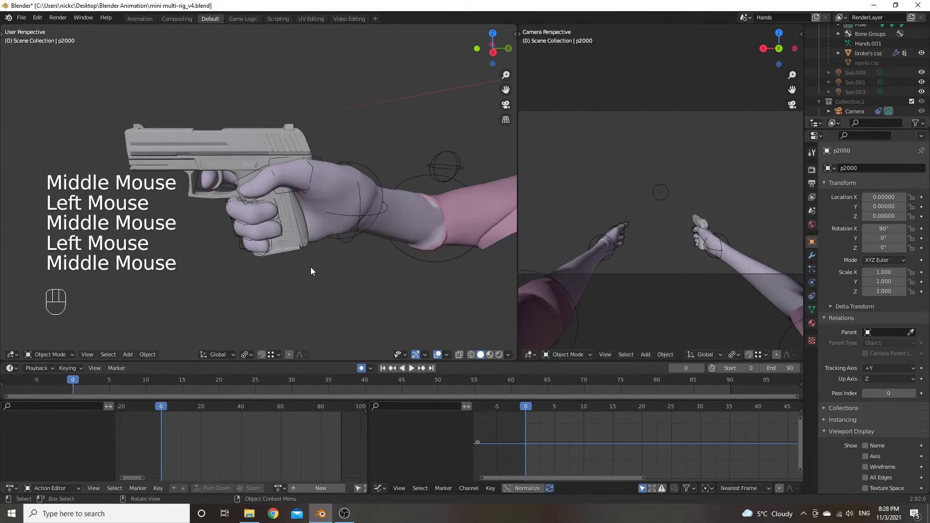